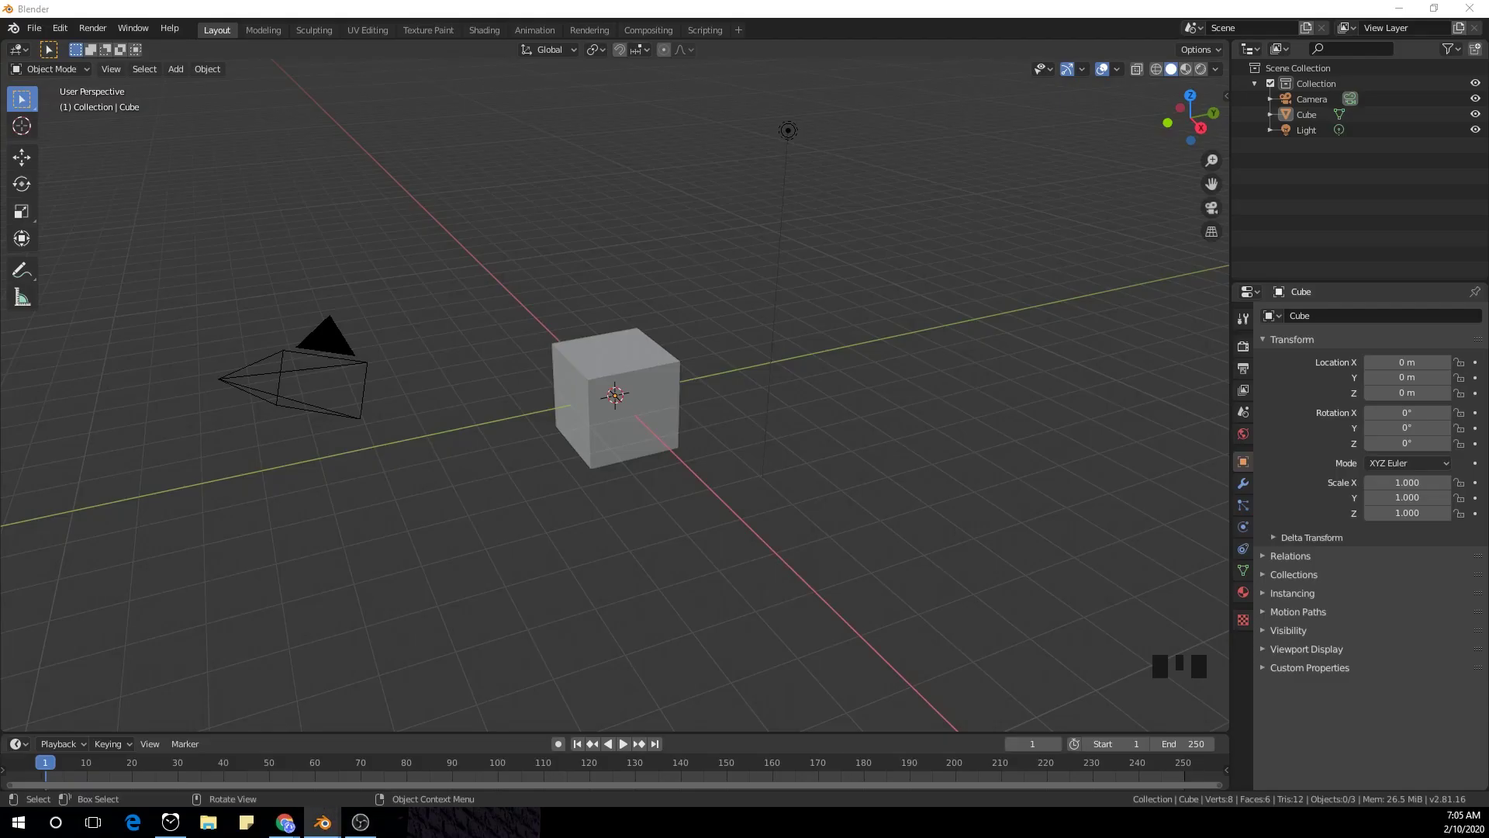
- Delete the default cube, camera and light, then add a mesh cylinder
left_click(770, 309)
scroll("down", 3)
scroll("up", 3)
left_click(844, 321)
key("a")
key("x")
left_click_drag(711, 336, 694, 357)
key("shift+a")
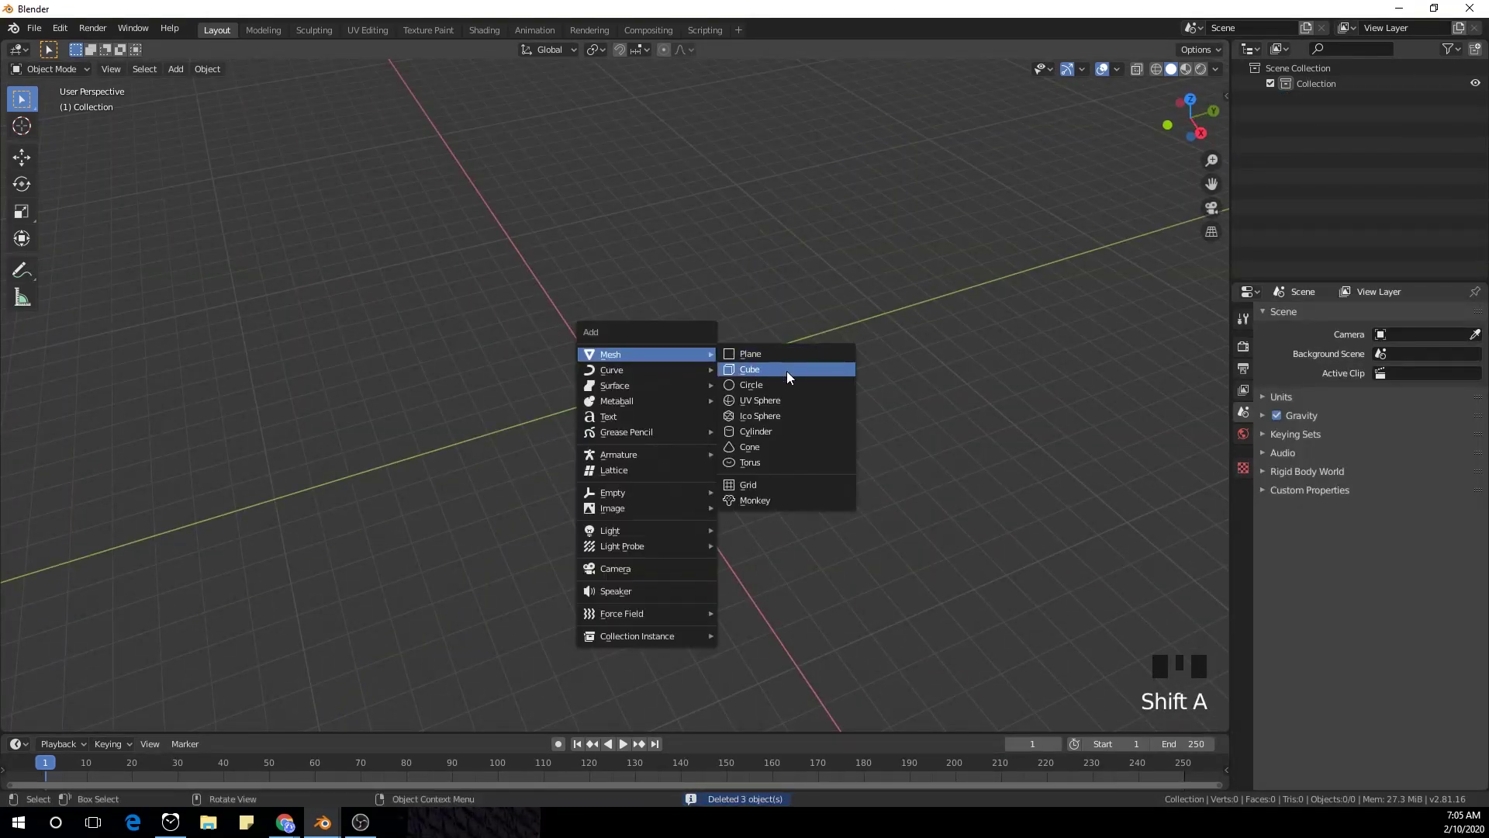
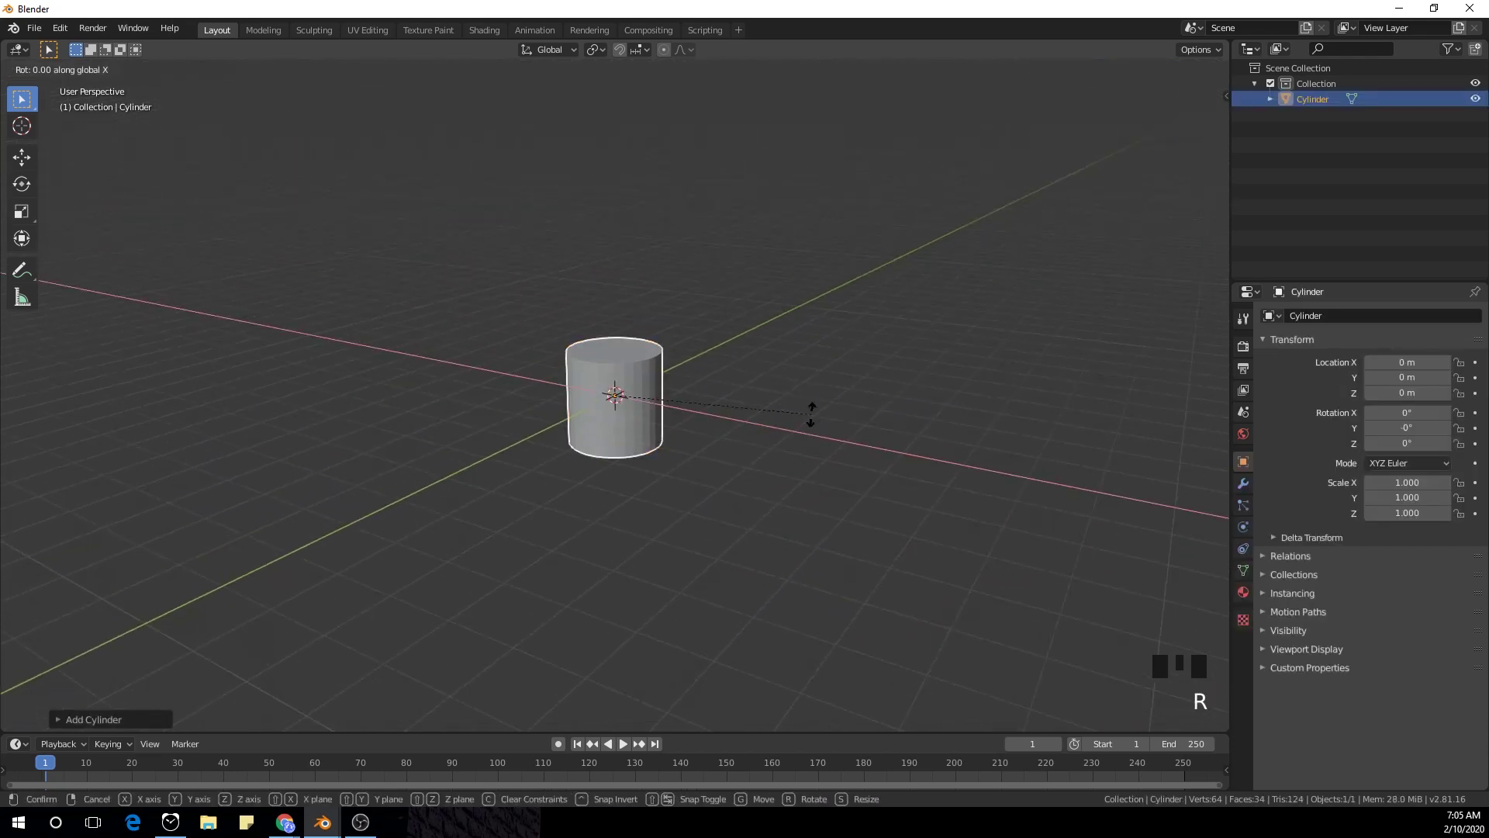
- Rotate the cylinder 90° onto its side and scale it about twice as long along X
key("r")
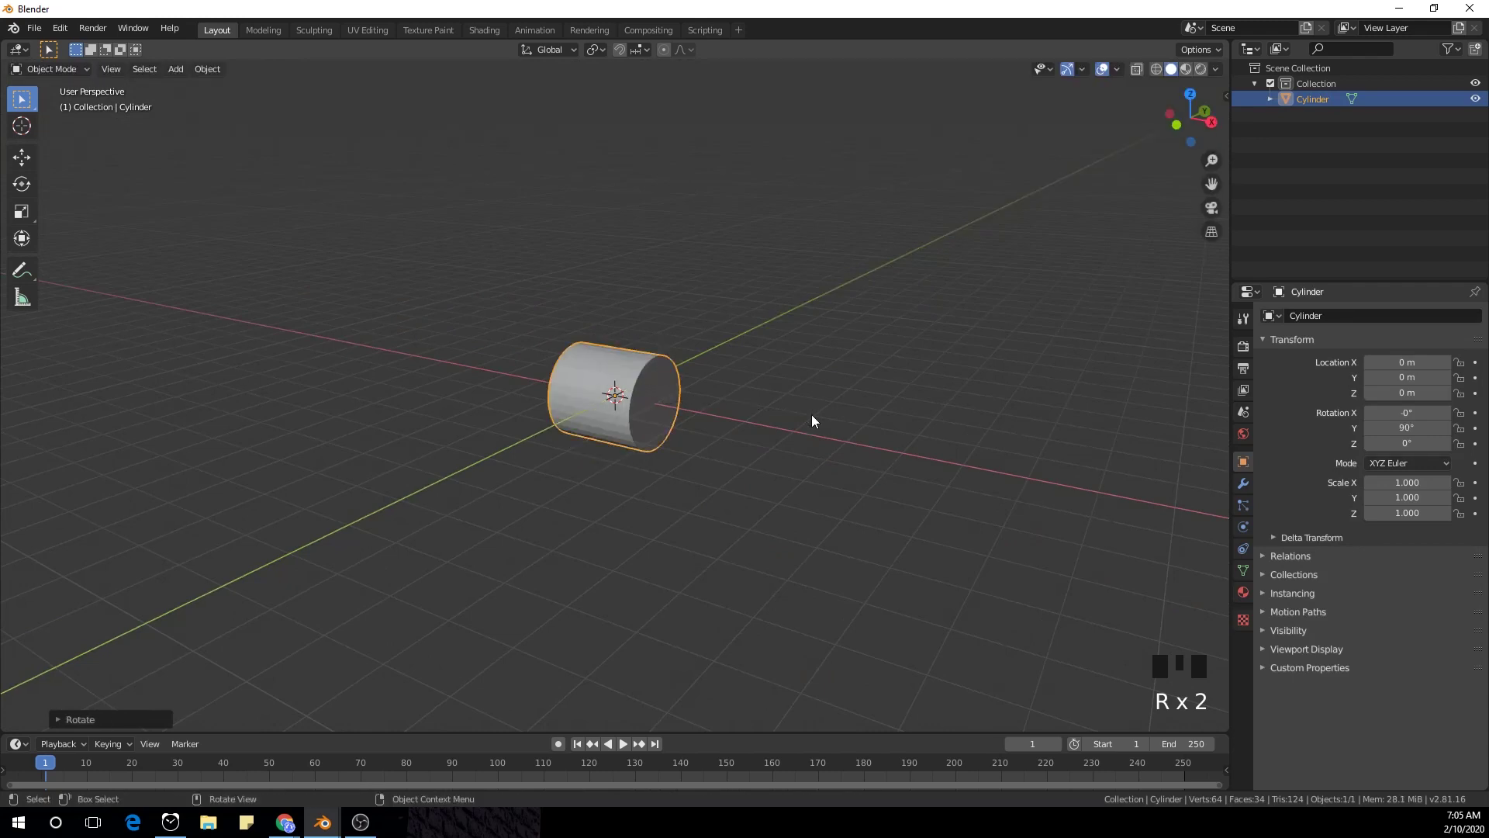
left_click_drag(799, 411, 838, 435)
key("s")
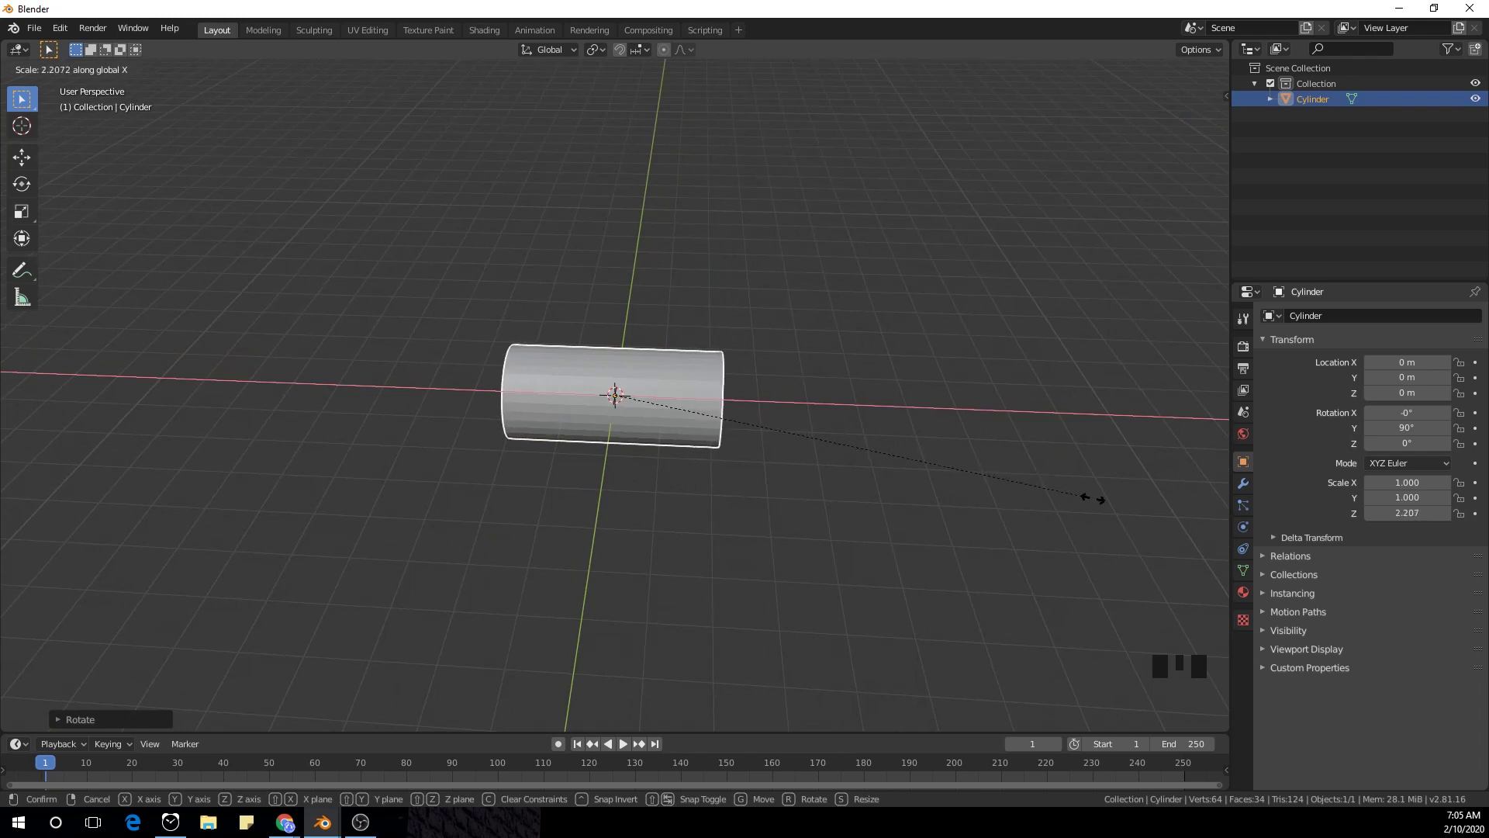
left_click_drag(871, 492, 775, 554)
key("s")
left_click_drag(807, 574, 795, 569)
scroll("down", 3)
key("shift+a")
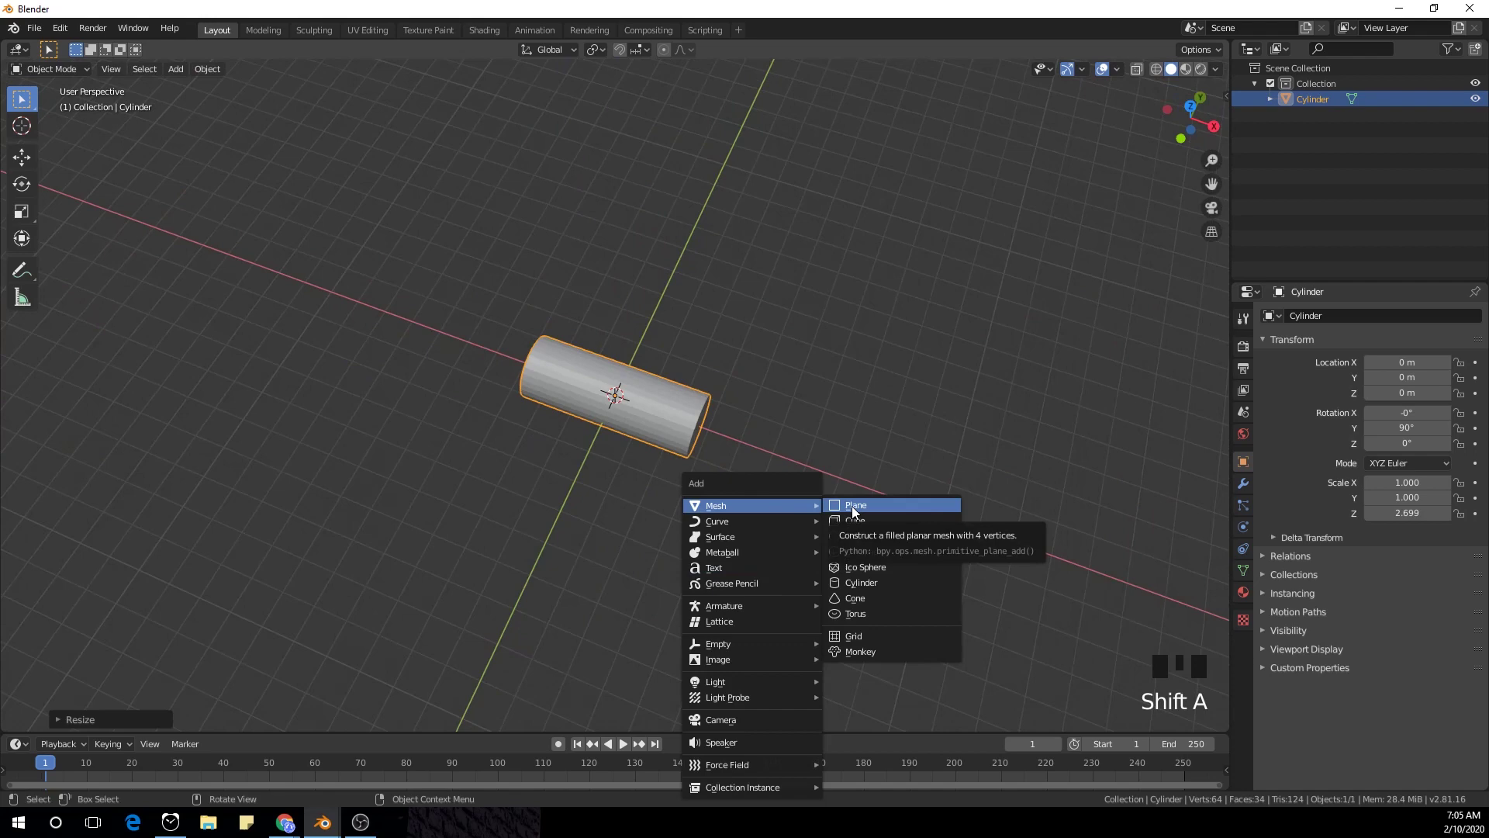
- Add a plane and scale it up into a large ground surface in top view
key("KP_7")
key("ctrl+z")
scroll("up", 3)
key("s")
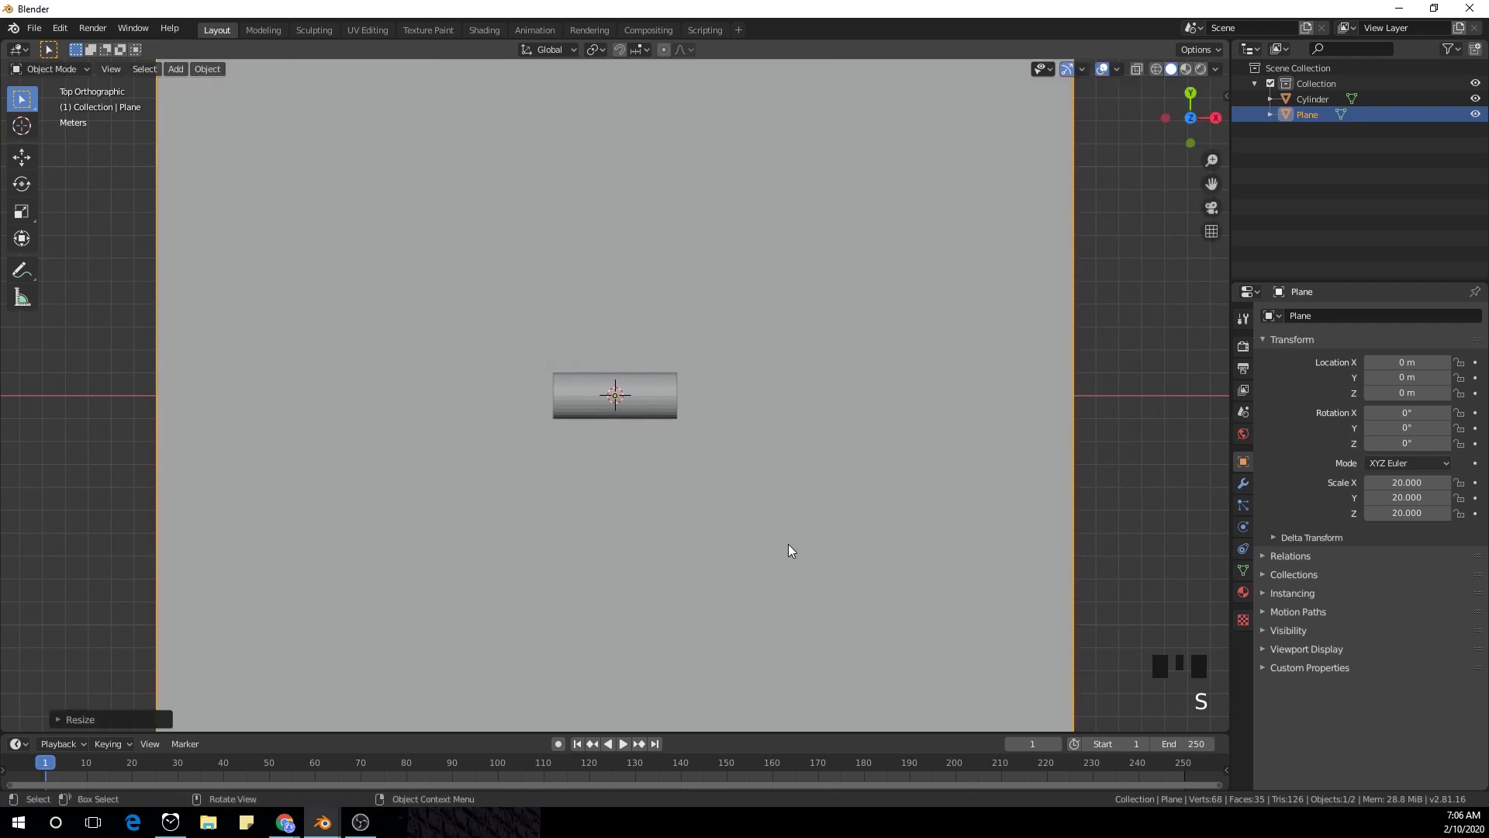
scroll("down", 3)
scroll("up", 3)
key("n")
left_click(1232, 100)
key("n")
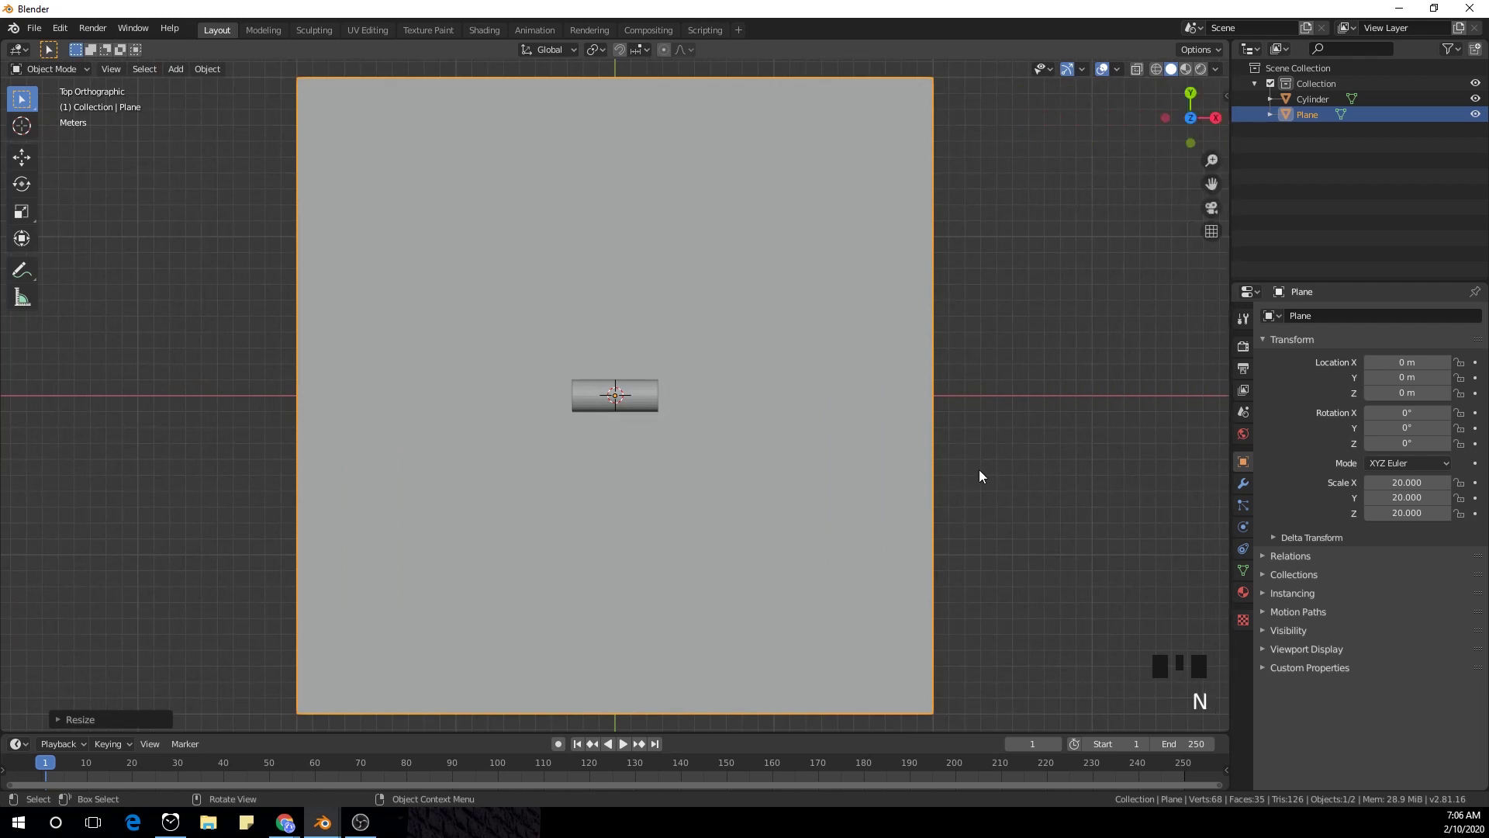
scroll("down", 3)
- Move the plane along Y and lower it in Z so it sits beneath the cylinder
key("g")
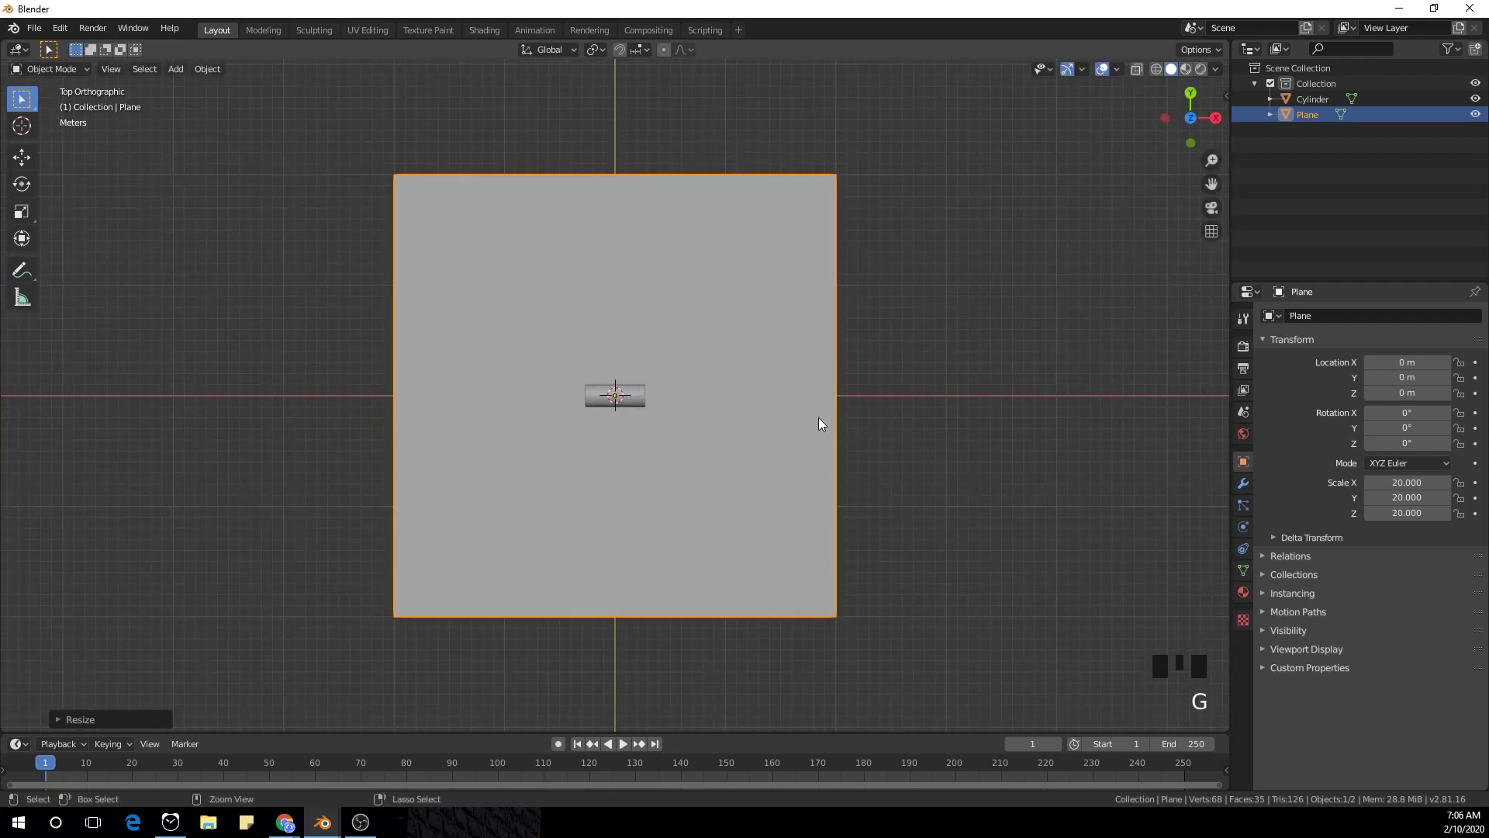
key("g")
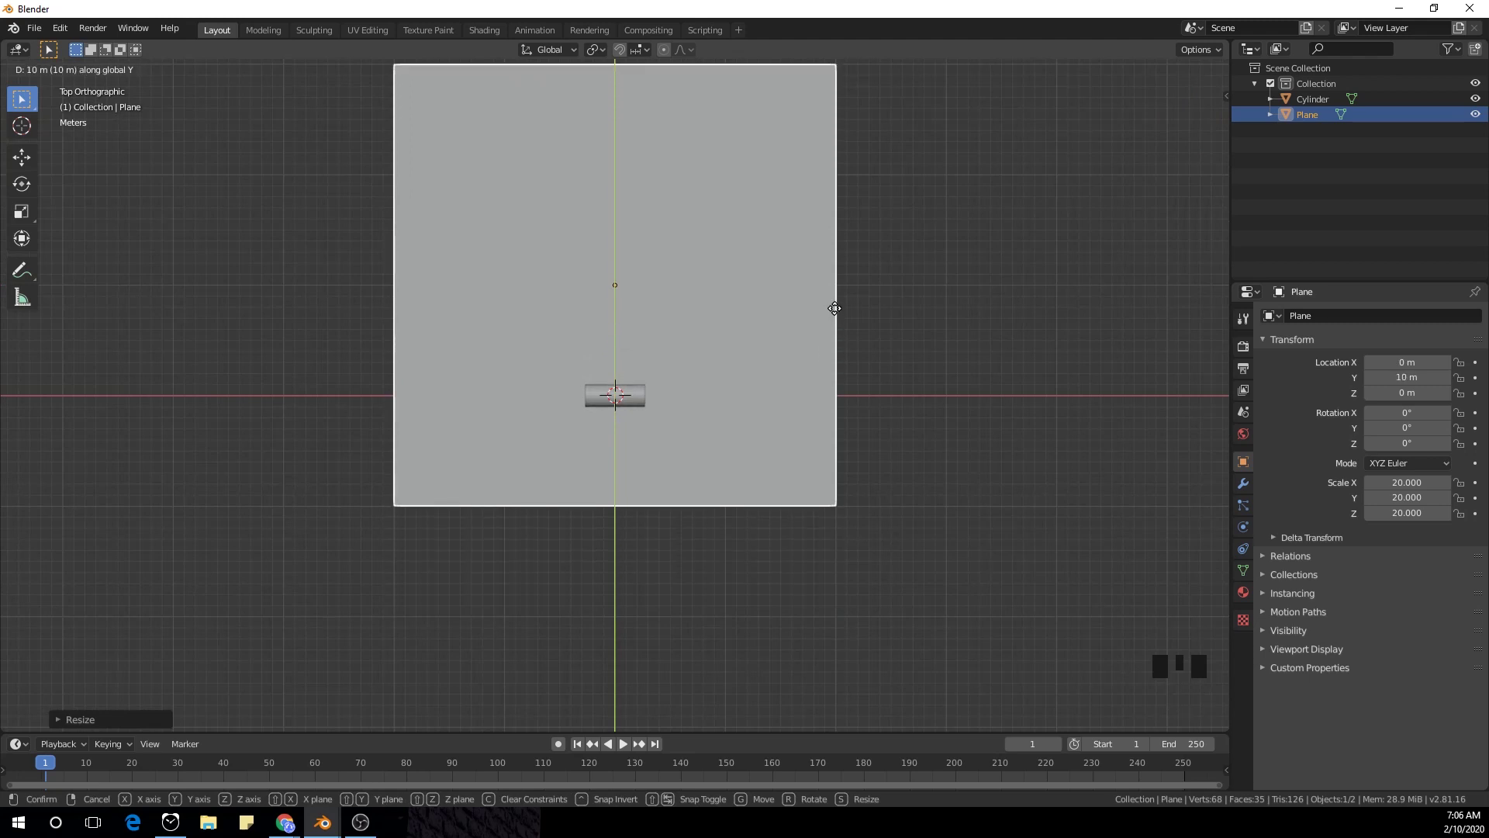
key("n")
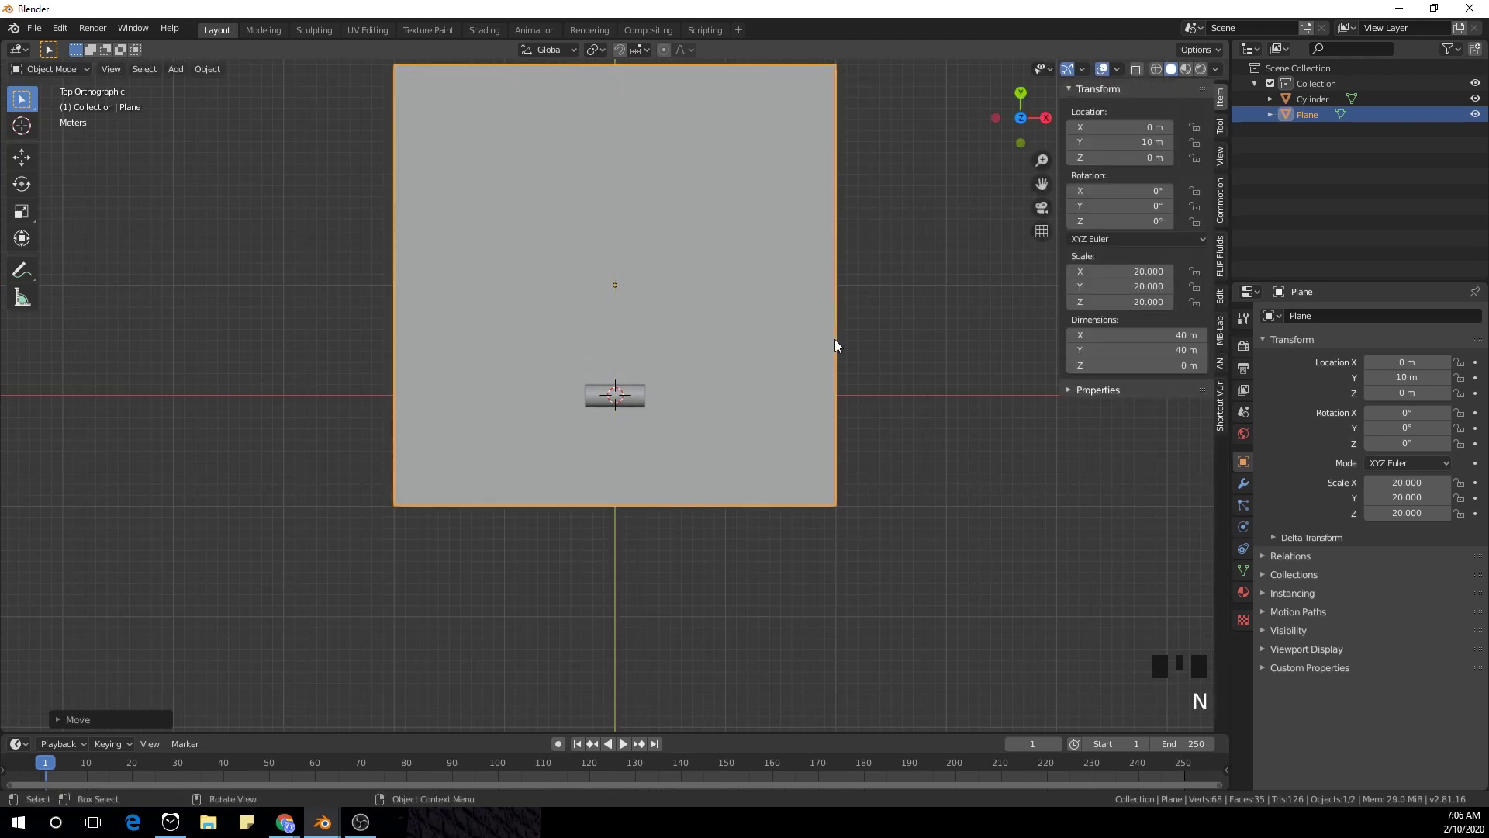
key("n")
left_click_drag(892, 426, 801, 499)
key("g")
key("g")
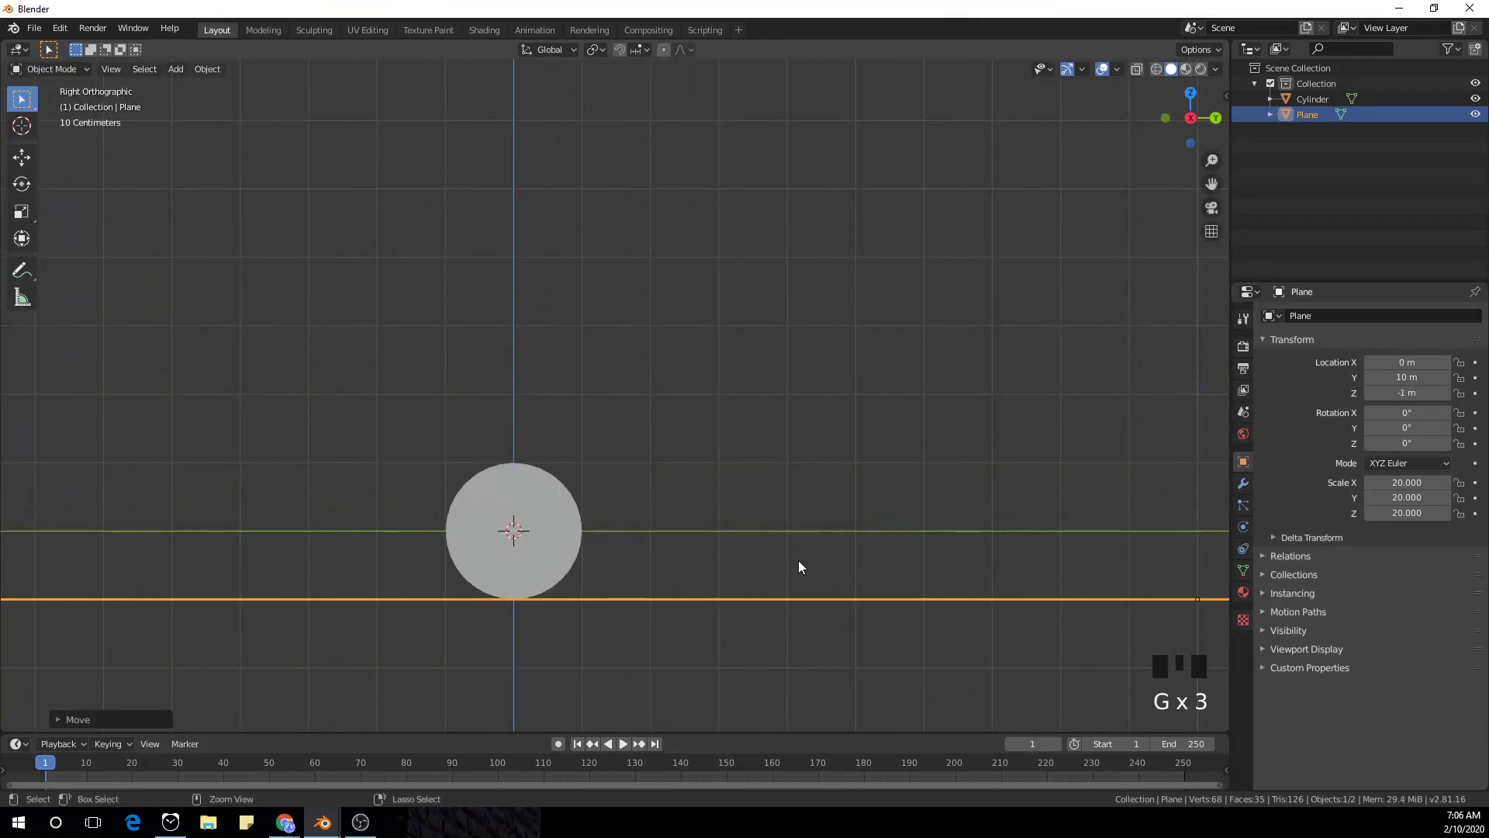
scroll("down", 3)
left_click_drag(634, 310, 733, 348)
scroll("down", 3)
scroll("up", 3)
scroll("down", 3)
- Switch to the Shading workspace and create a new material for the plane
left_click_drag(755, 322, 607, 457)
left_click(607, 457)
right_click(786, 221)
left_click_drag(574, 171, 501, 171)
left_click(502, 170)
scroll("down", 3)
left_click_drag(517, 206, 790, 488)
left_click_drag(790, 488, 791, 505)
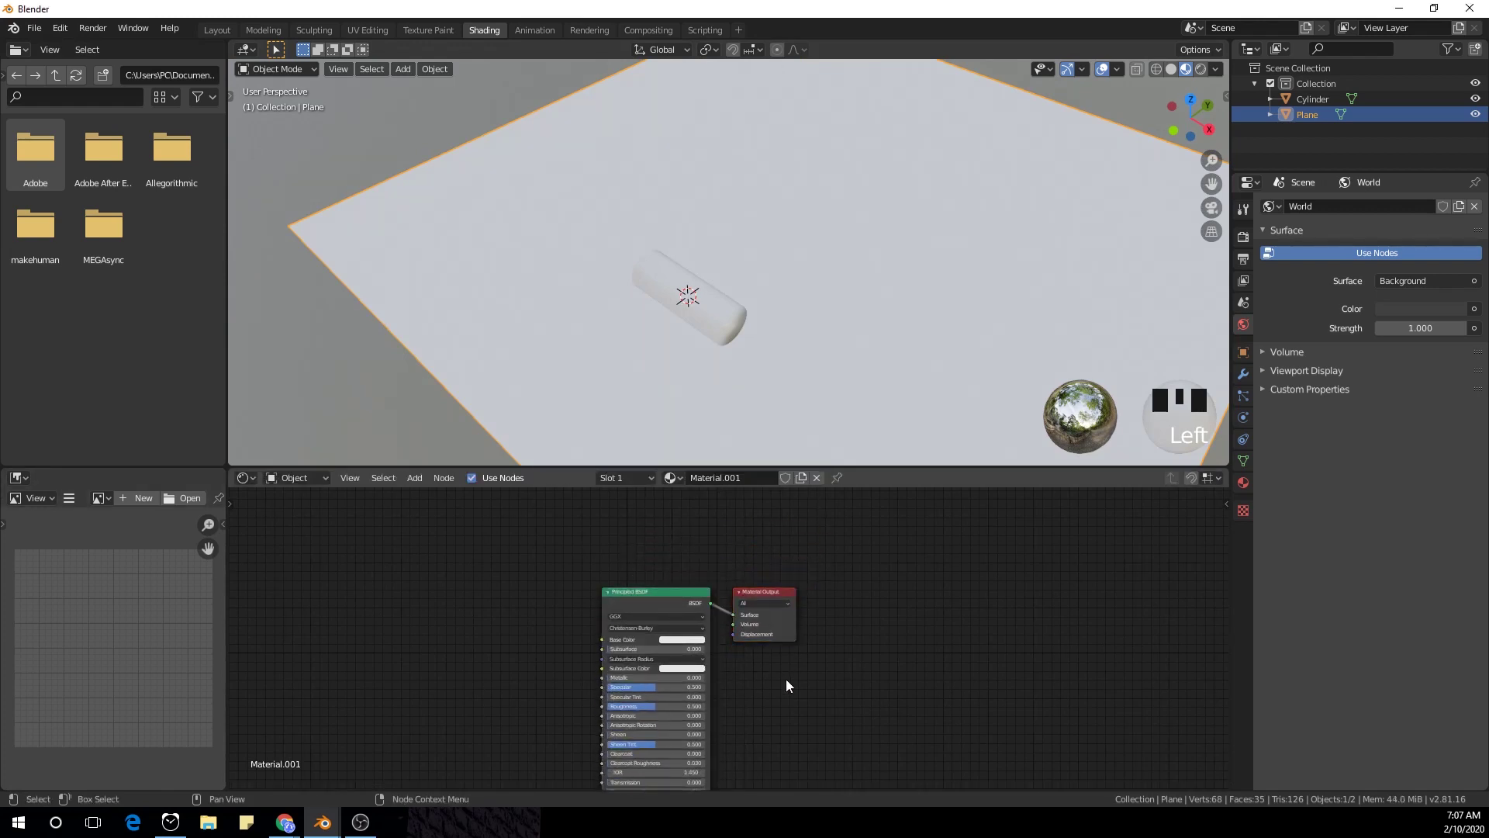
left_click(789, 630)
- Wire a Gradient Texture node into the material output and rotate the plane 90° around Z
left_click(631, 602)
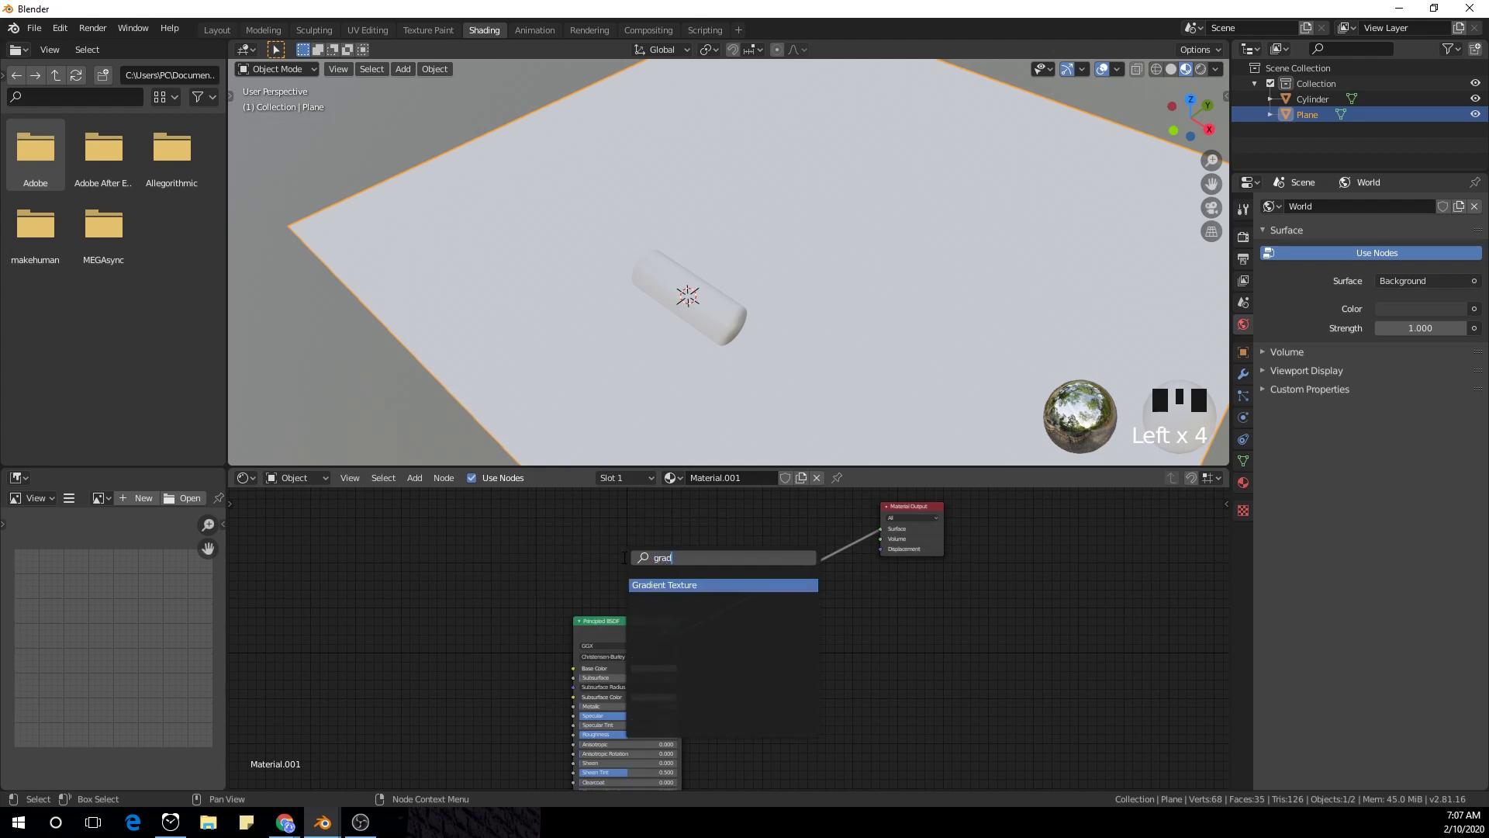
key("x")
left_click(517, 597)
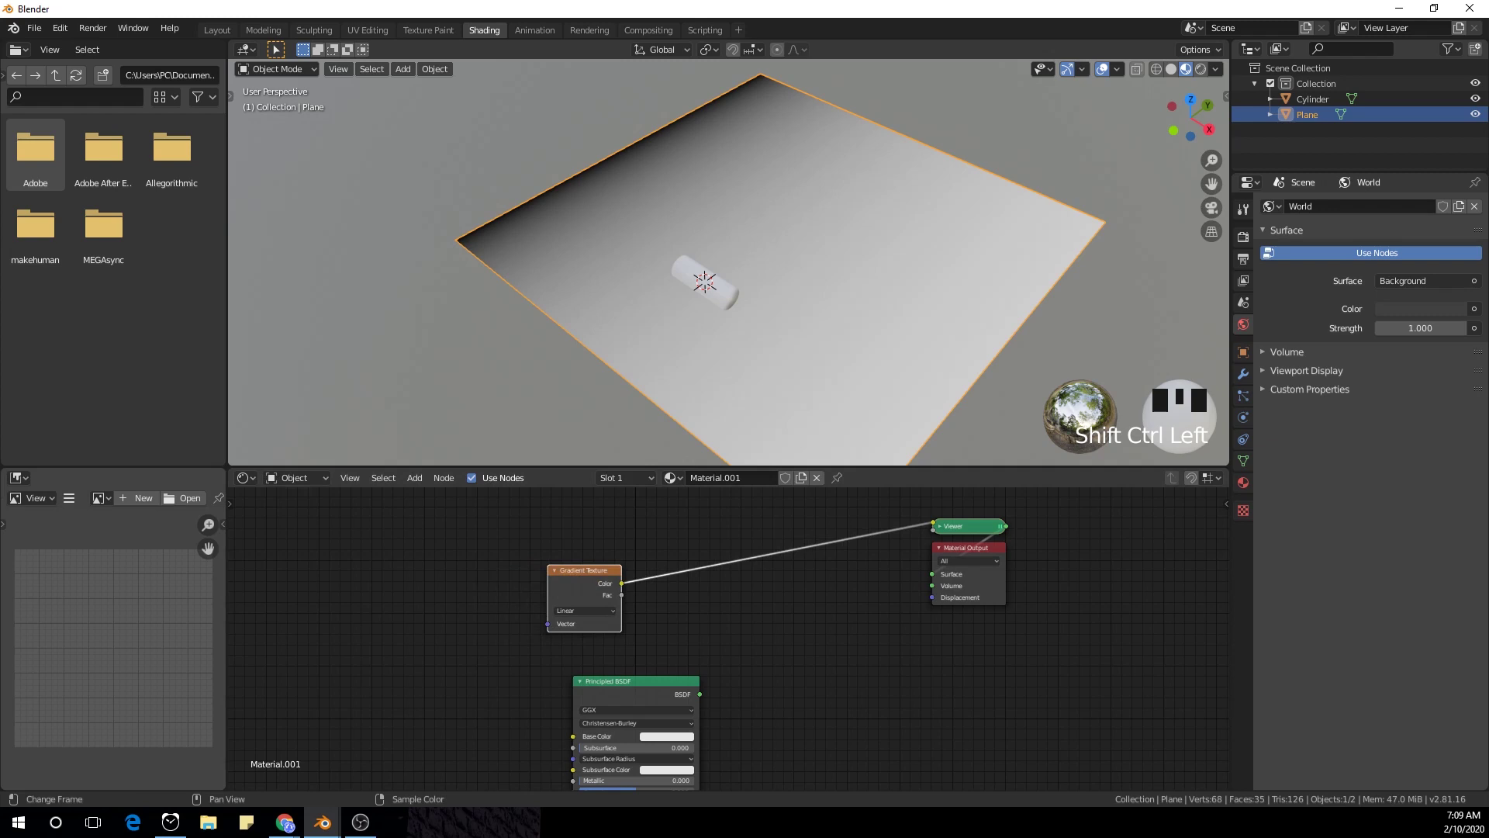
left_click(802, 352)
key("r")
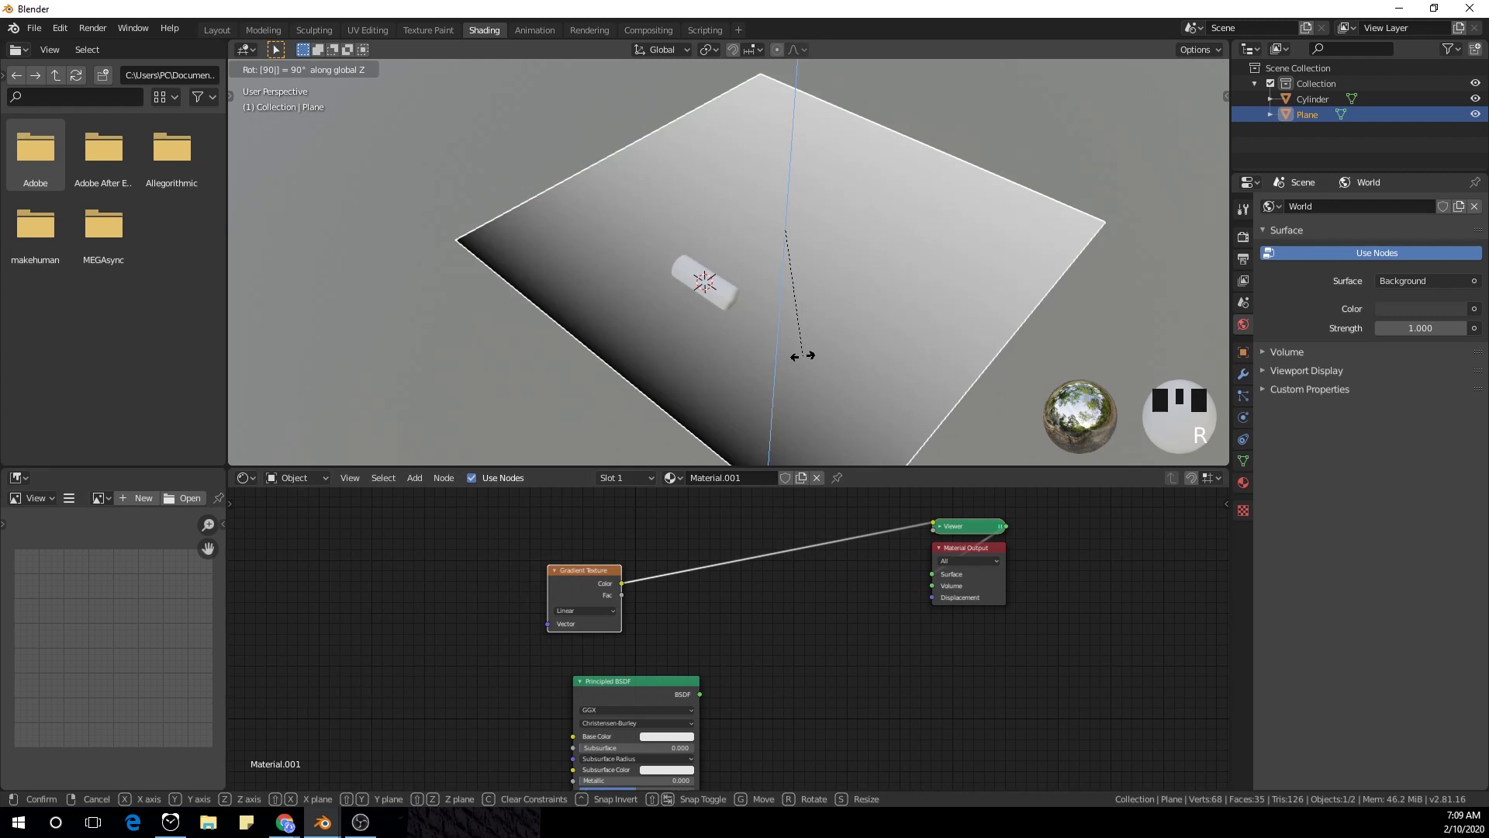
key("n")
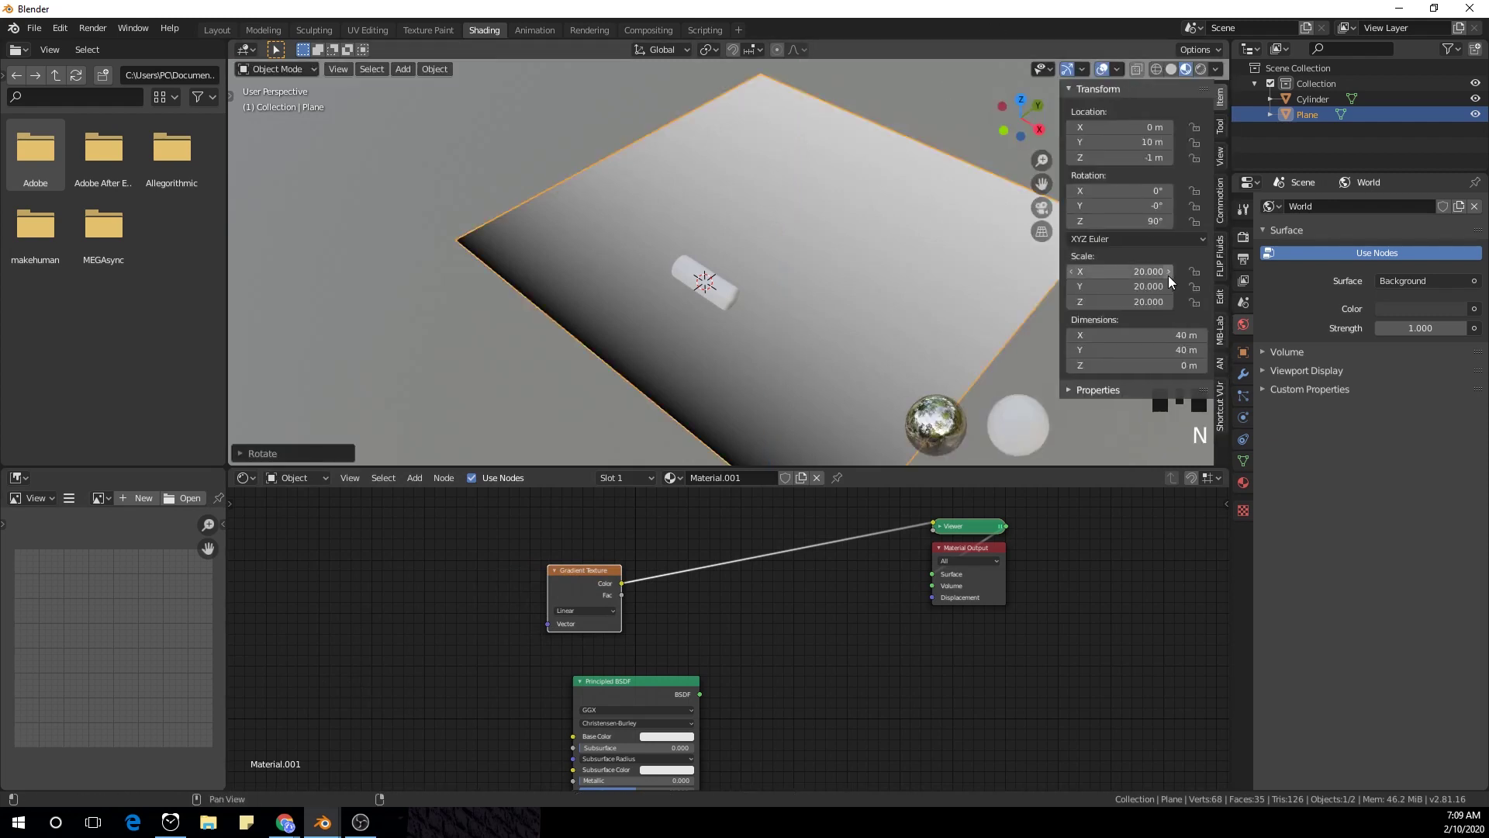
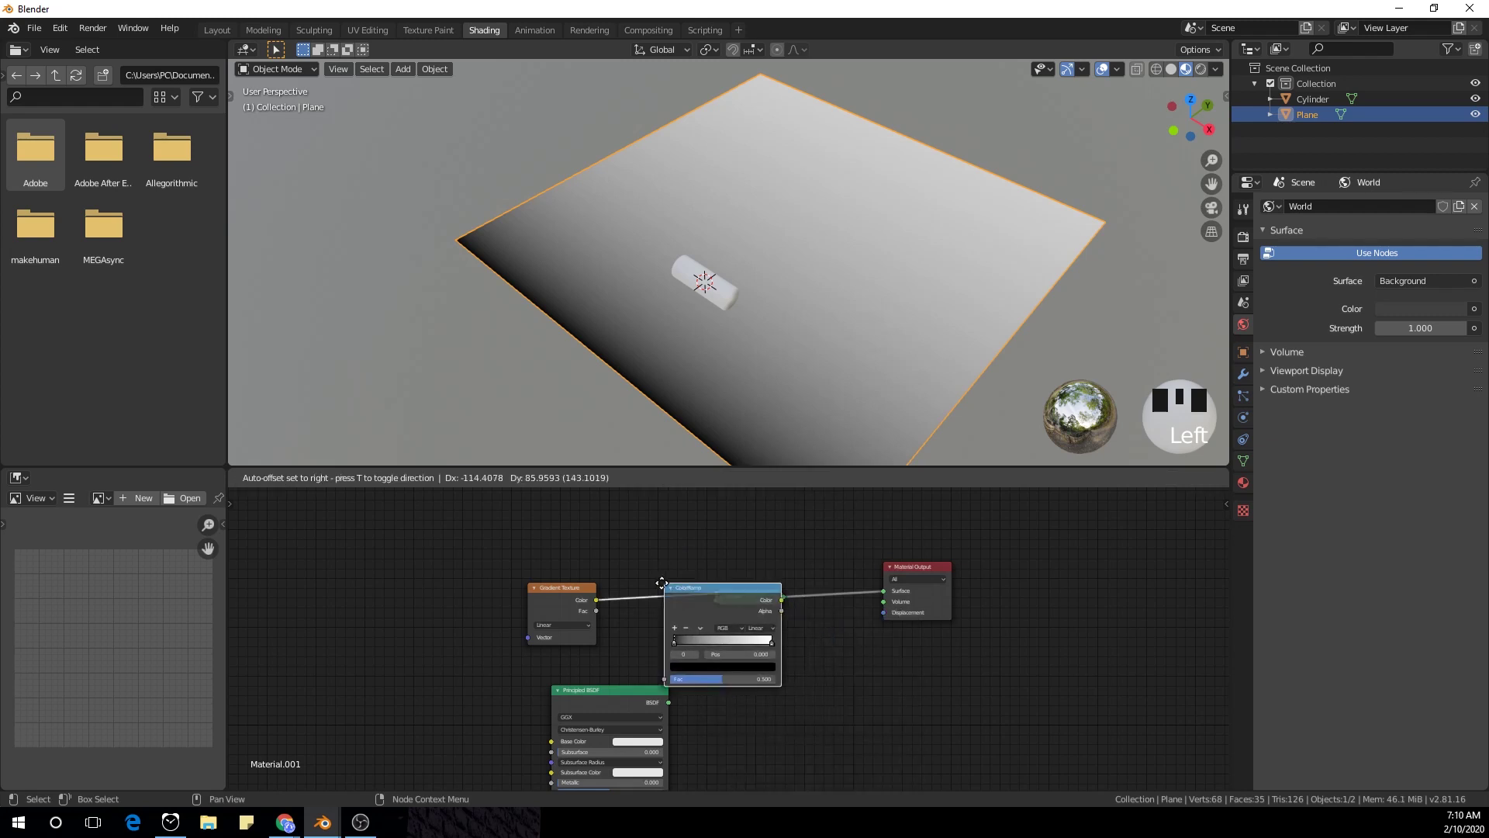
- Insert a ColorRamp after the gradient and set its interpolation to Constant
left_click_drag(664, 638, 801, 431)
key("KP_7")
scroll("up", 3)
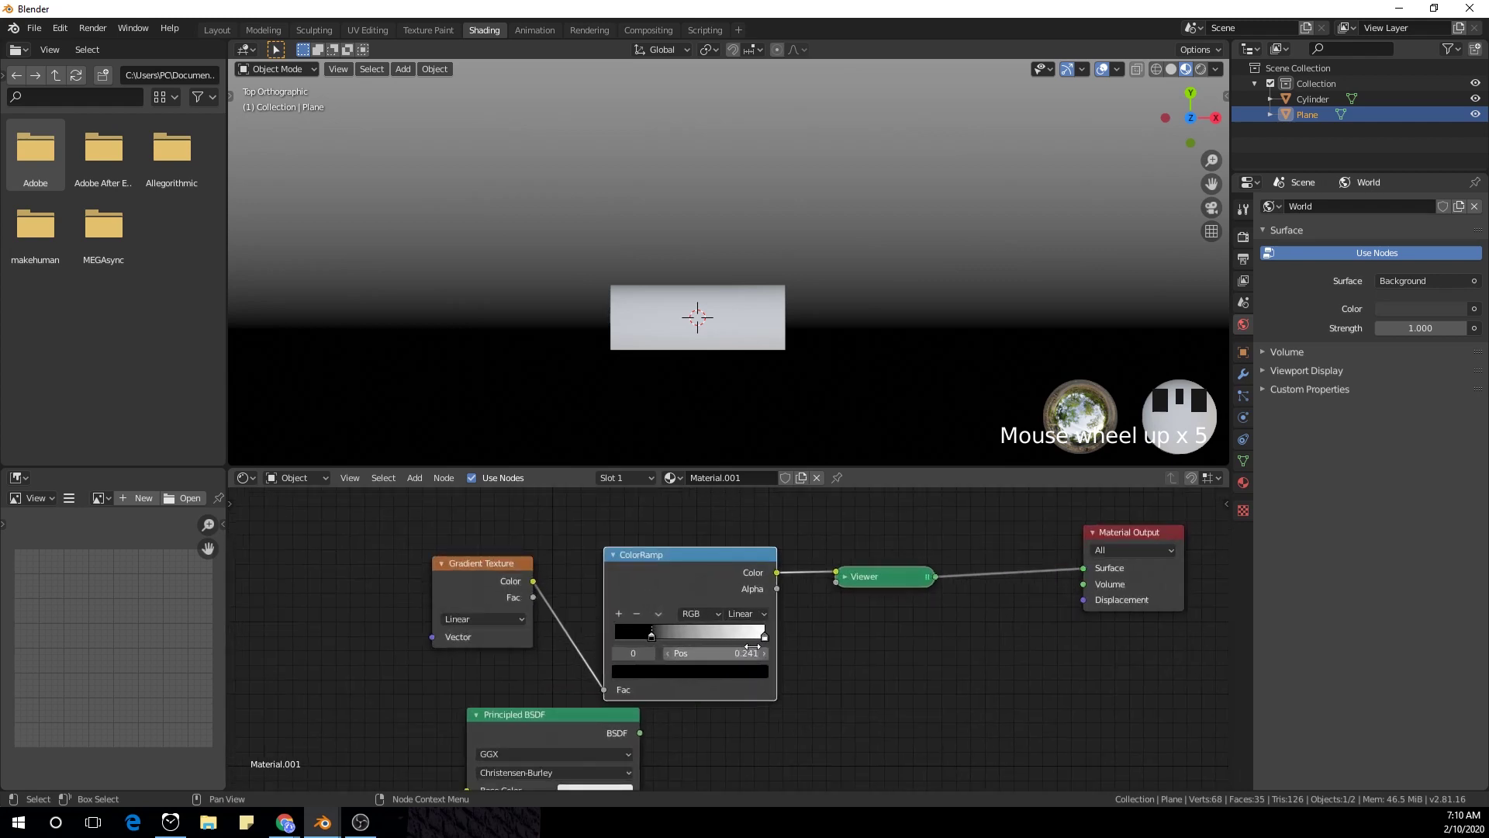
left_click_drag(766, 639, 668, 426)
scroll("down", 3)
left_click_drag(653, 637, 629, 650)
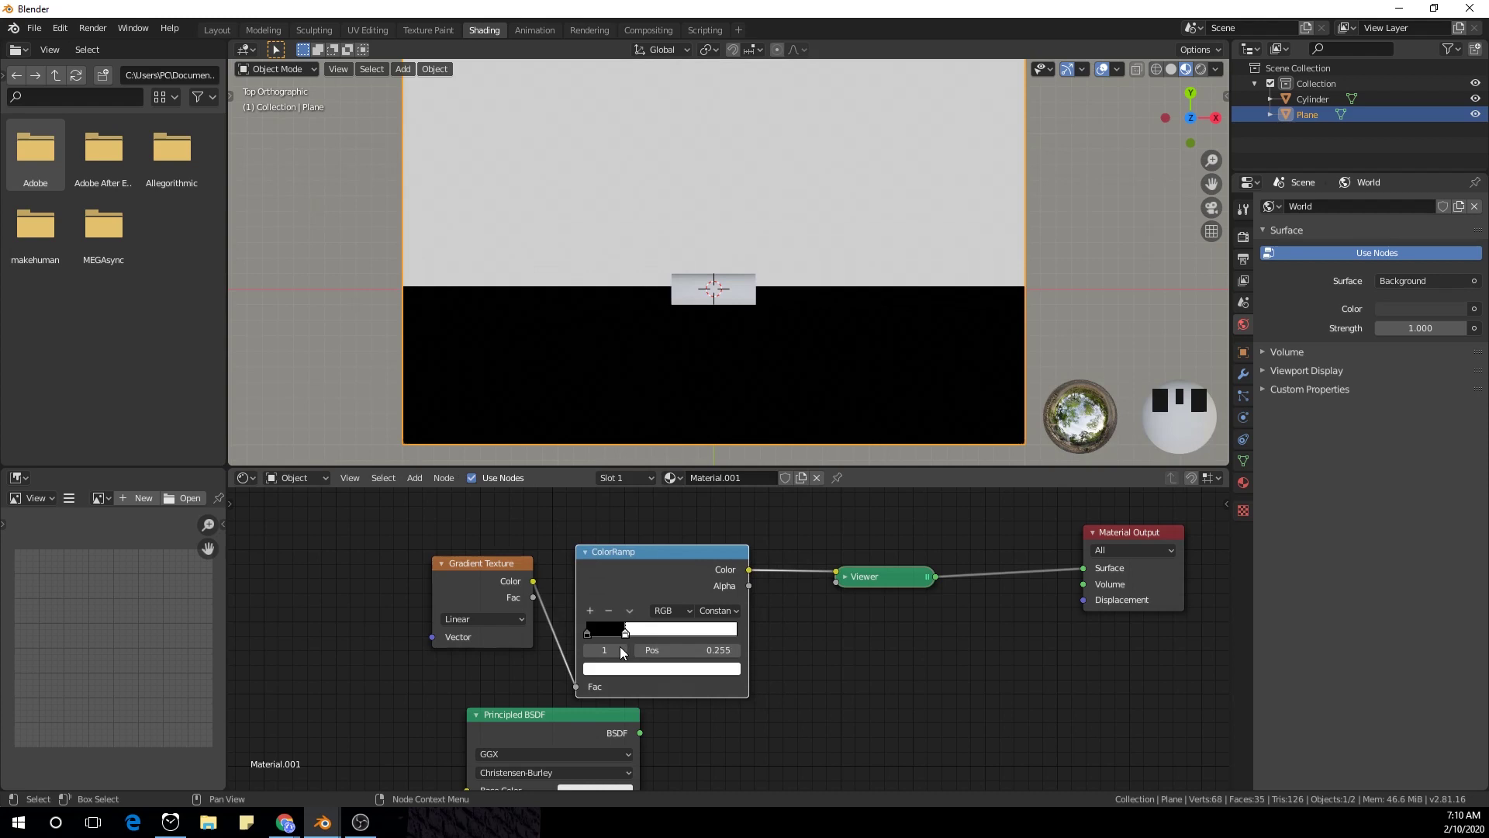
- Move the ramp stop to about 0.255 for a hard black-and-white split on the plane
scroll("down", 3)
left_click_drag(797, 389, 741, 325)
scroll("up", 3)
scroll("down", 3)
left_click_drag(801, 279, 630, 638)
left_click_drag(630, 637, 495, 577)
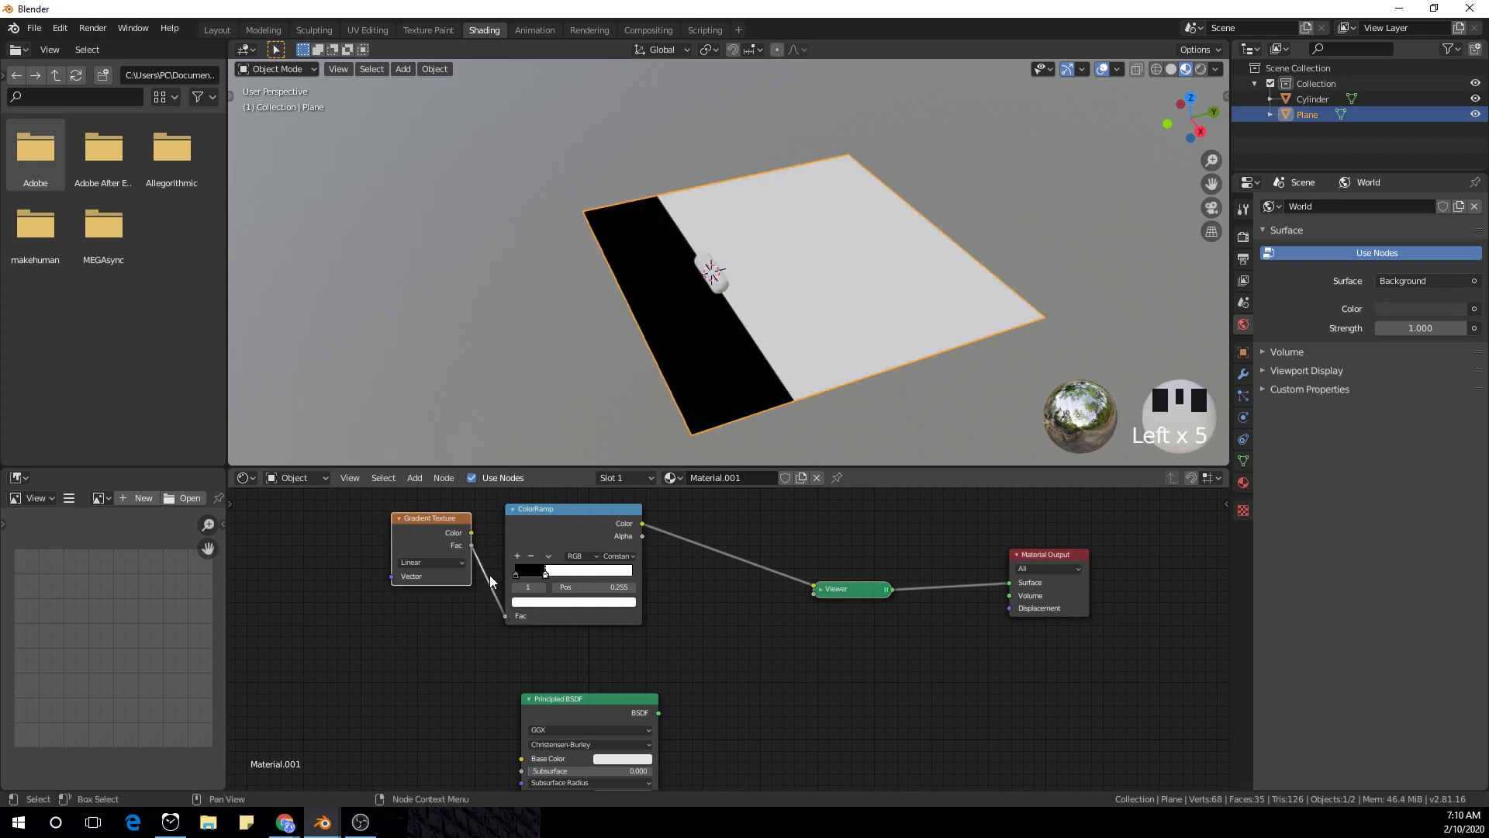
left_click(515, 627)
left_click(770, 627)
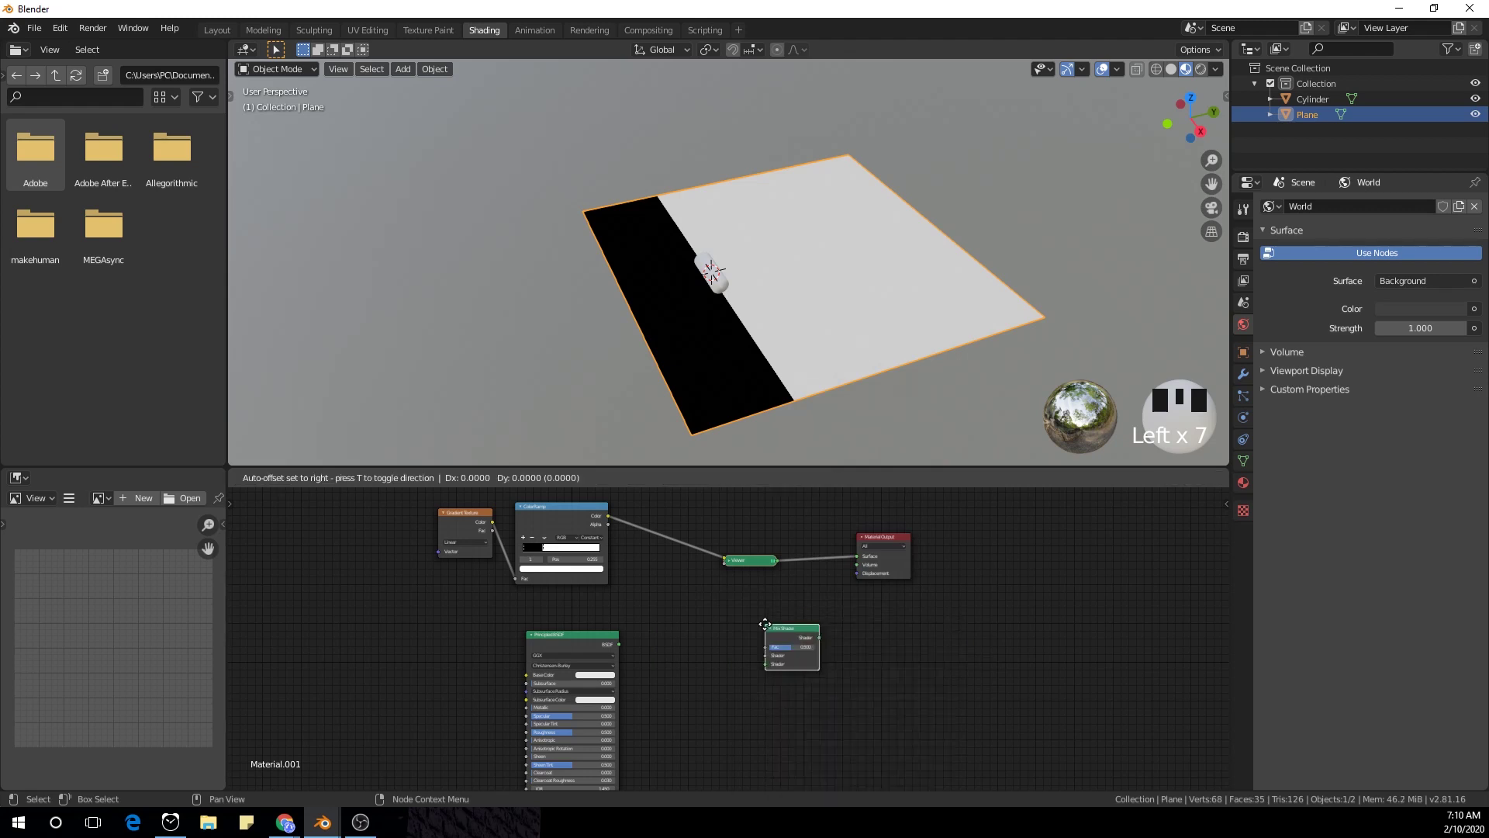
- Mix two Principled BSDF shaders through a Mix Shader masked by the ColorRamp, adjusting a base colour
left_click(707, 542)
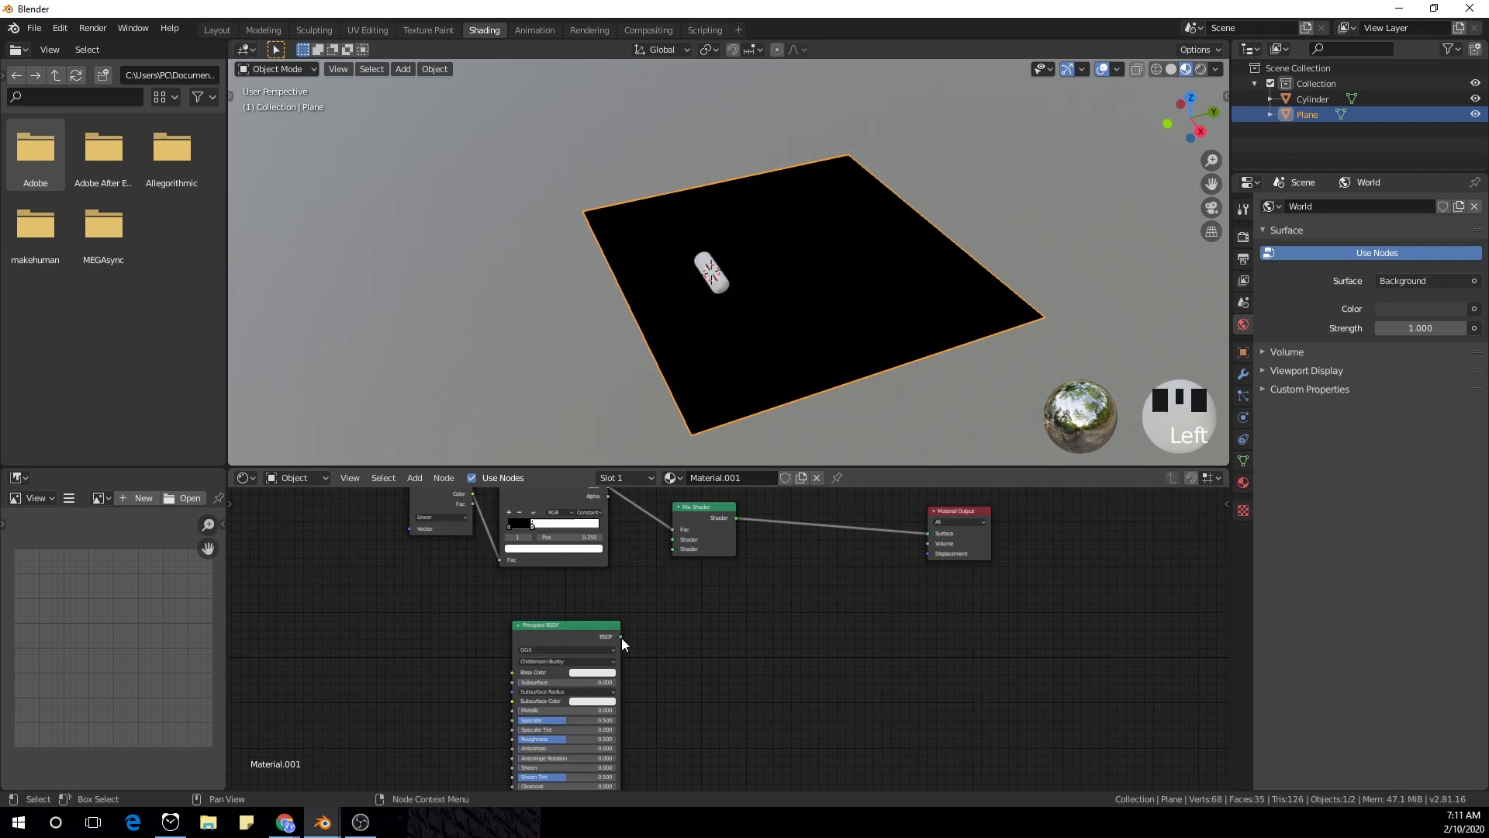
left_click(624, 642)
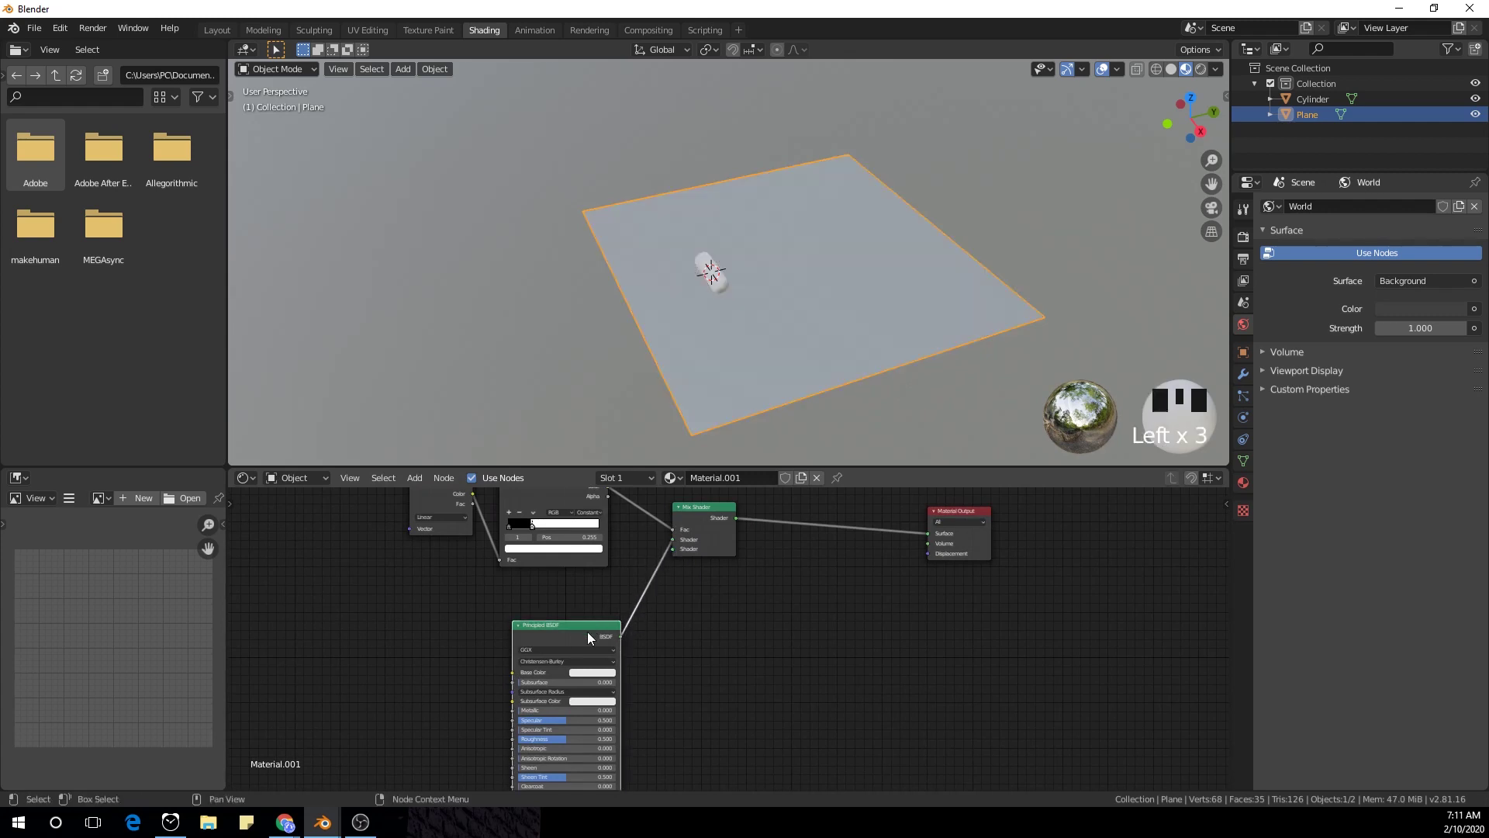
left_click_drag(571, 639, 609, 627)
key("shift+d")
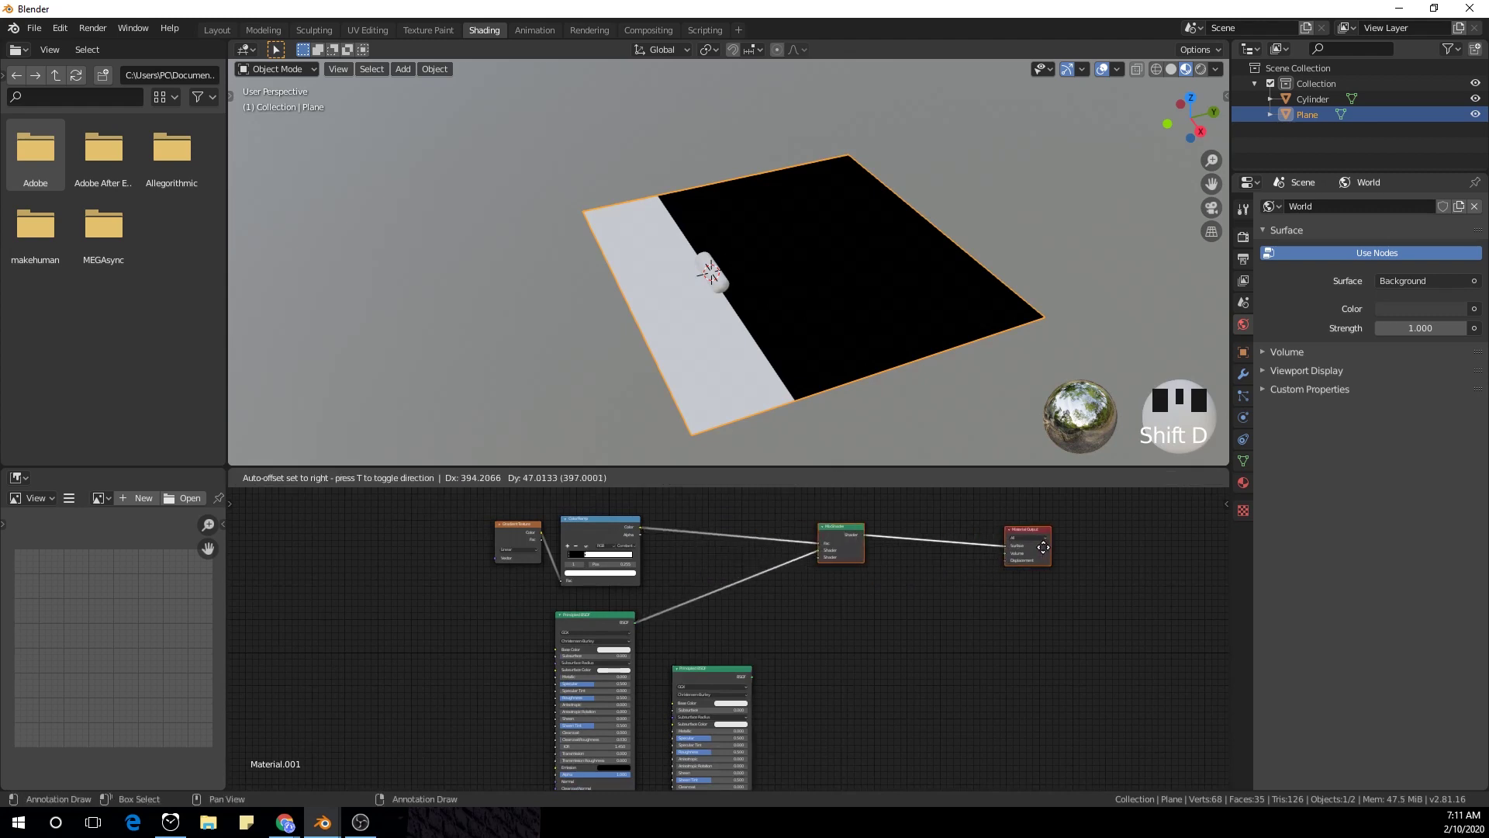
left_click(760, 687)
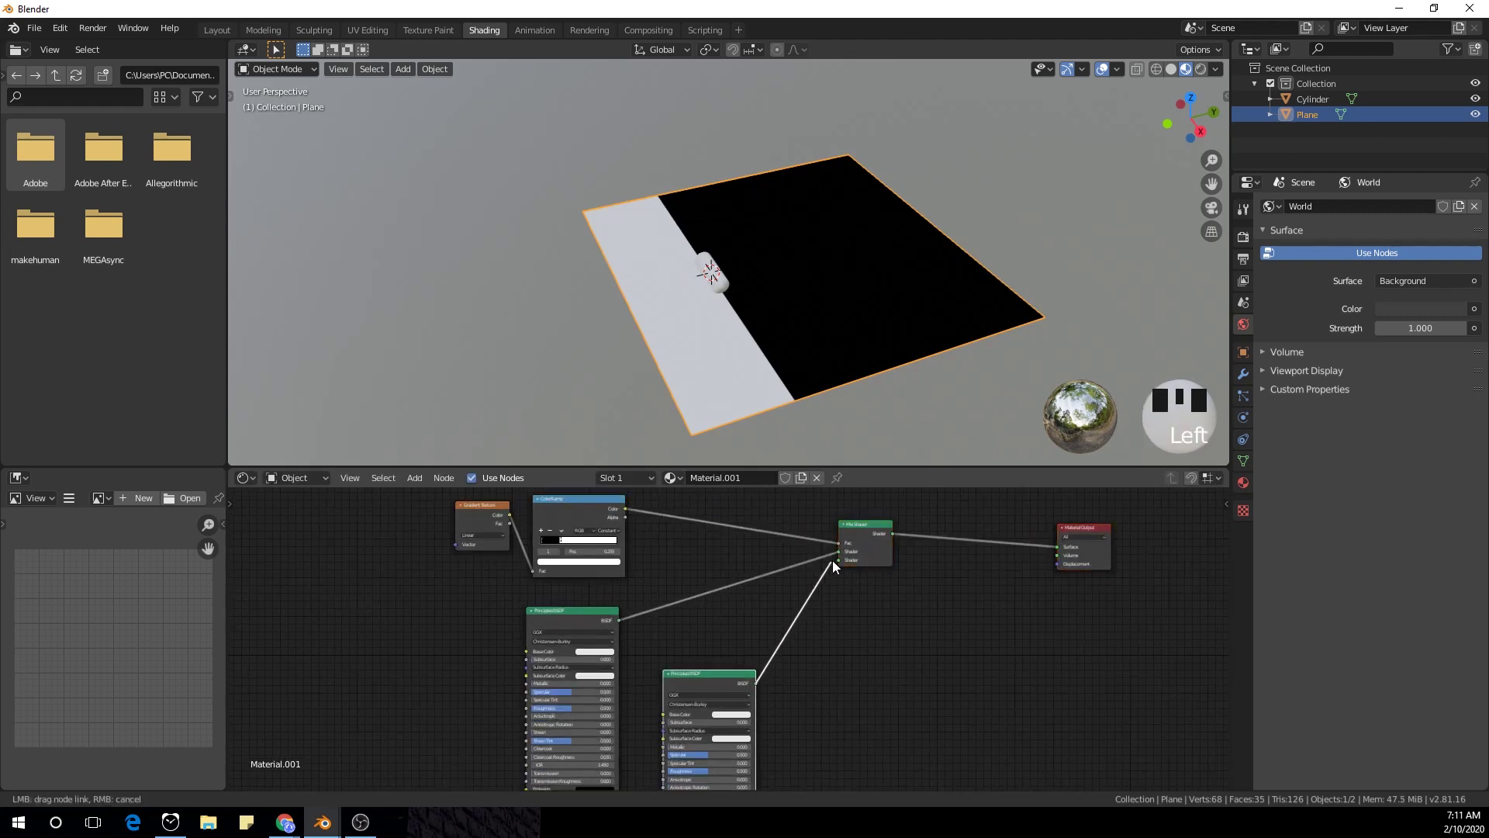
left_click(740, 714)
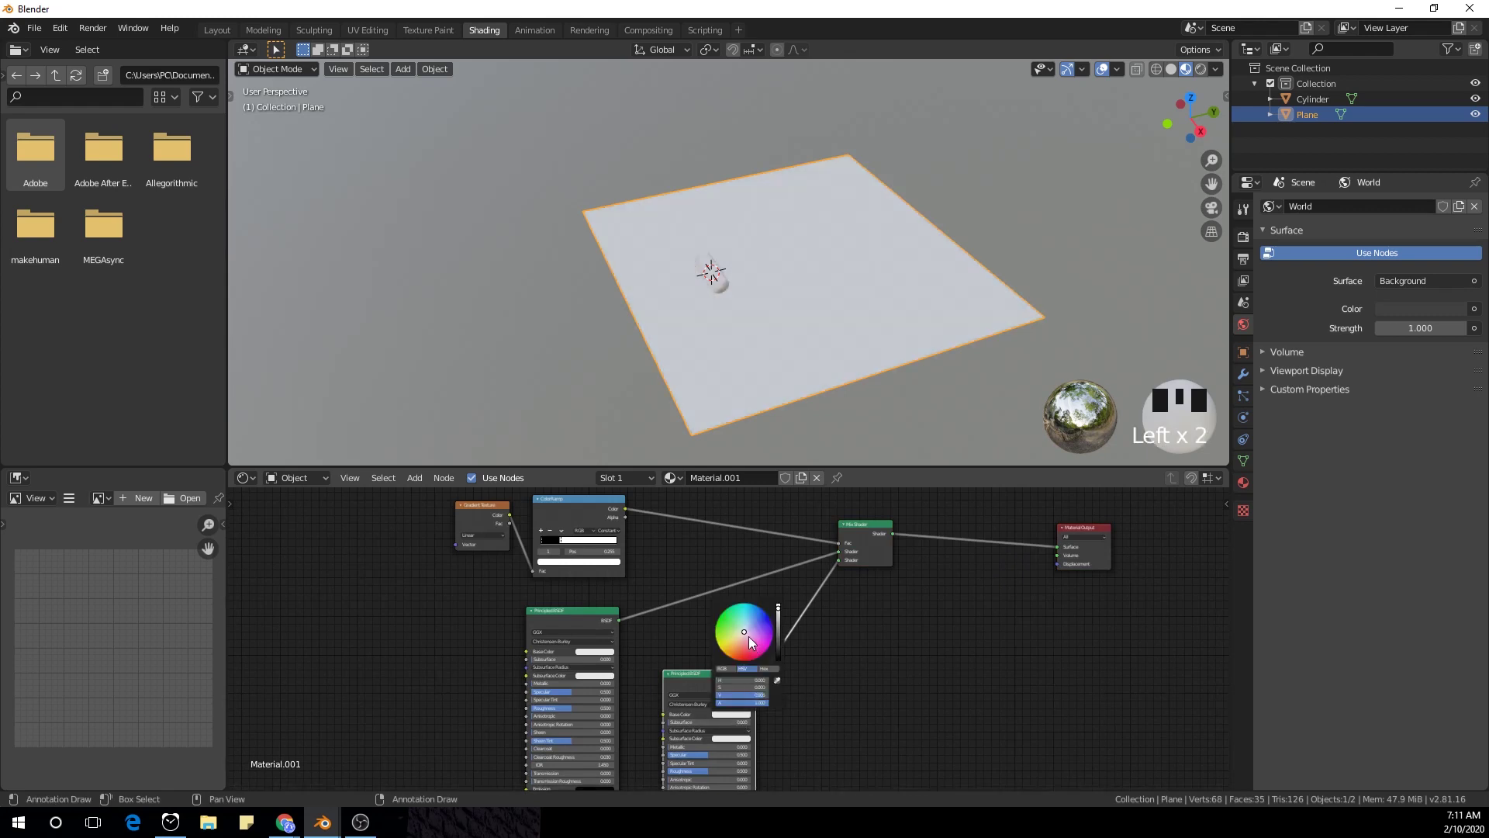
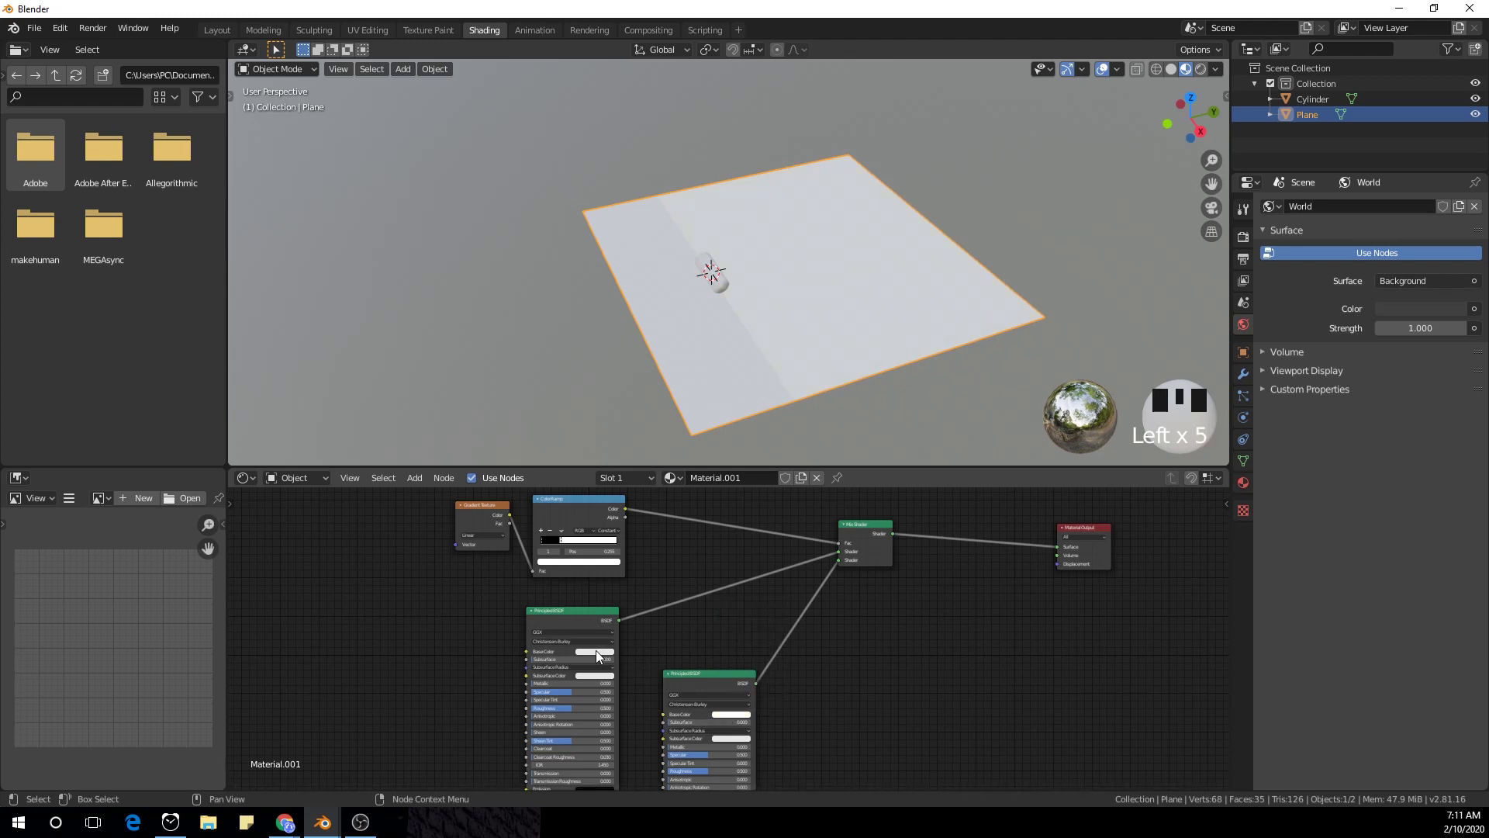
- Set one shader's base colour to blue and add a camera to the scene
left_click(615, 567)
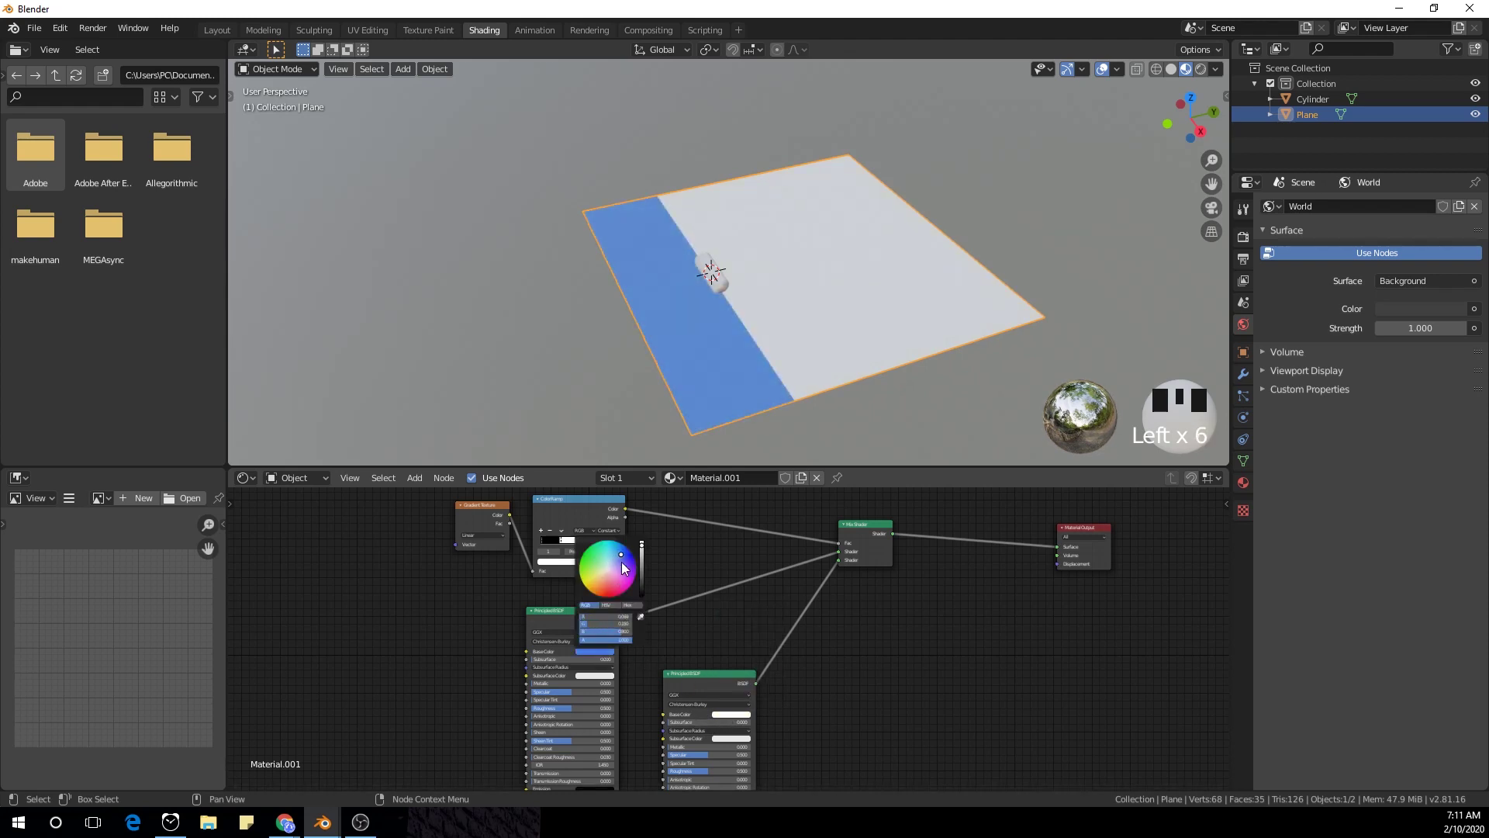
scroll("up", 3)
left_click_drag(820, 357, 789, 342)
scroll("down", 3)
scroll("up", 3)
left_click_drag(792, 271, 772, 524)
scroll("down", 3)
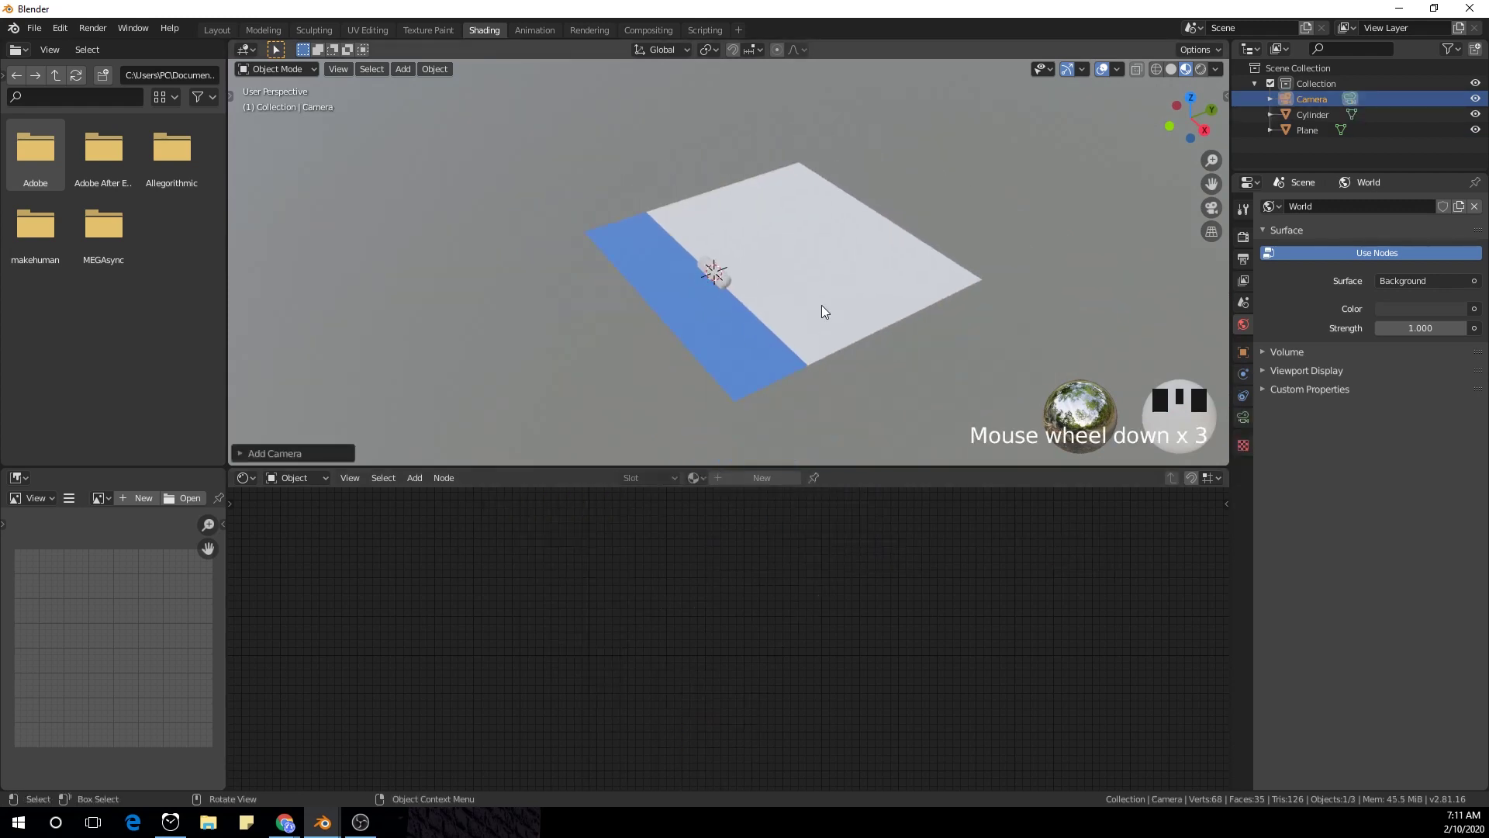
scroll("up", 3)
- In the Layout workspace, align the camera to a view along the cylinder and enable Lock Camera to View
left_click(233, 29)
scroll("down", 3)
left_click_drag(740, 344, 742, 387)
scroll("up", 3)
key("g")
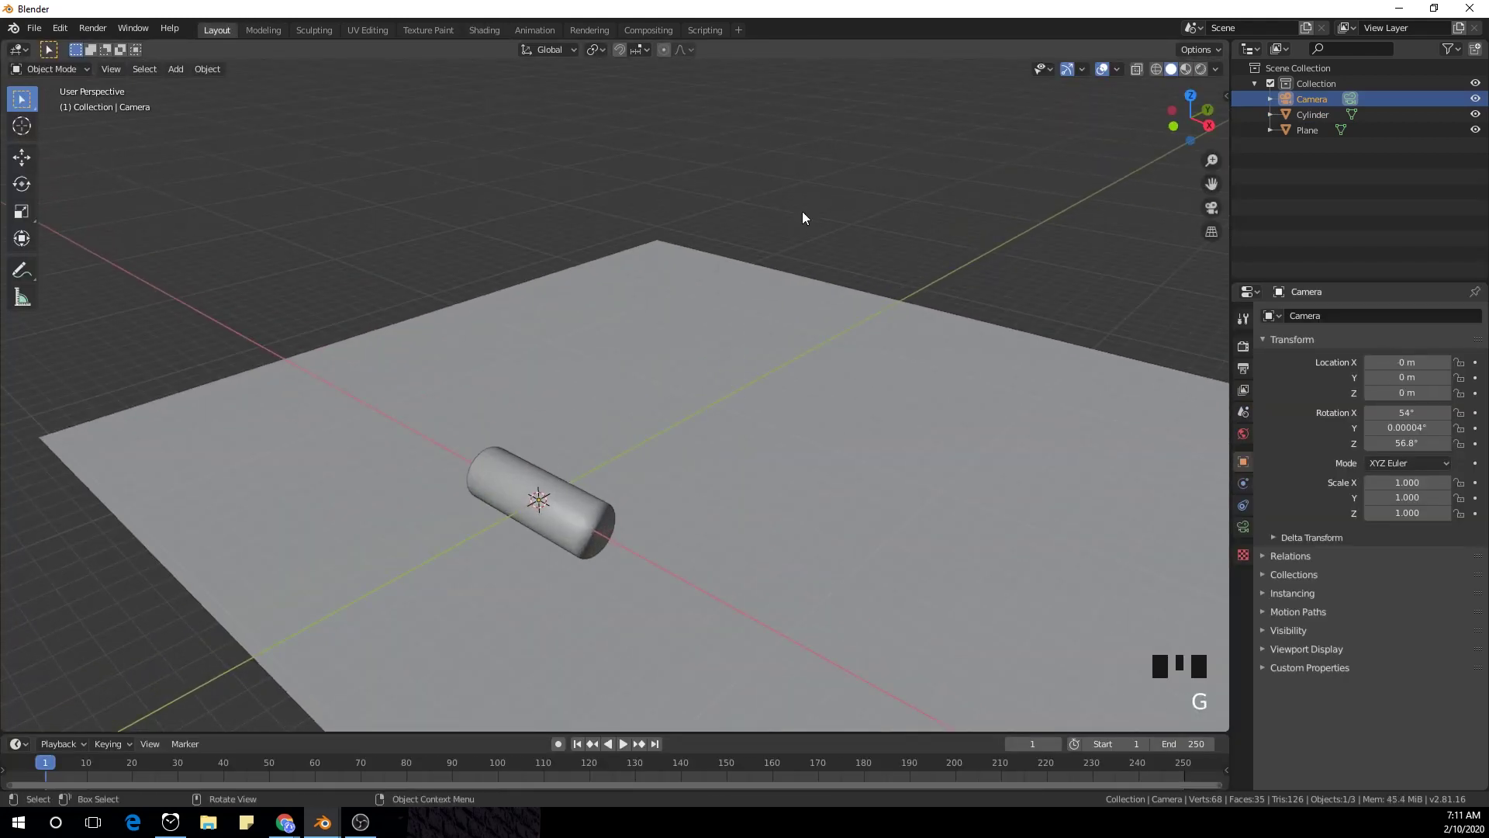
left_click_drag(736, 372, 731, 372)
key("ctrl+alt+KP_0")
left_click(622, 223)
key("n")
left_click(1200, 281)
key("n")
- Frame the cylinder closer across the blue-white boundary, then turn off Lock Camera to View
left_click_drag(751, 300, 1189, 74)
left_click_drag(1188, 73, 821, 299)
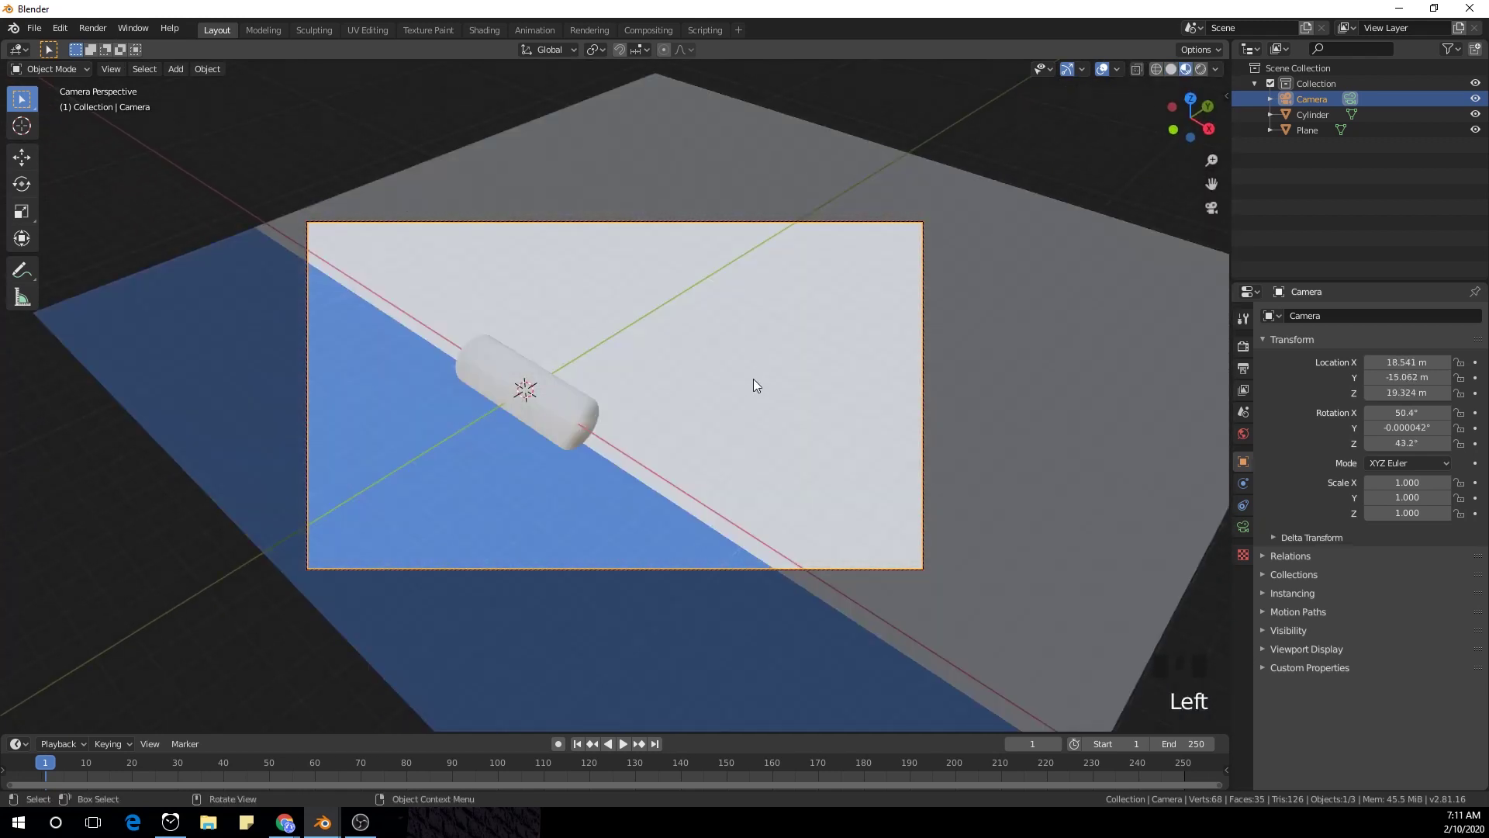
left_click_drag(750, 382, 746, 383)
scroll("up", 3)
left_click_drag(729, 408, 762, 396)
scroll("up", 3)
scroll("up", 3)
left_click_drag(764, 405, 790, 418)
key("n")
left_click(1207, 288)
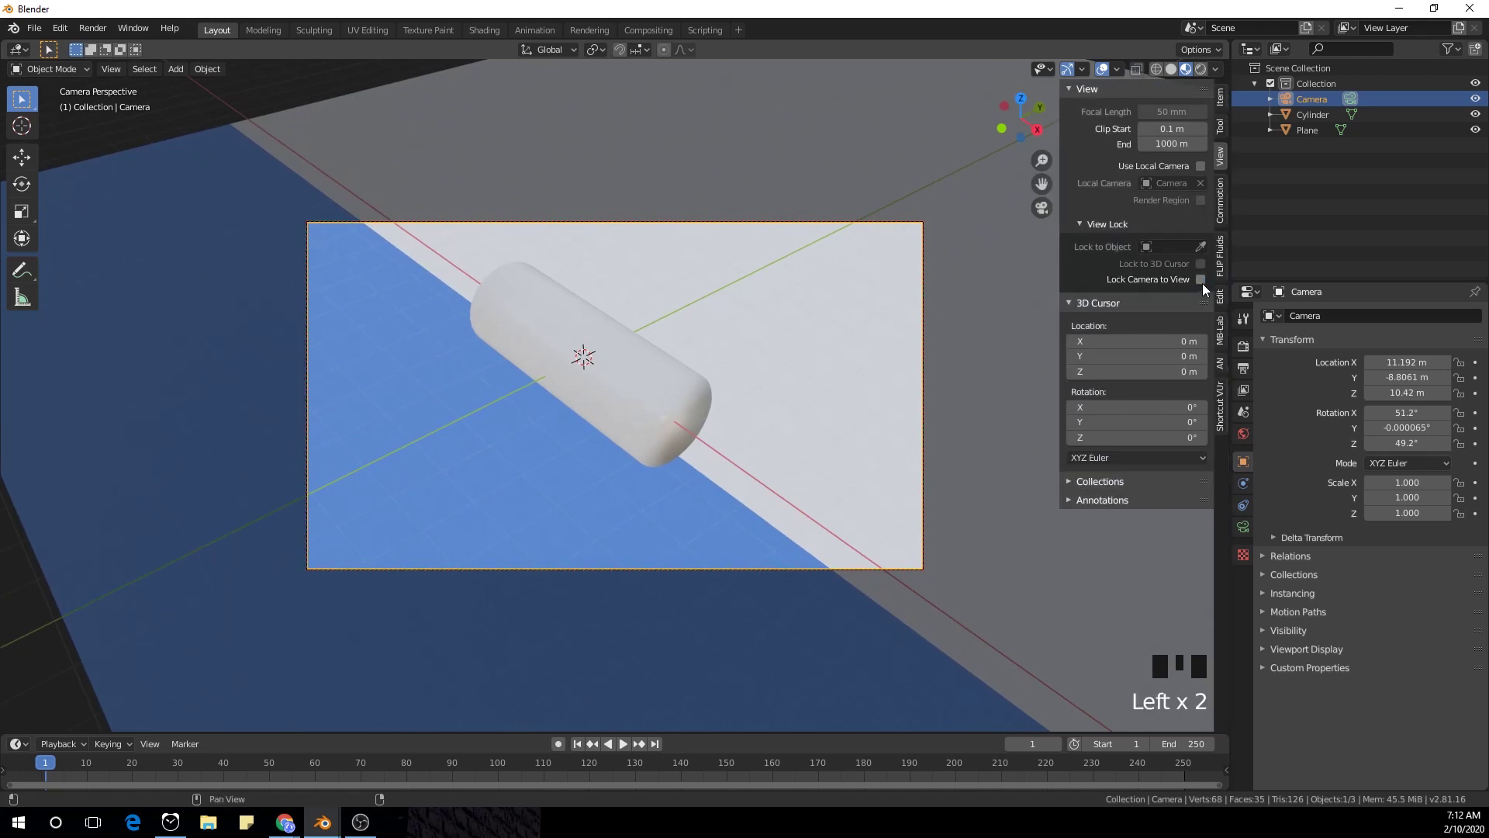
- In top view, move the plane 4 m along Y so the cylinder rests on the blue stripe
key("n")
left_click_drag(830, 175, 856, 222)
scroll("down", 3)
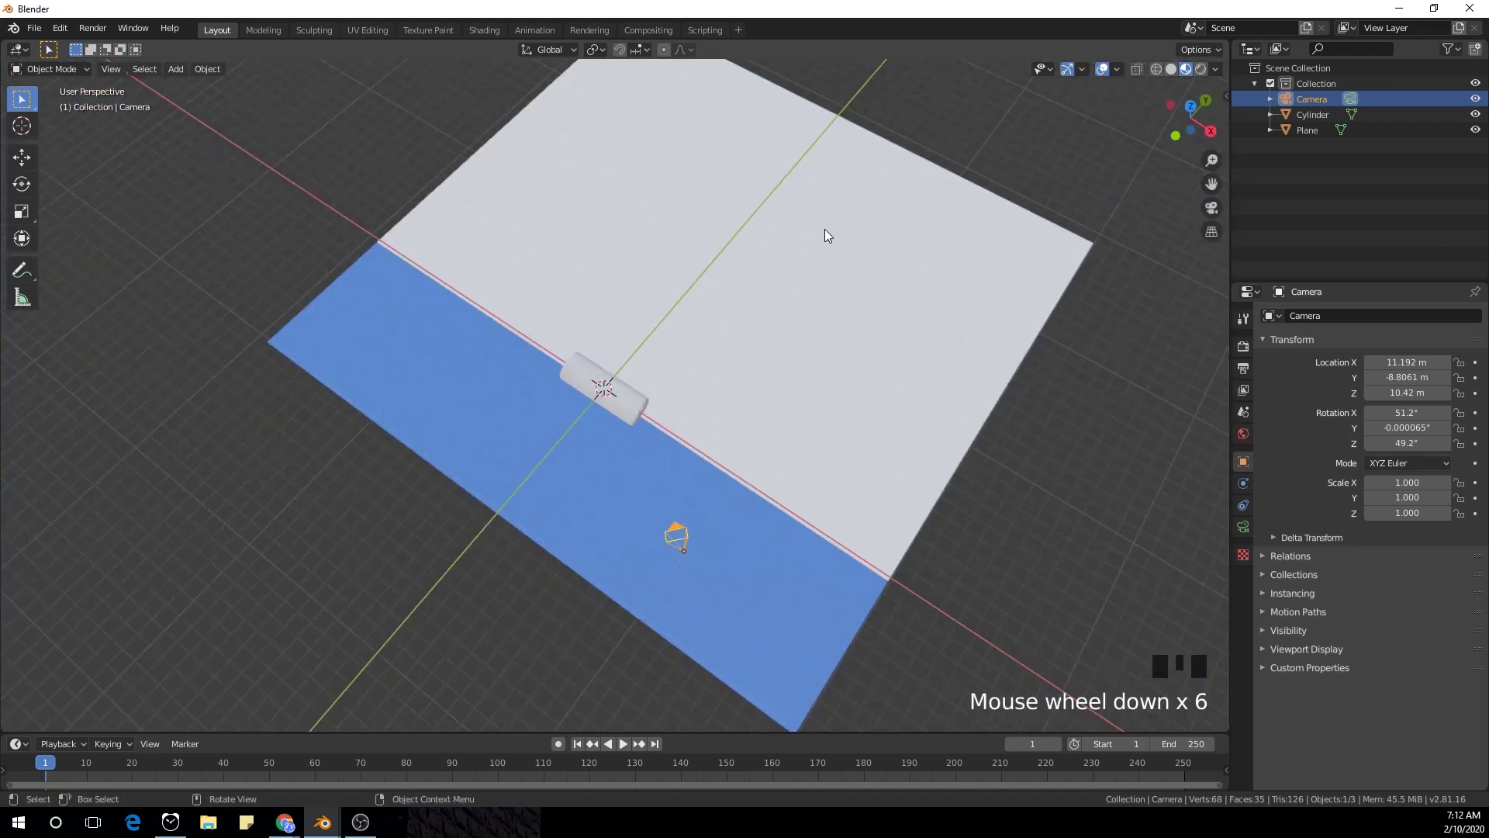
left_click_drag(835, 249, 847, 252)
key("KP_7")
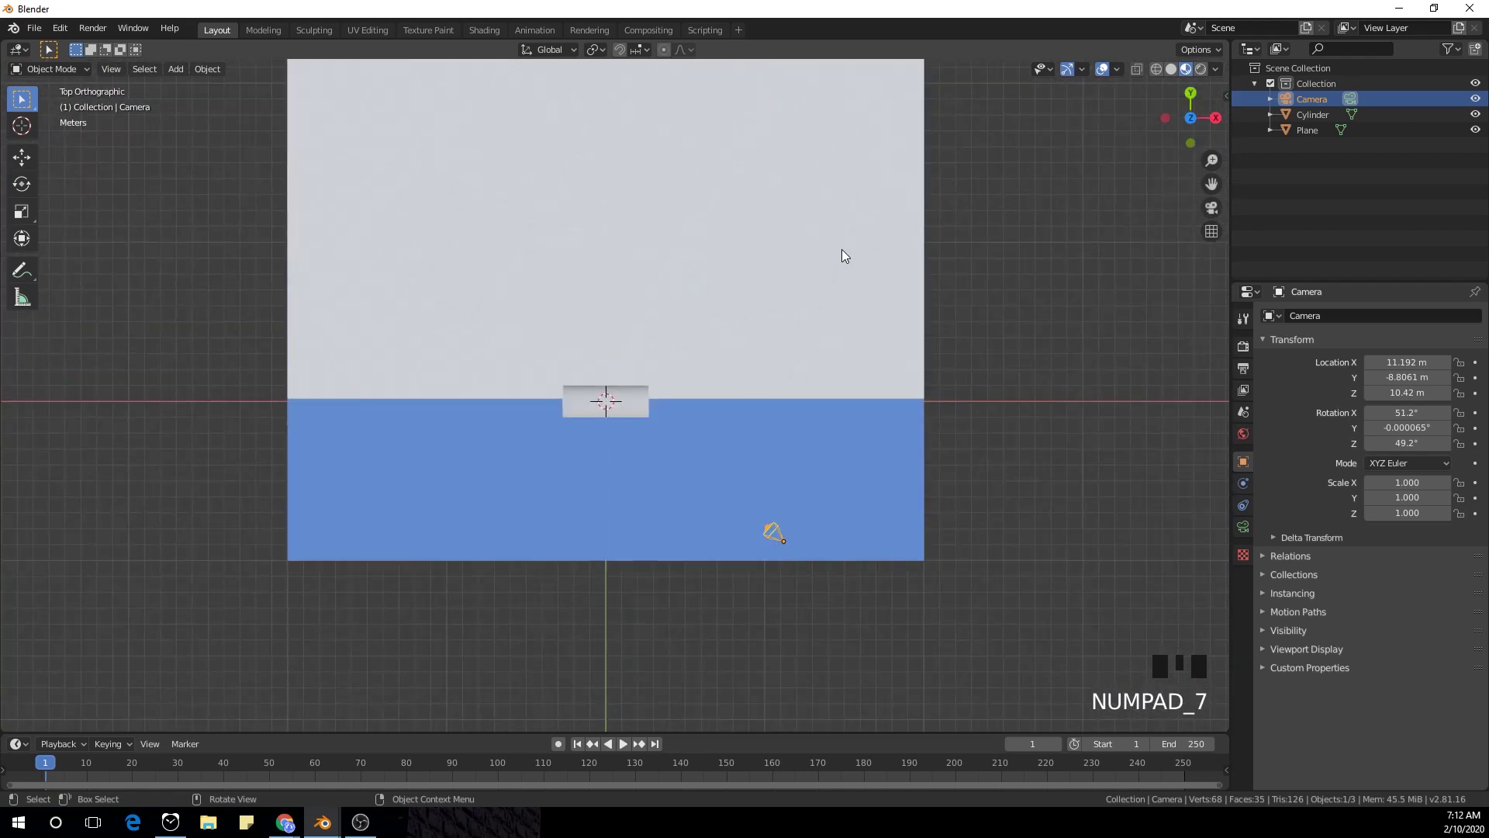
left_click(781, 352)
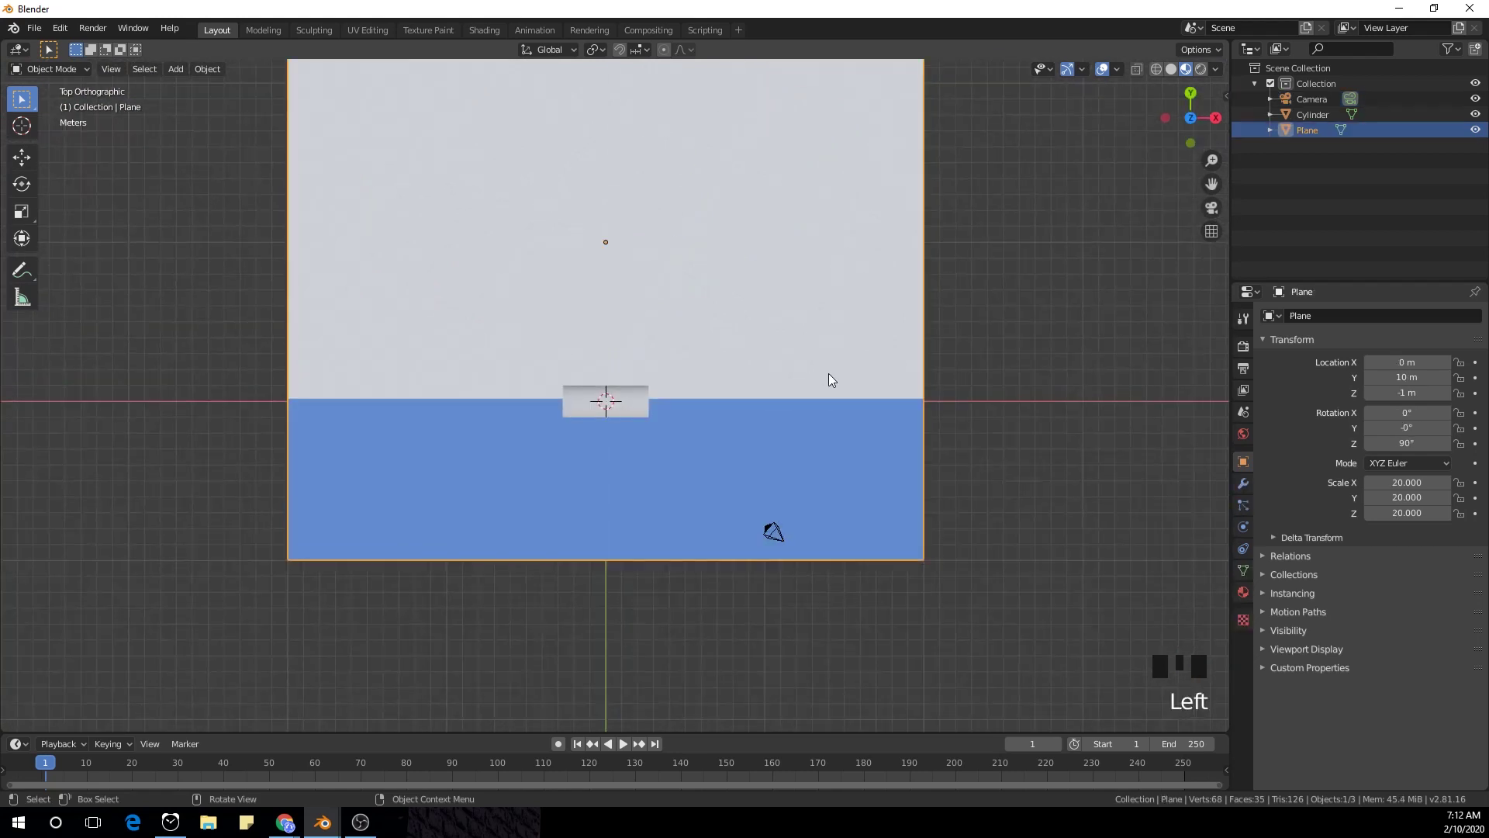
key("g")
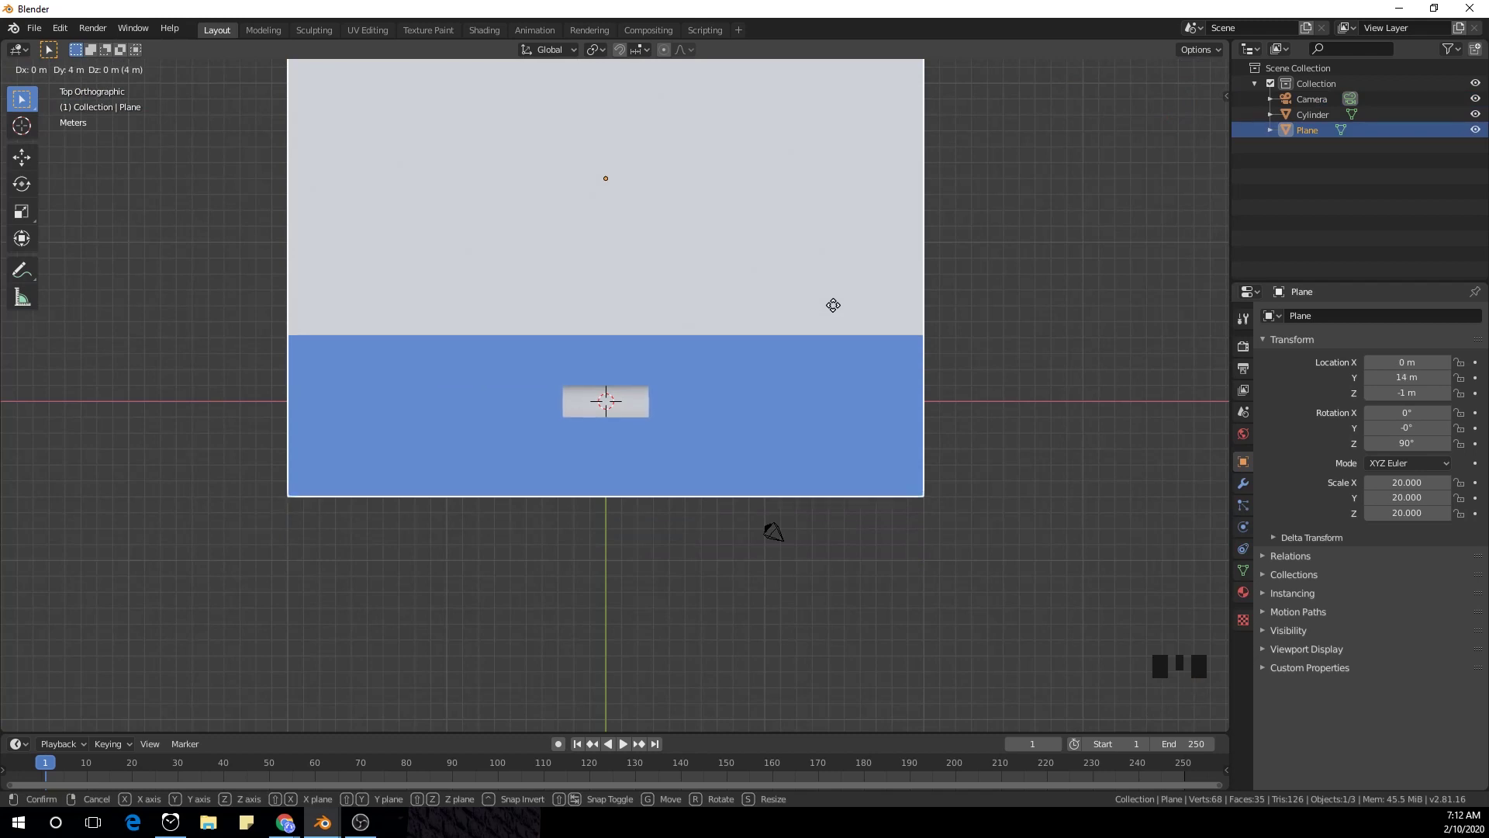
key("KP_0")
left_click(753, 230)
- Move the camera so the cylinder on the blue half fills more of the shot
left_click(758, 223)
key("g")
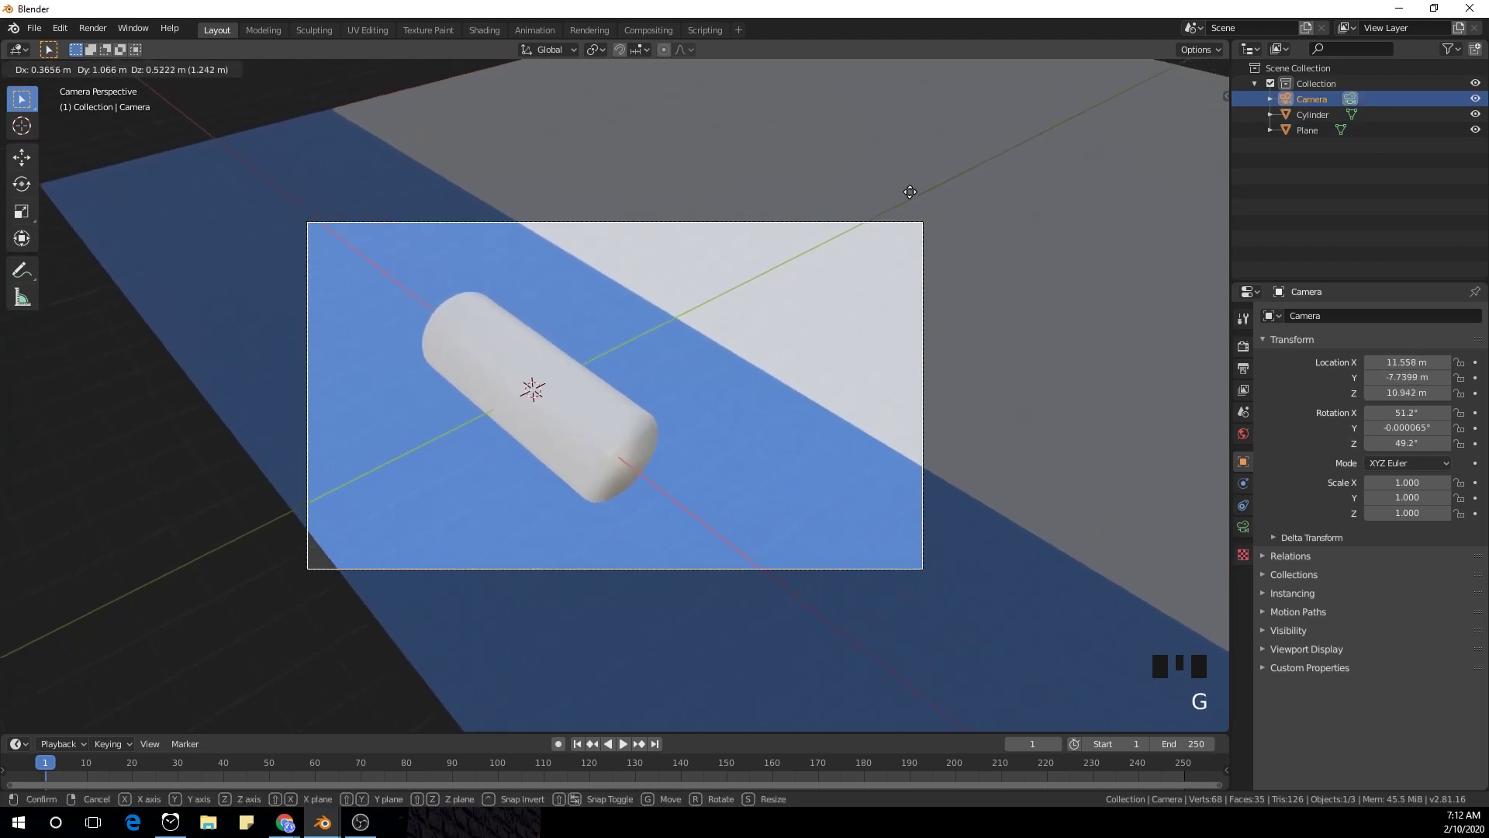
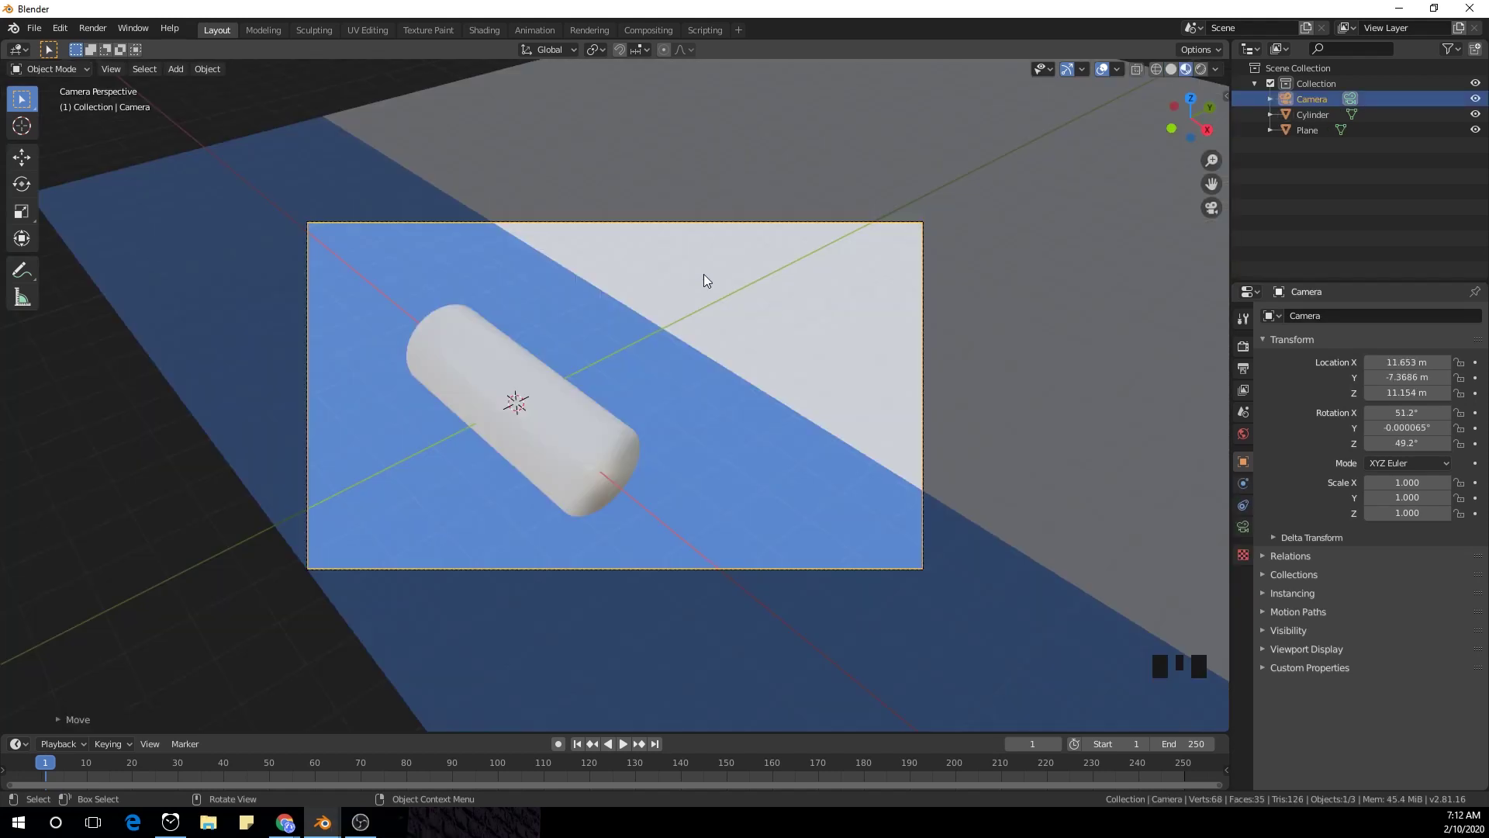
left_click(748, 458)
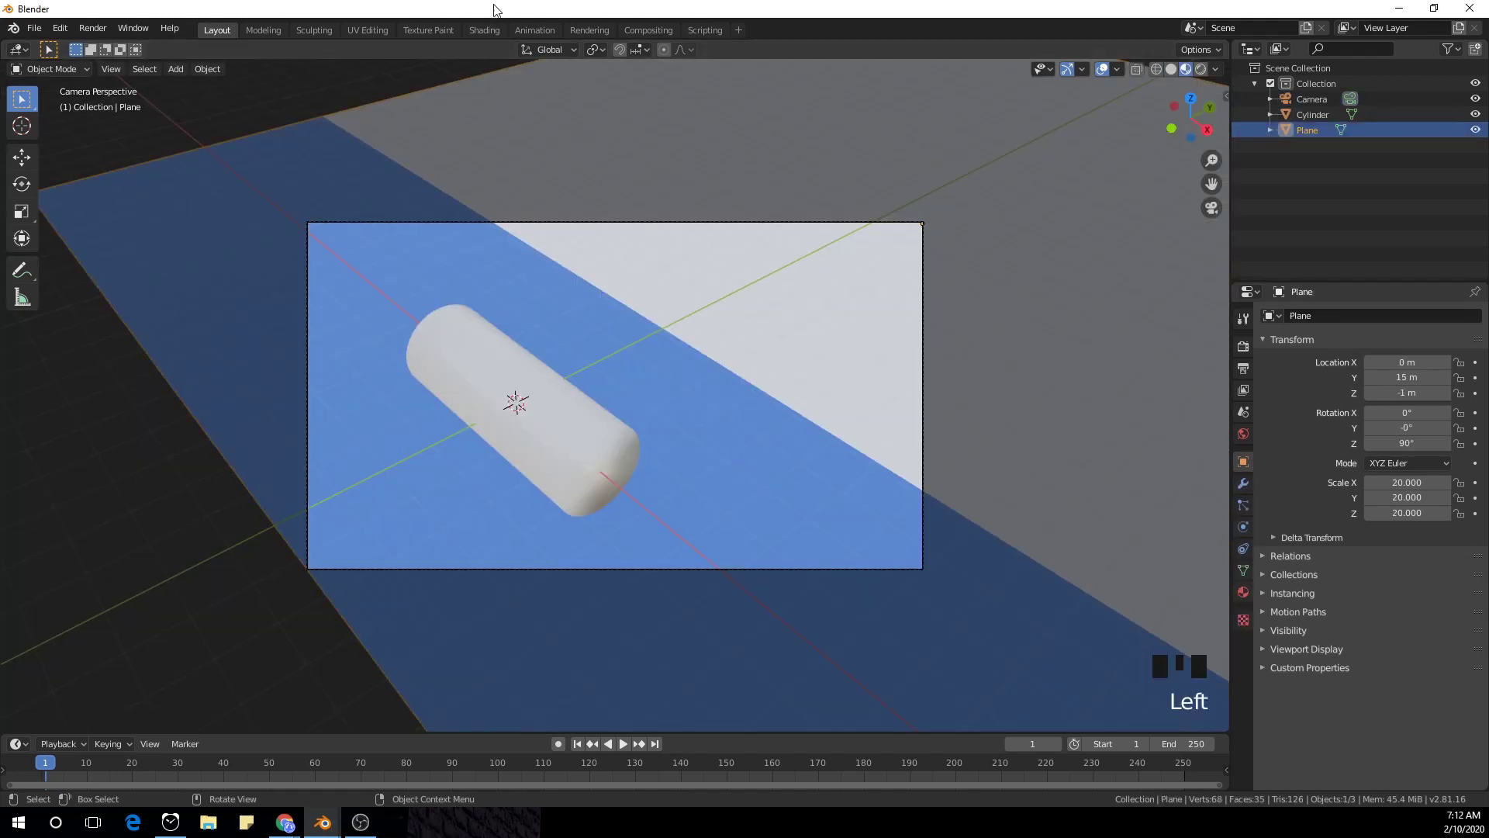
- Slide the ColorRamp stop to 0.123 for a narrow blue stripe, then nudge the camera in Layout
left_click(491, 49)
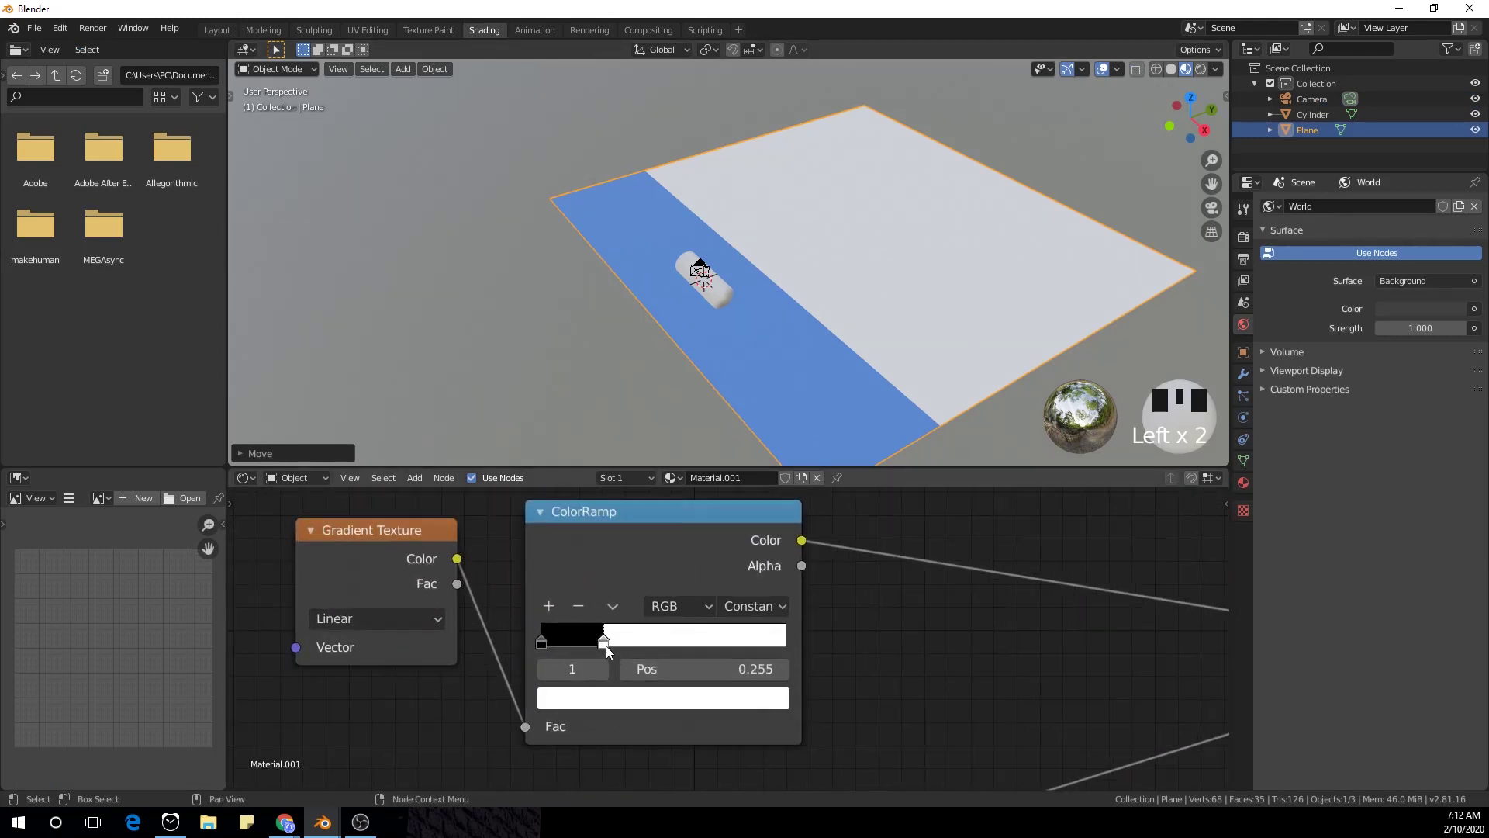
left_click_drag(607, 643, 578, 654)
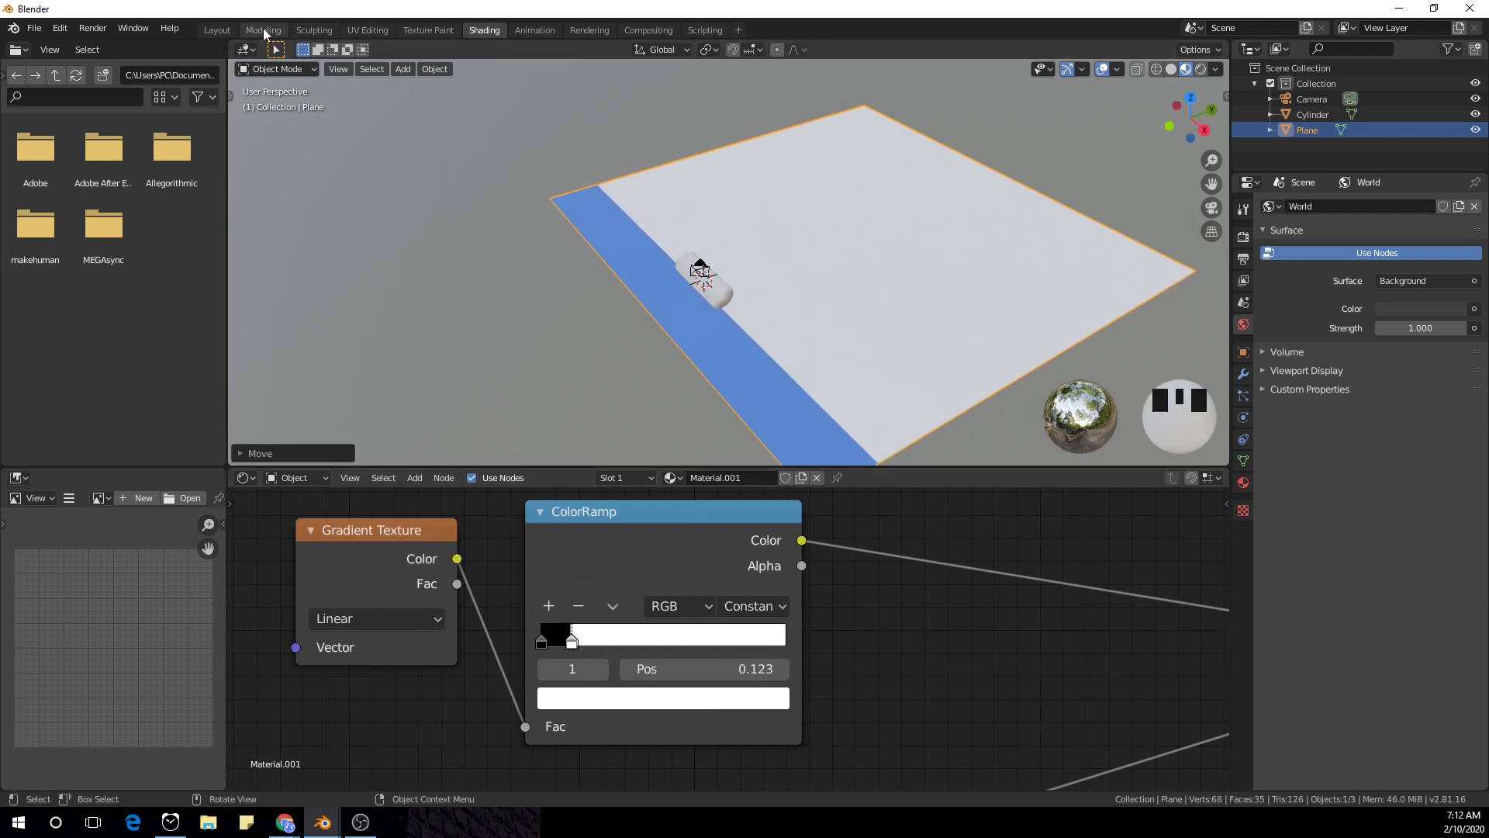
left_click(226, 33)
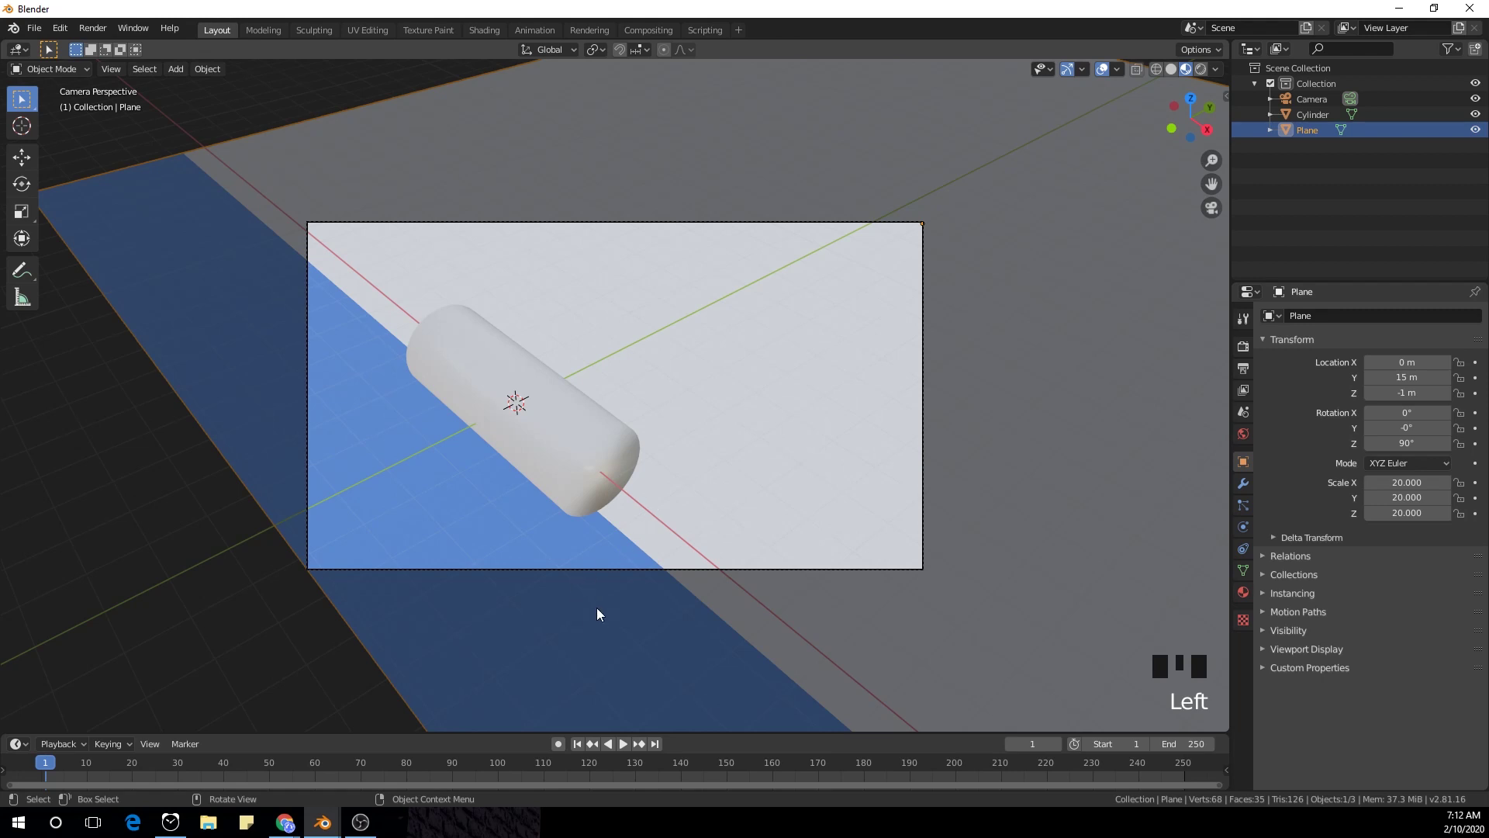
left_click(724, 497)
left_click(839, 225)
key("g")
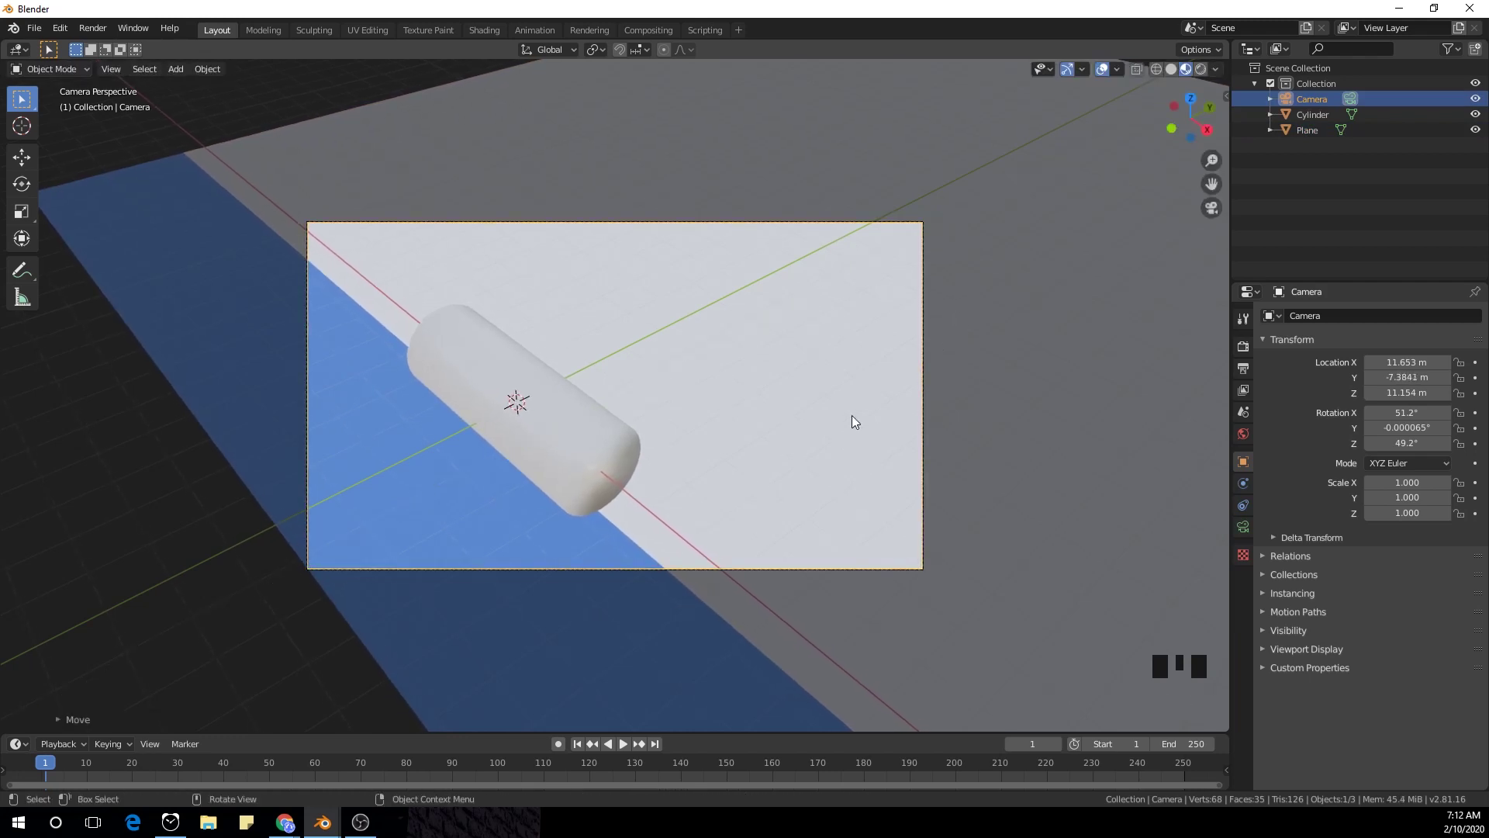
- Frame the whole ground plane in top view and select it
left_click_drag(788, 136, 846, 168)
scroll("down", 3)
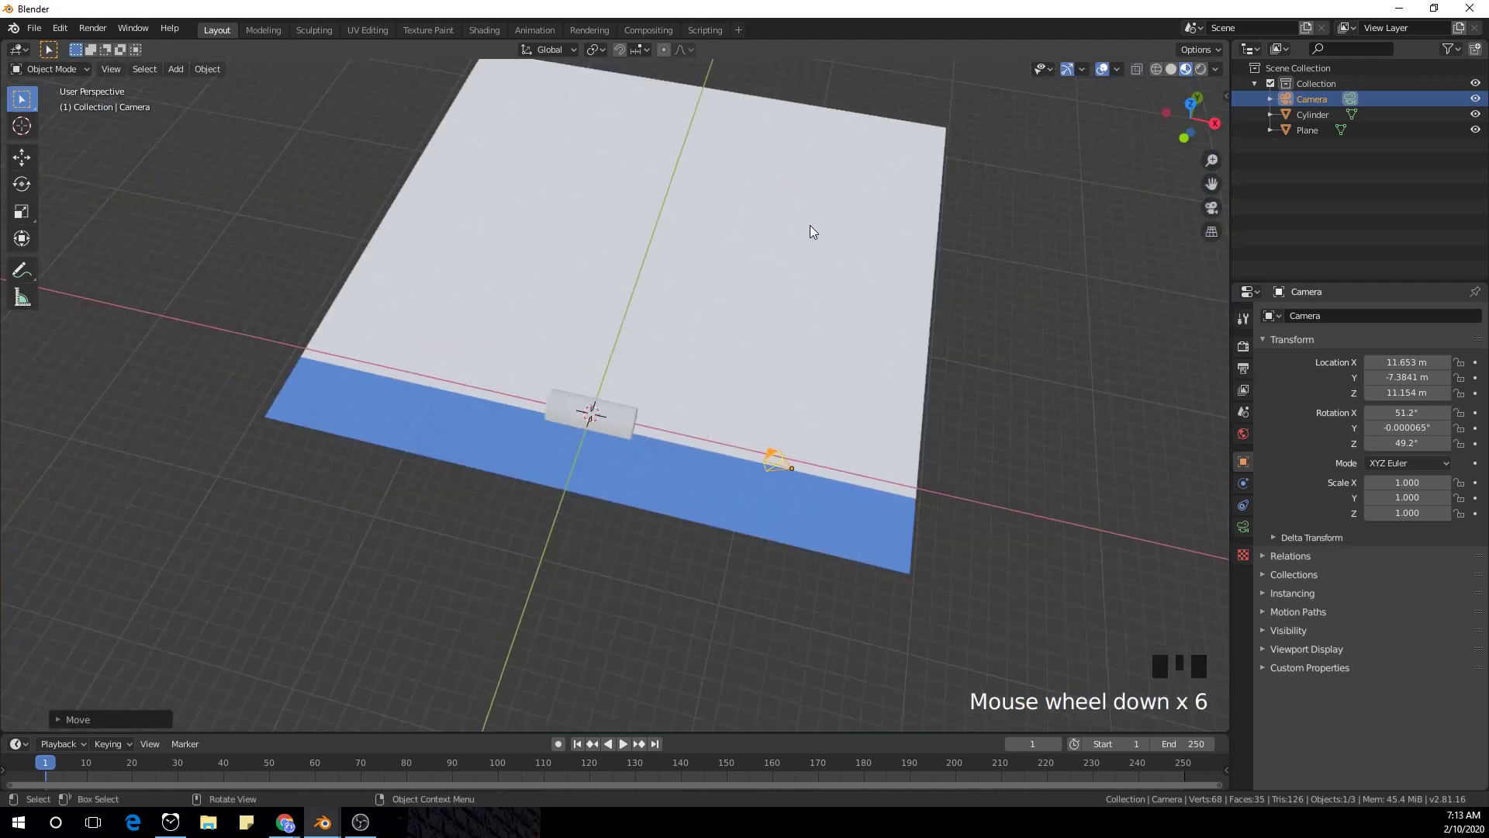
key("KP_7")
scroll("down", 3)
left_click_drag(749, 232, 707, 329)
left_click(707, 329)
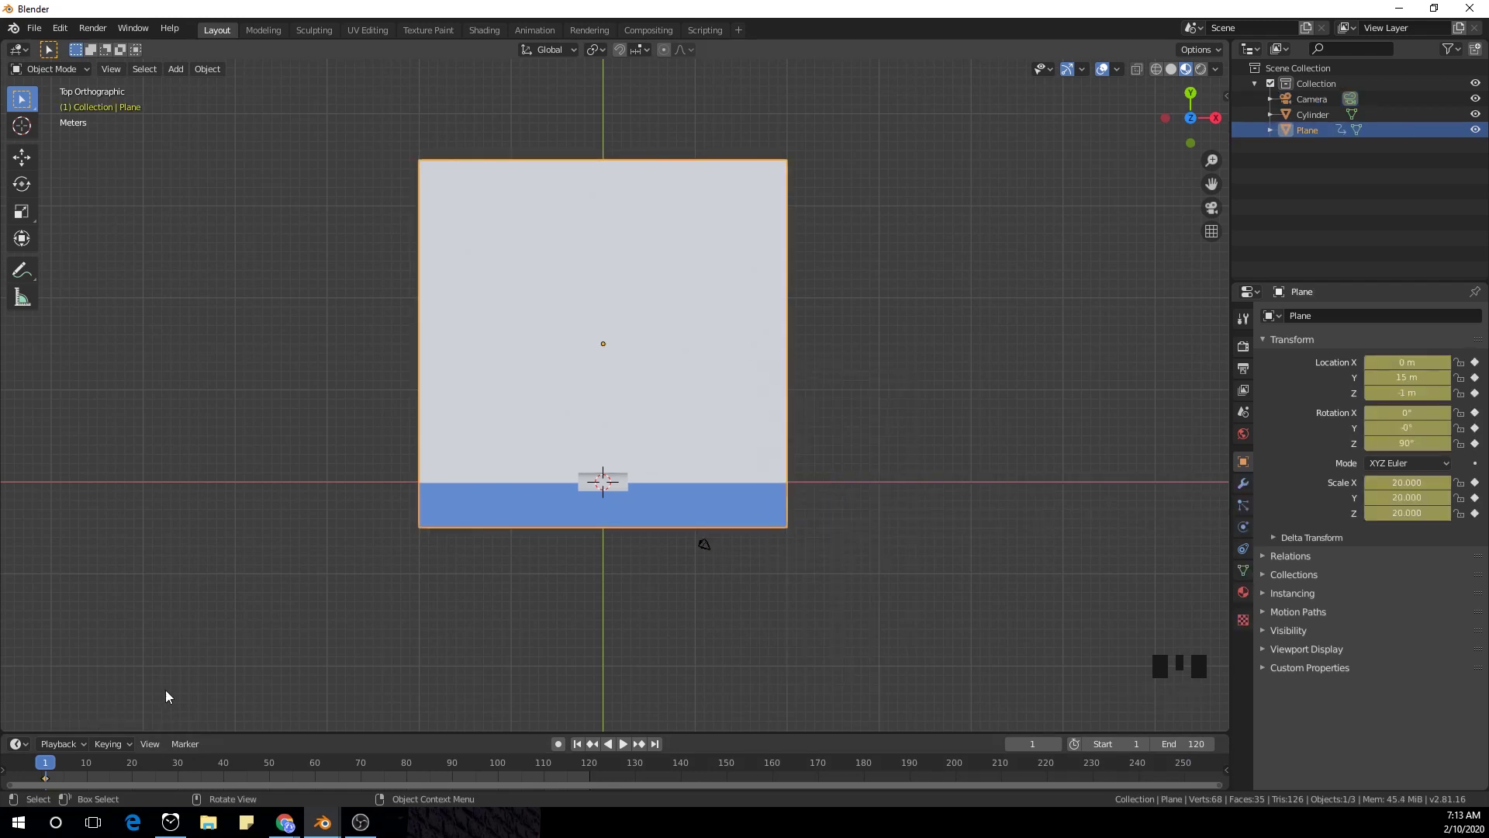
- Key the plane's location at frame 1, slide it along Y at frame 121 and key it again
left_click_drag(59, 764, 894, 450)
key("KP_0")
key("g")
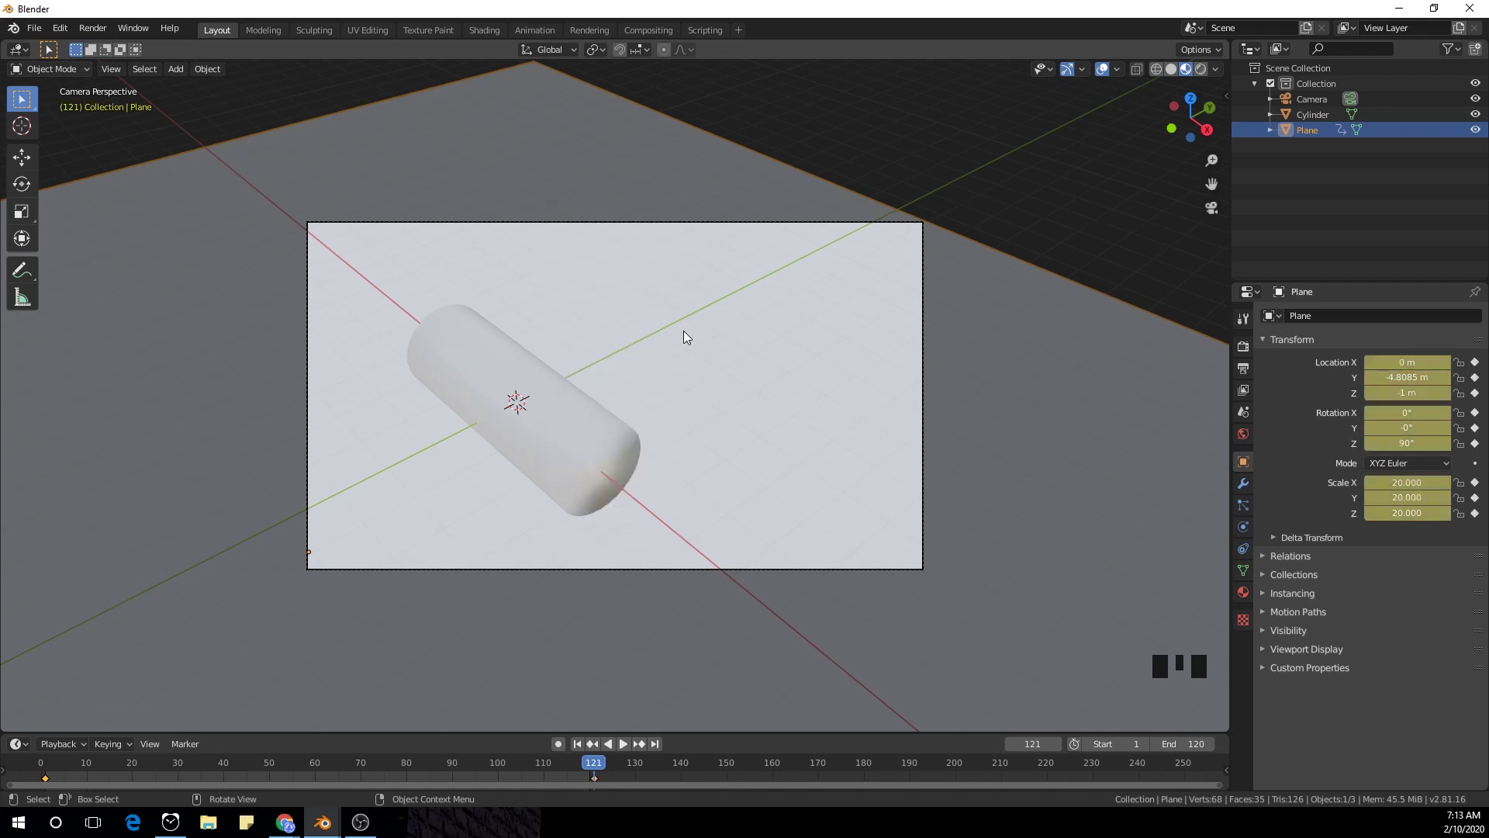
- Play back the plane's slide, scrub to an early frame and show the plane's material nodes
key("space")
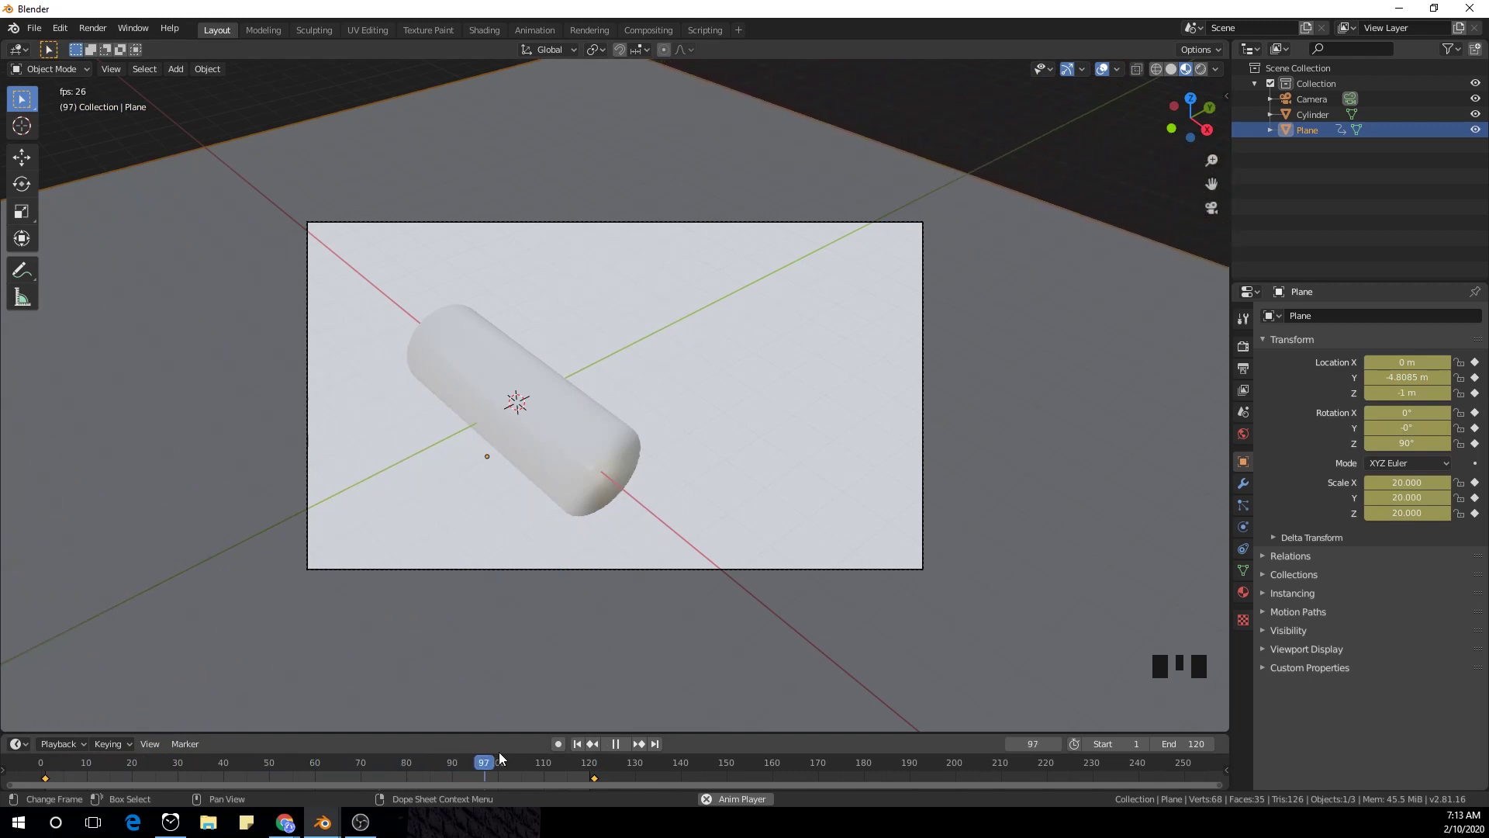
key("space")
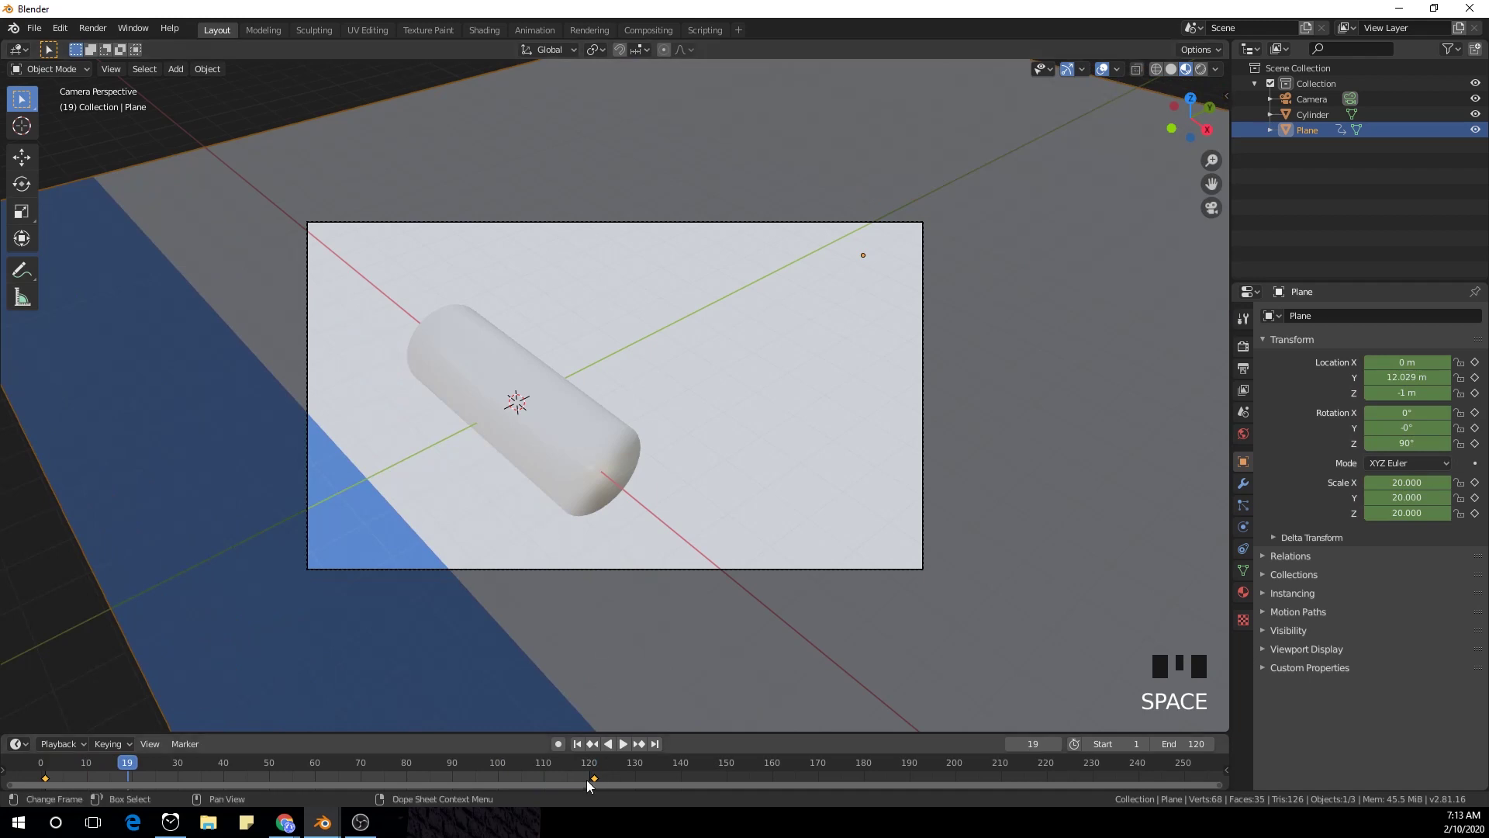
left_click(601, 767)
left_click(487, 33)
left_click_drag(581, 646, 766, 334)
key("KP_0")
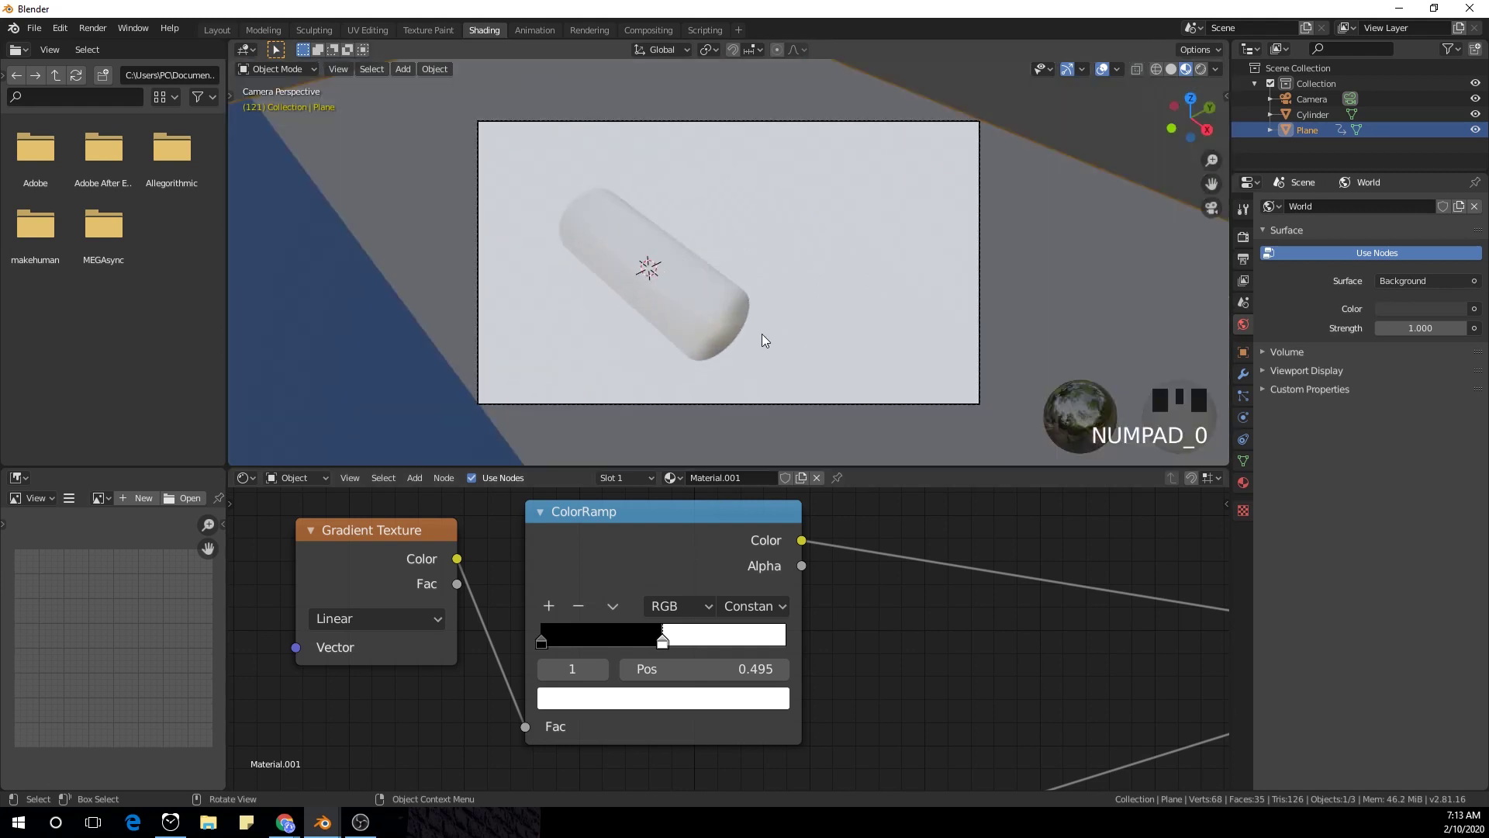
- Keyframe the ColorRamp stop position at different frames so the blue band width changes
left_click_drag(670, 645, 699, 650)
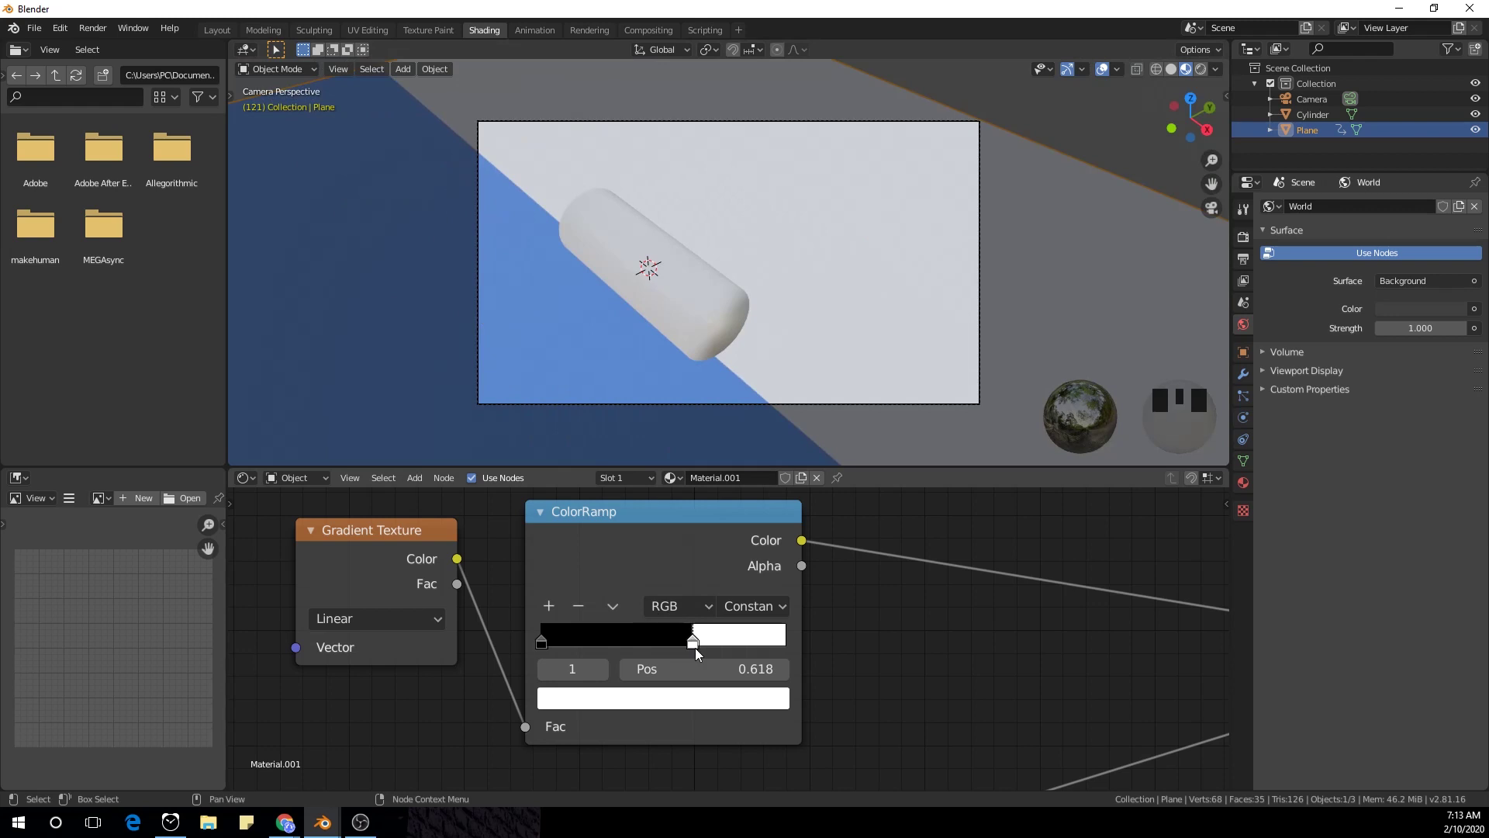
left_click_drag(747, 581, 216, 31)
left_click(216, 31)
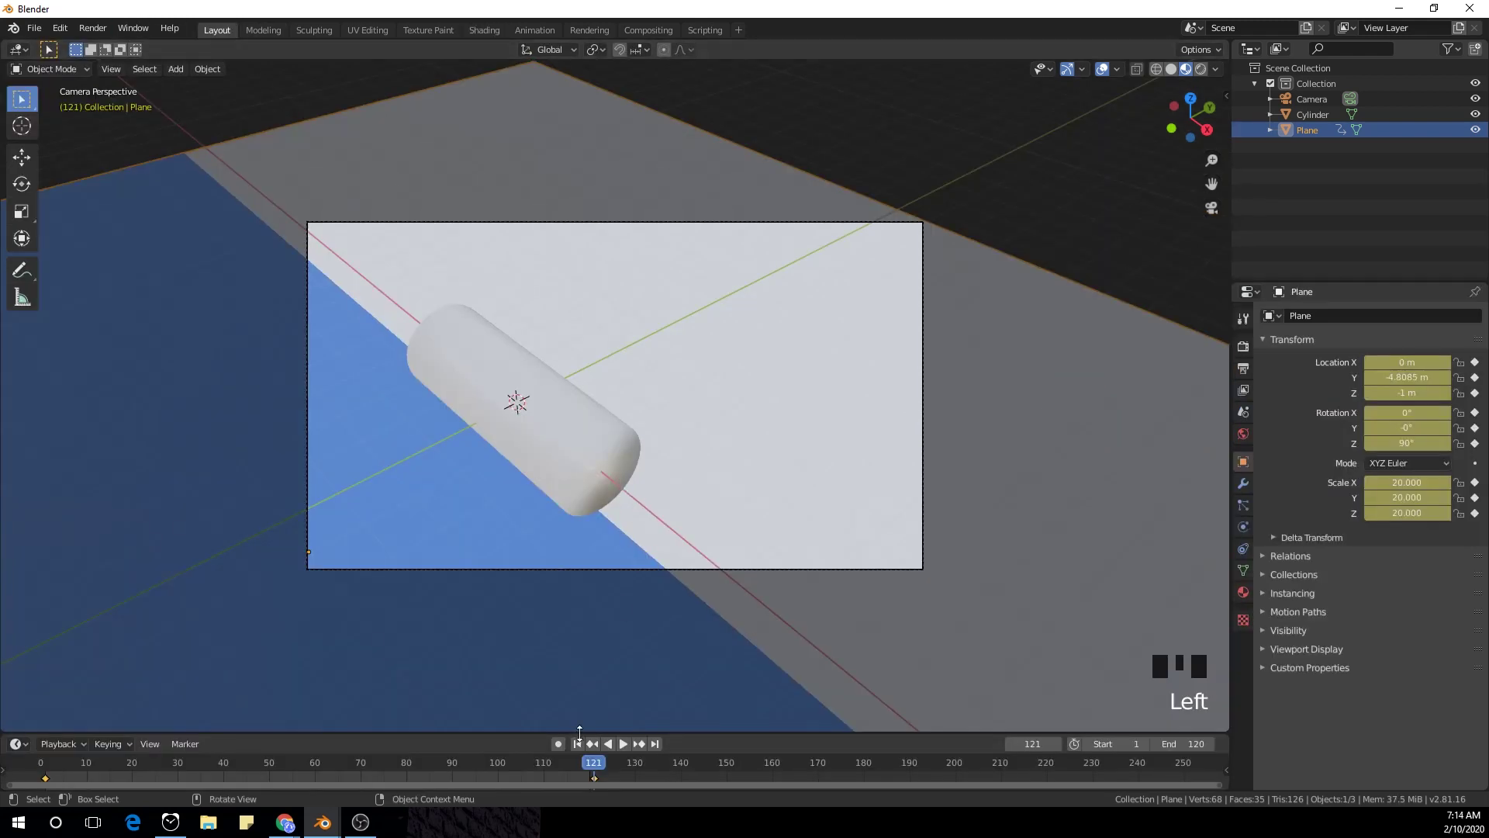
left_click_drag(593, 764, 483, 33)
left_click_drag(699, 646, 740, 605)
left_click_drag(741, 605, 918, 558)
- Play back the ramp animation and return to the camera-view Layout workspace
key("space")
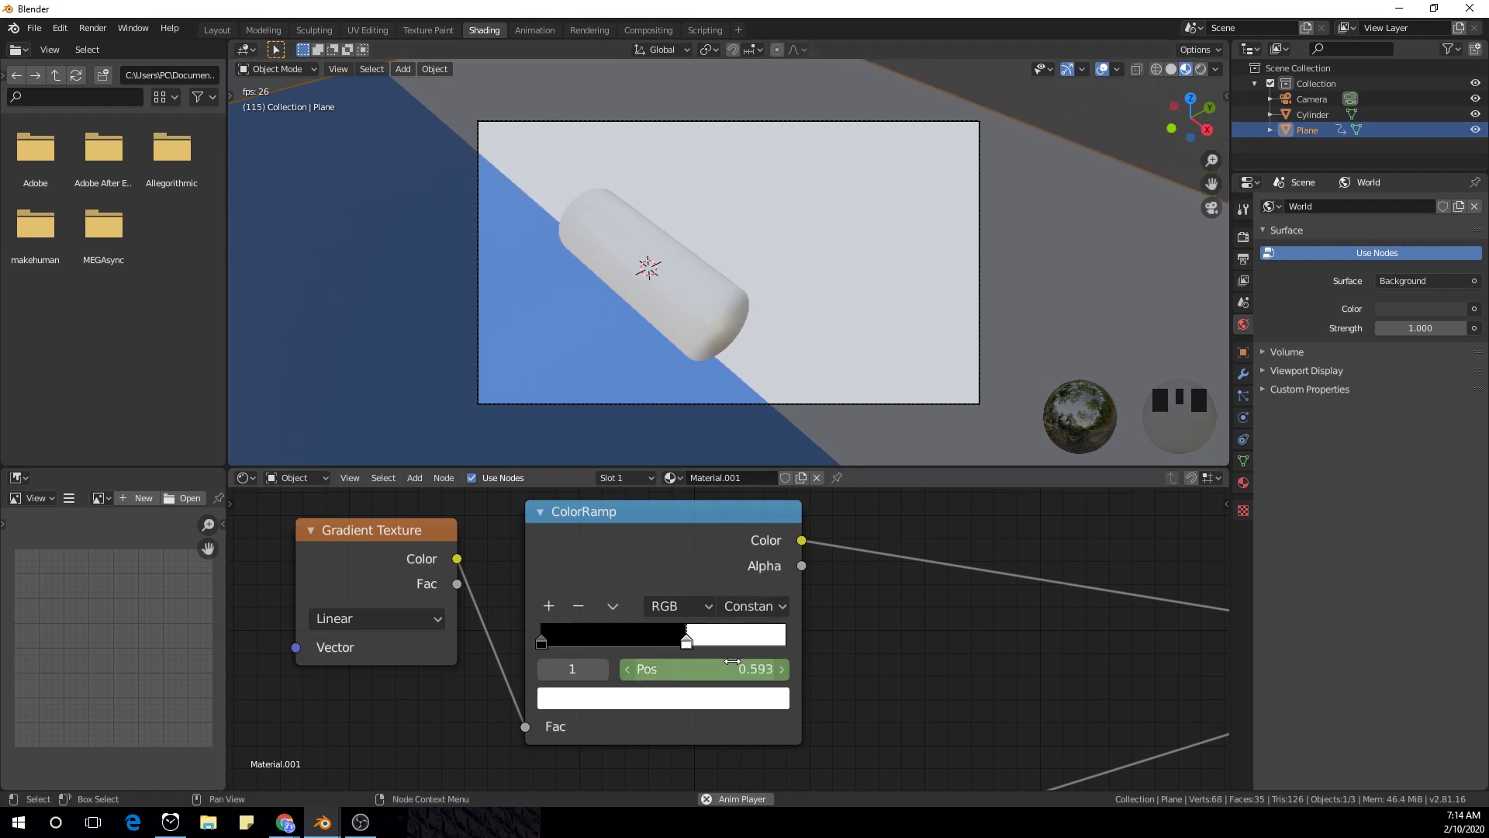
key("space")
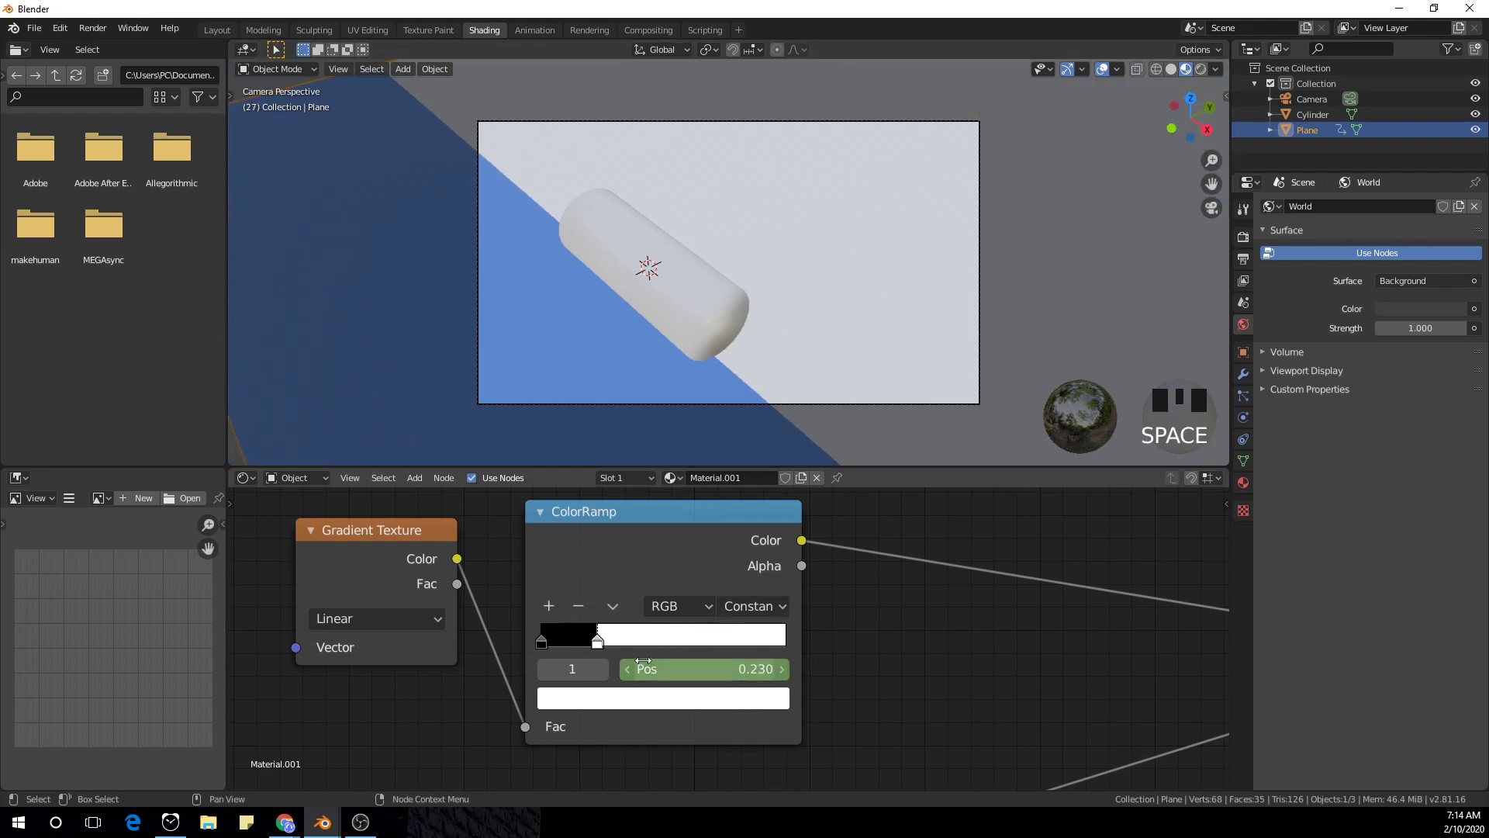
left_click(214, 37)
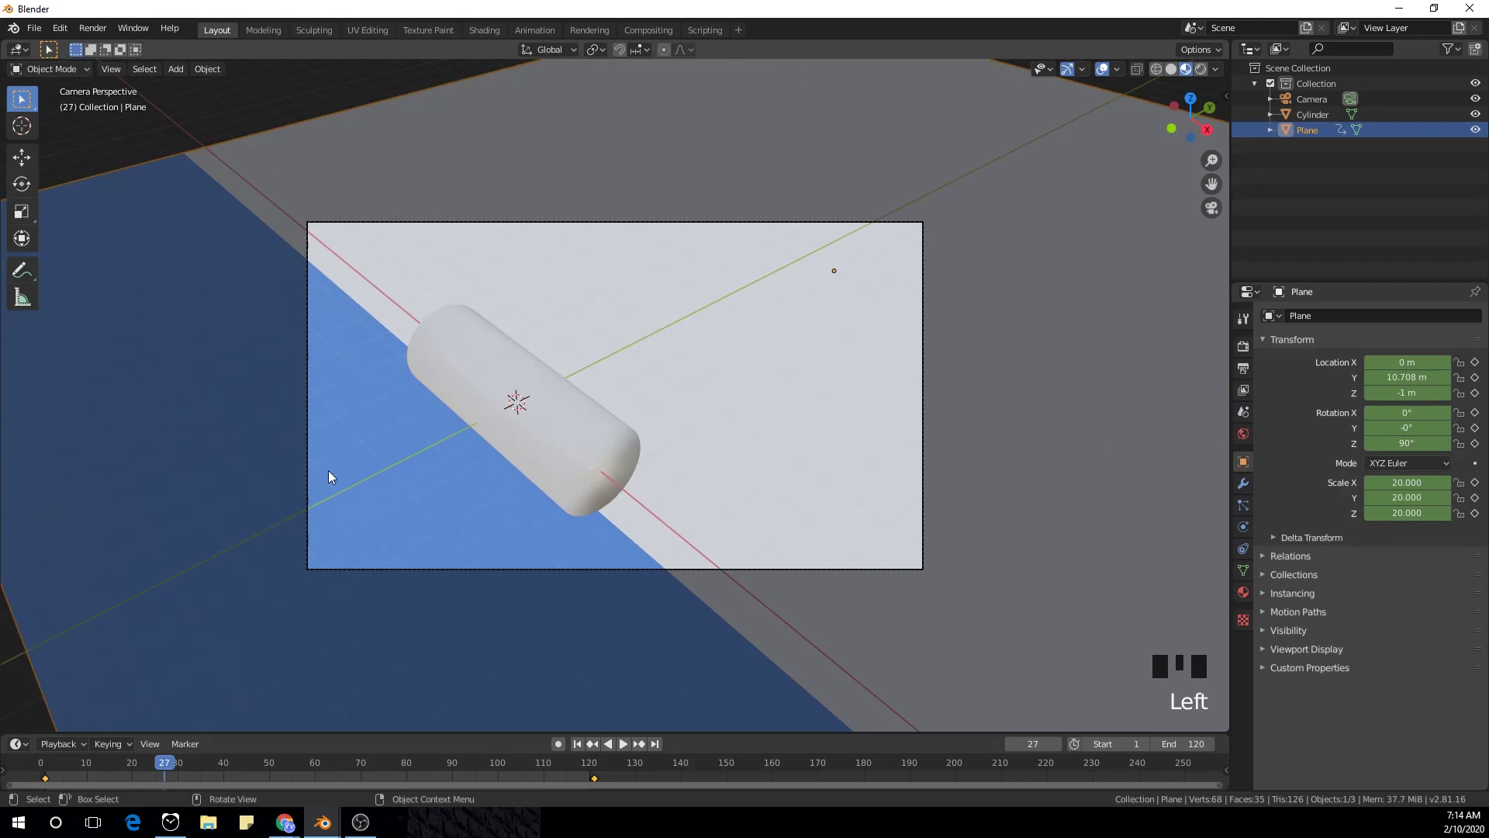
- Apply the cylinder's transforms, key X rotation 0° at frame 1 and 360° at frame 120, and check playback
left_click_drag(171, 764, 607, 415)
left_click(590, 489)
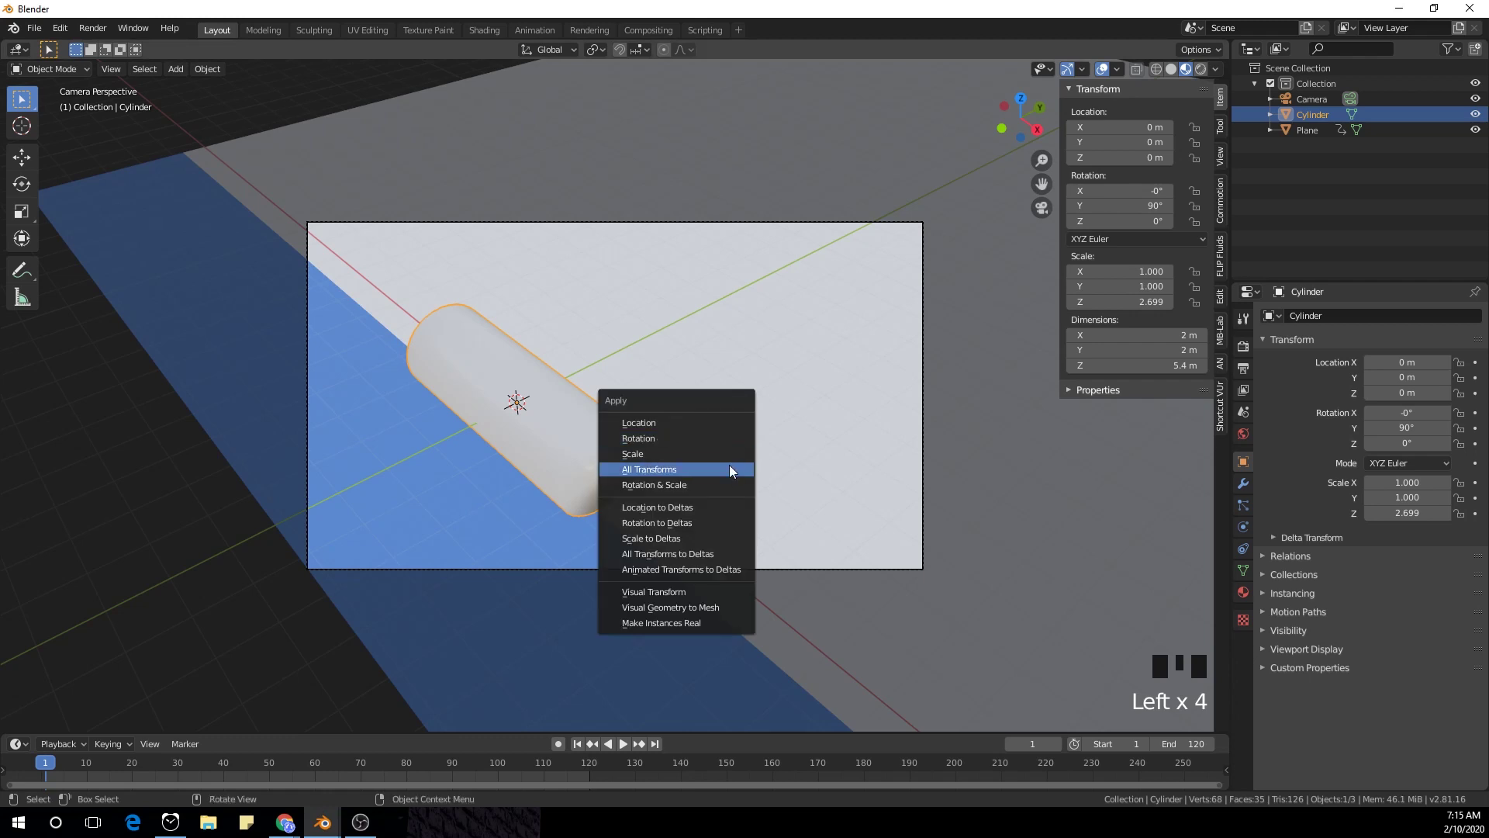
key("ctrl+a")
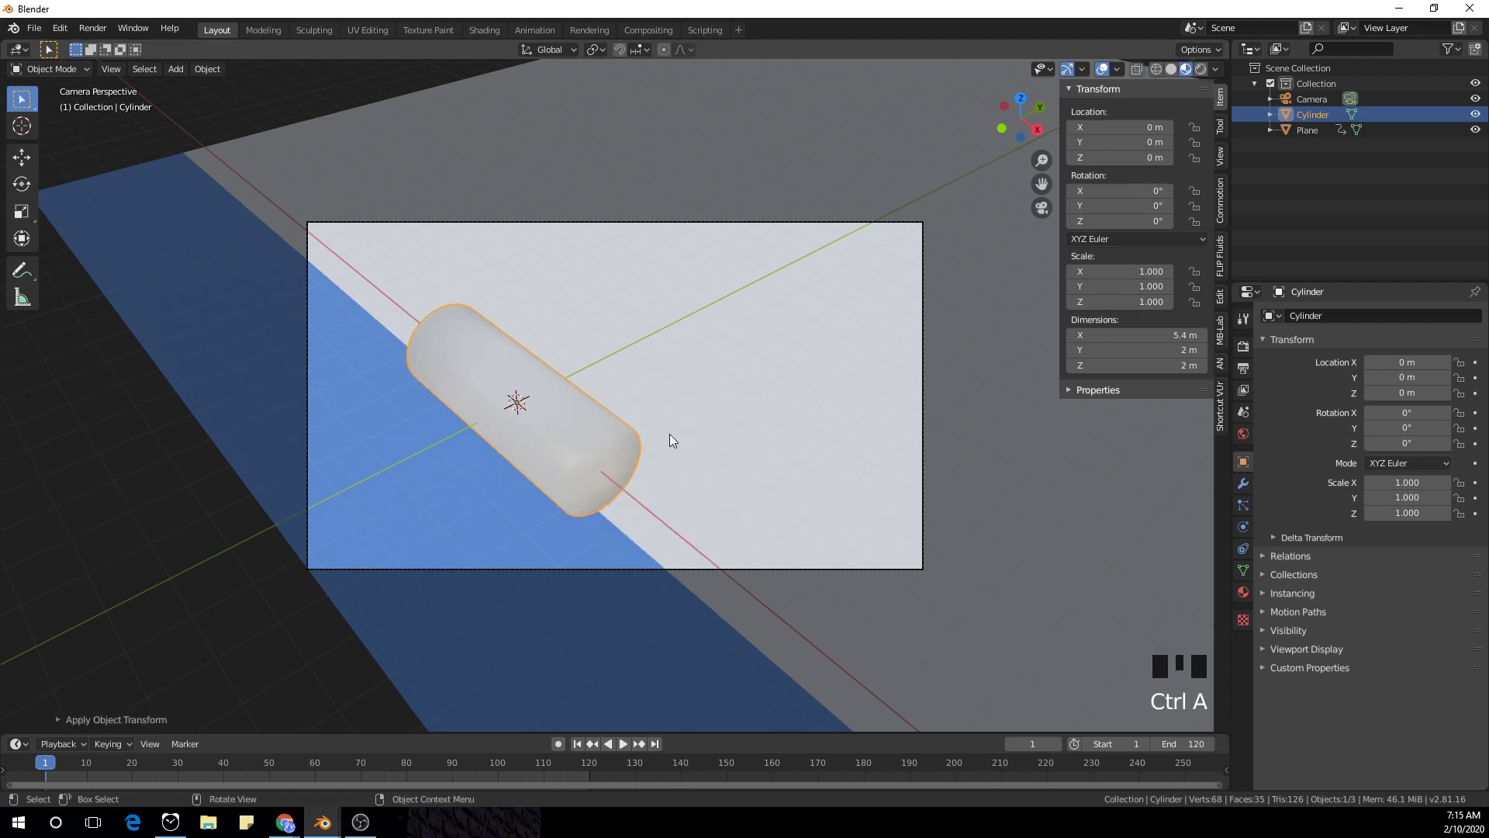
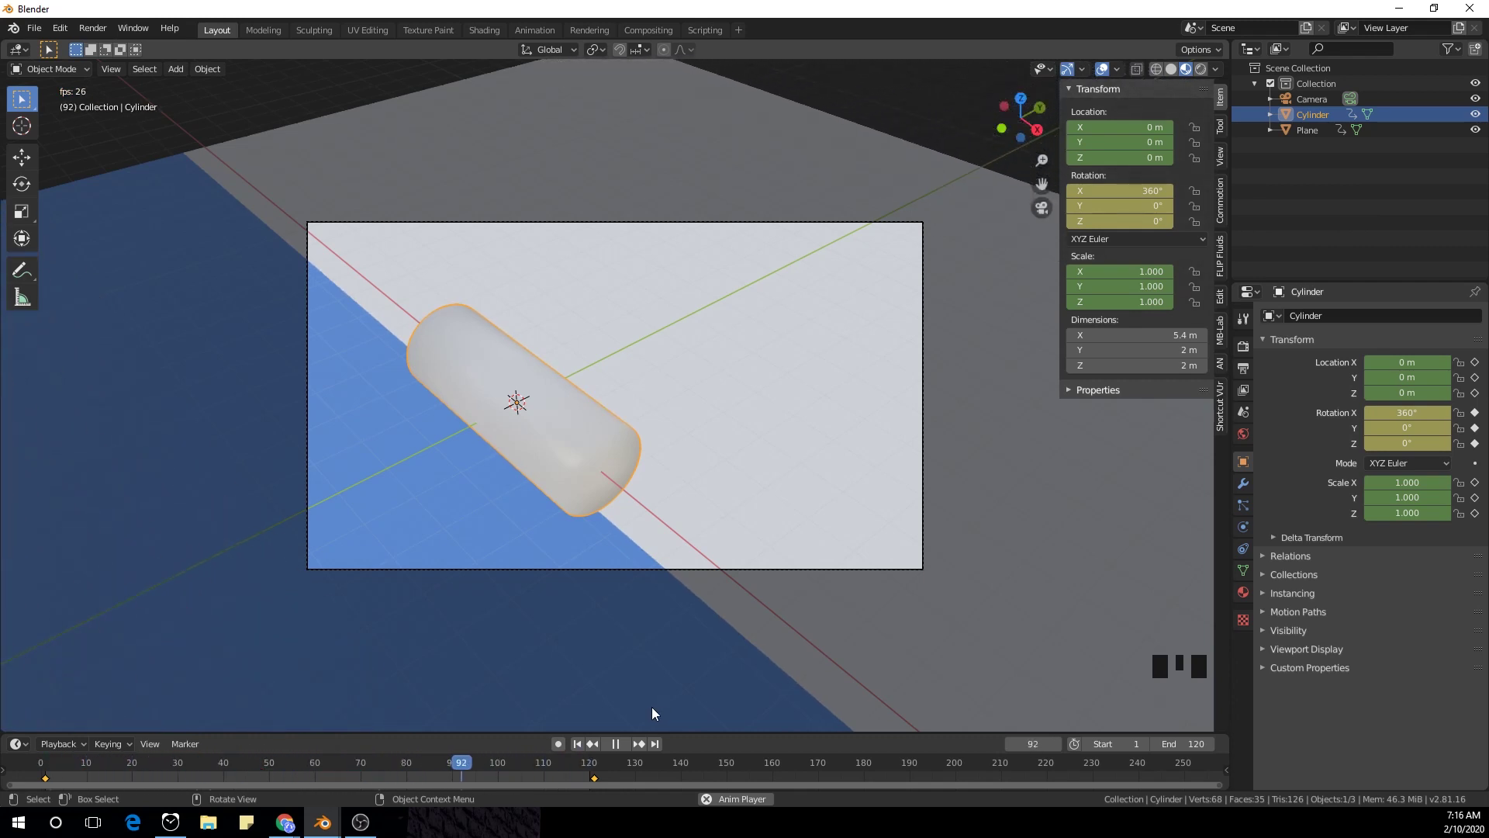
key("space")
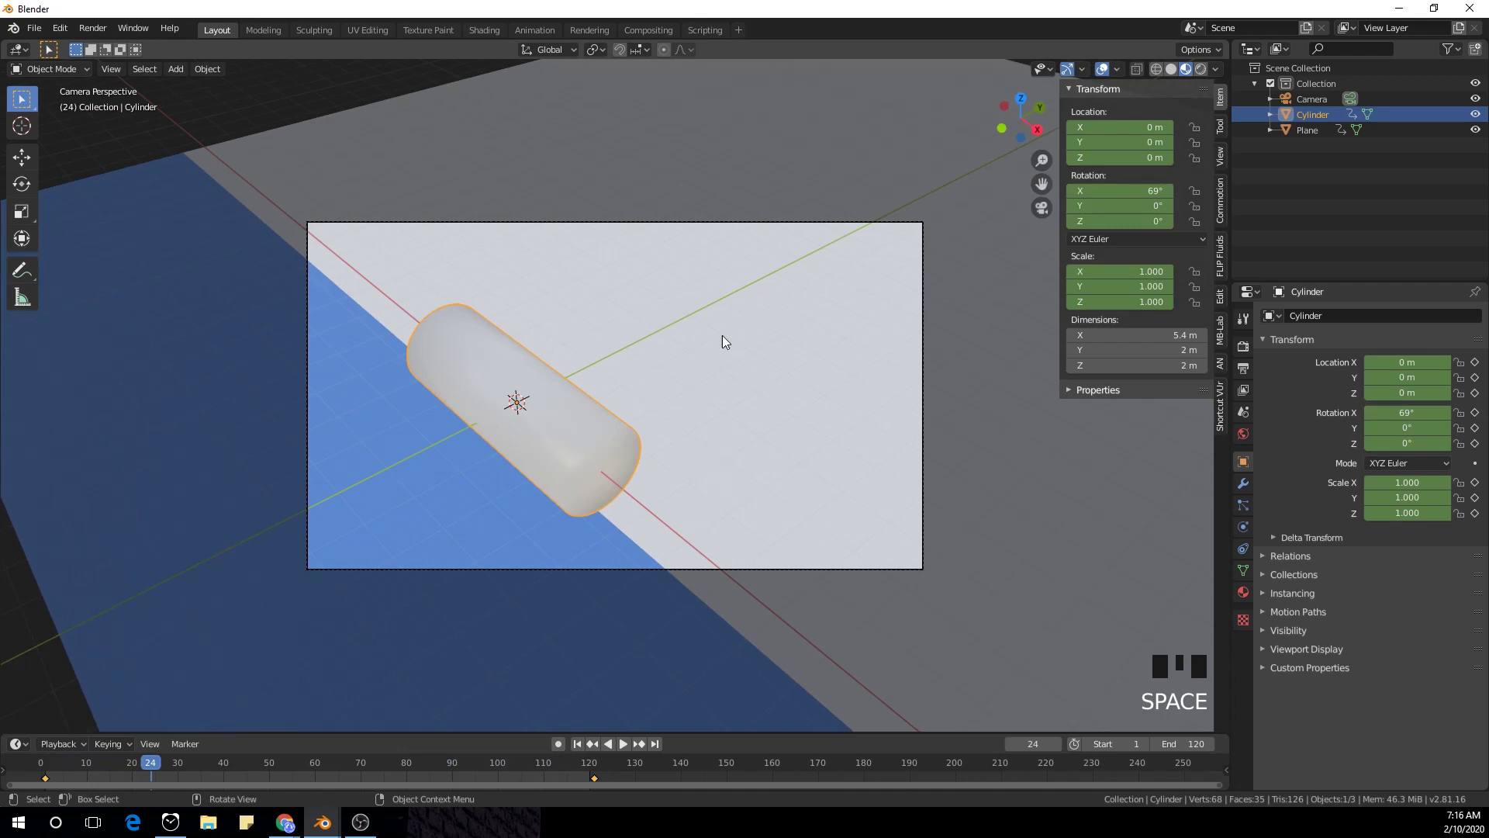
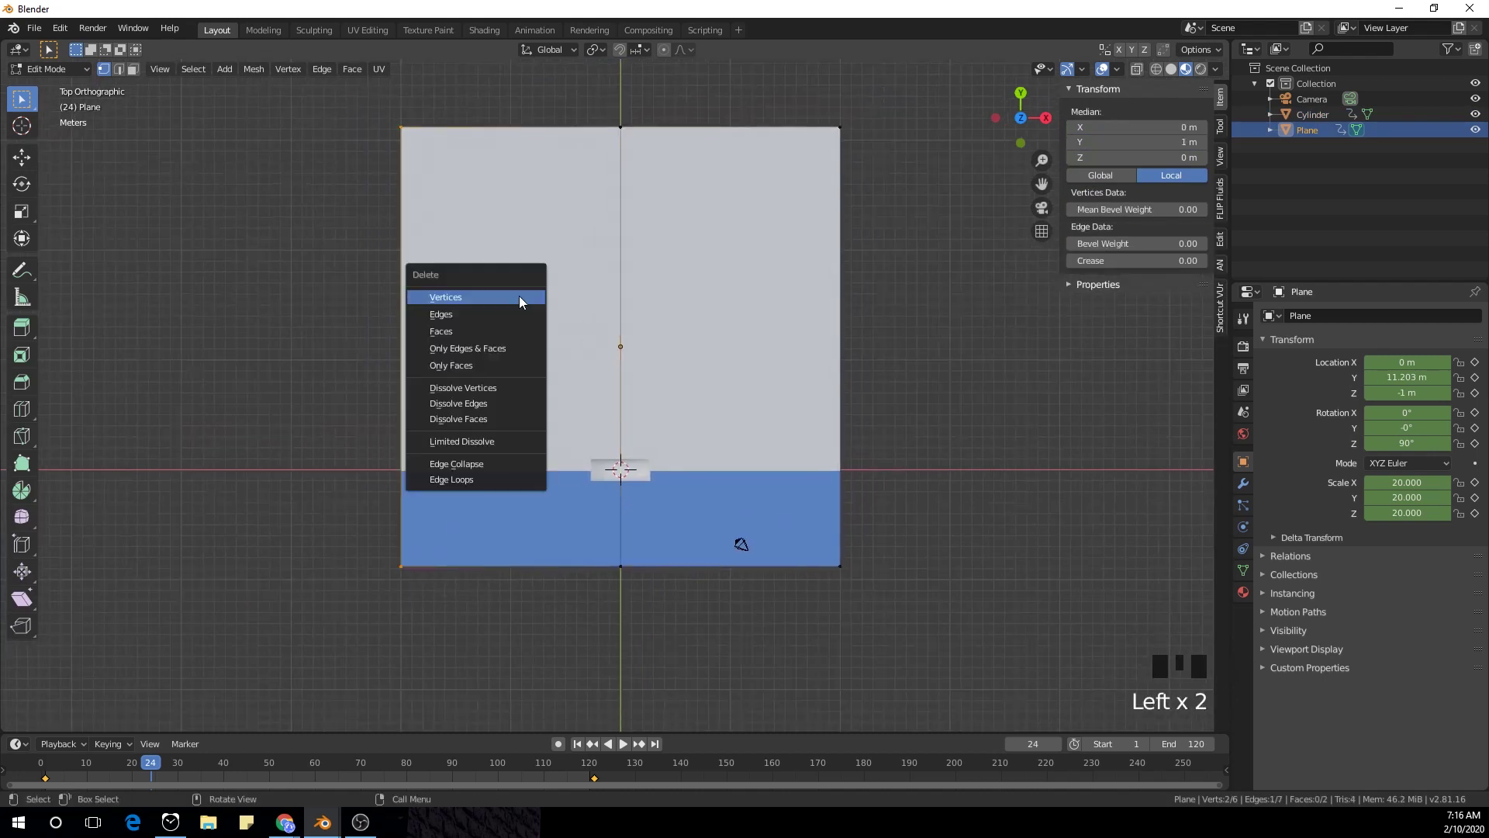
- Delete half of the plane's vertices in Edit Mode, leaving a narrower strip
key("x")
key("Tab")
left_click_drag(637, 439, 613, 366)
scroll("up", 3)
left_click_drag(614, 395, 639, 363)
scroll("down", 3)
scroll("up", 3)
scroll("up", 3)
scroll("down", 3)
left_click_drag(621, 471, 711, 442)
scroll("down", 3)
- Add an edge loop near one edge of the strip and move it along a single axis
key("KP_7")
scroll("down", 3)
key("Tab")
scroll("down", 3)
key("ctrl+r")
key("g")
key("g")
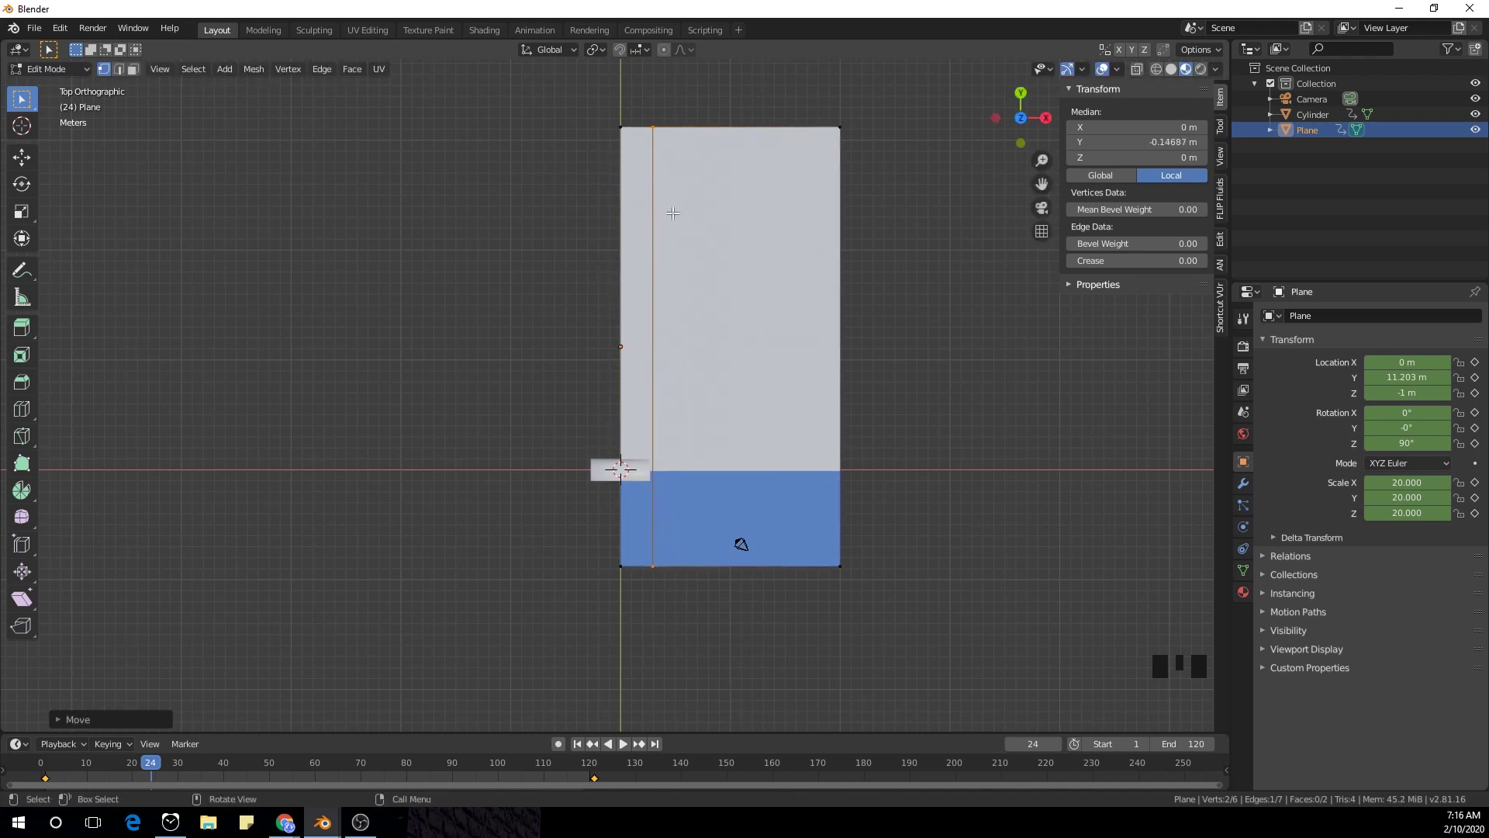
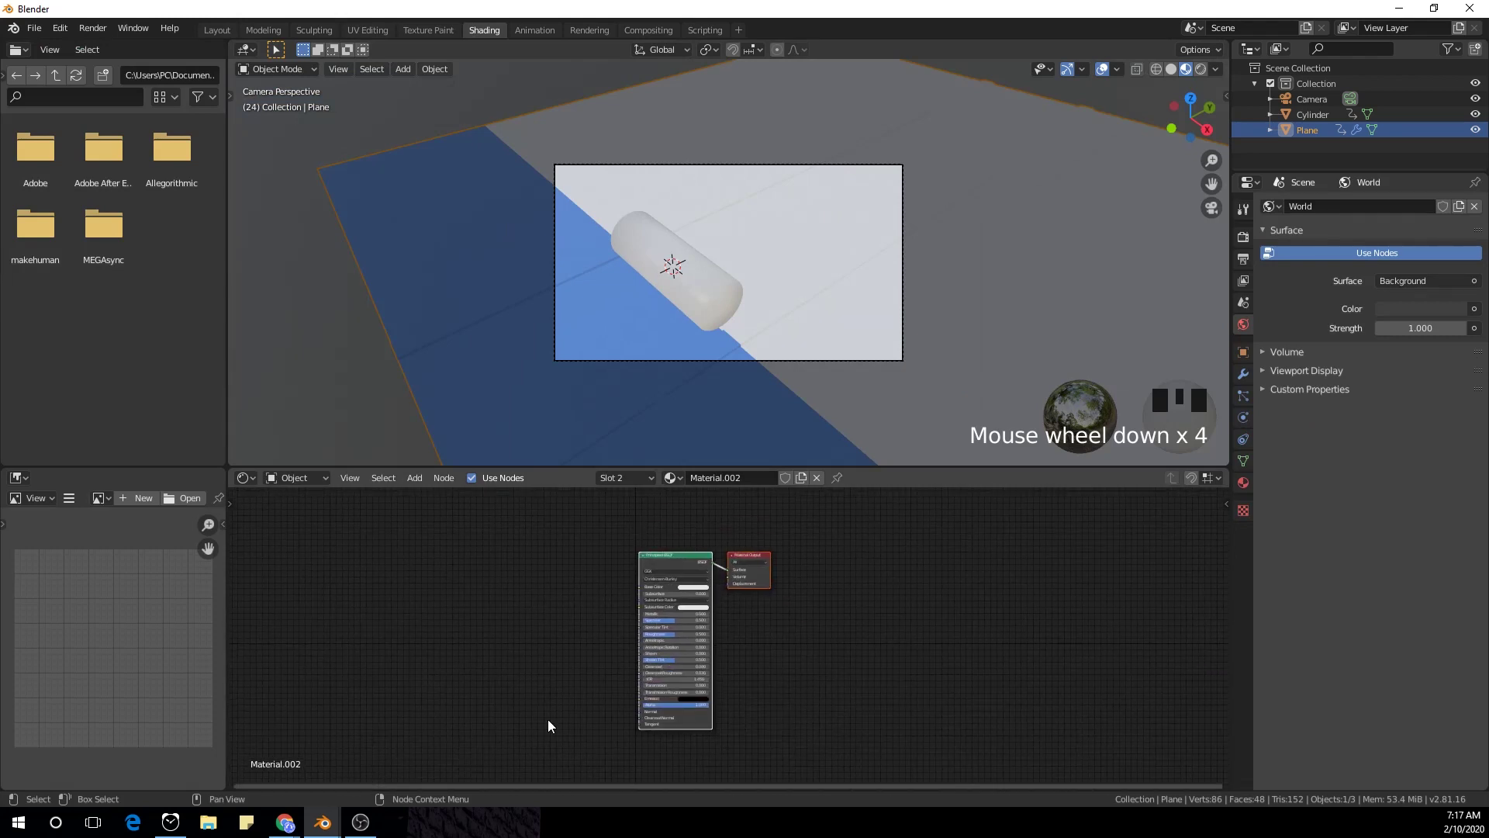
- Give the plane a second material slot, Material.002, alongside Material.001
left_click(714, 442)
left_click(1302, 214)
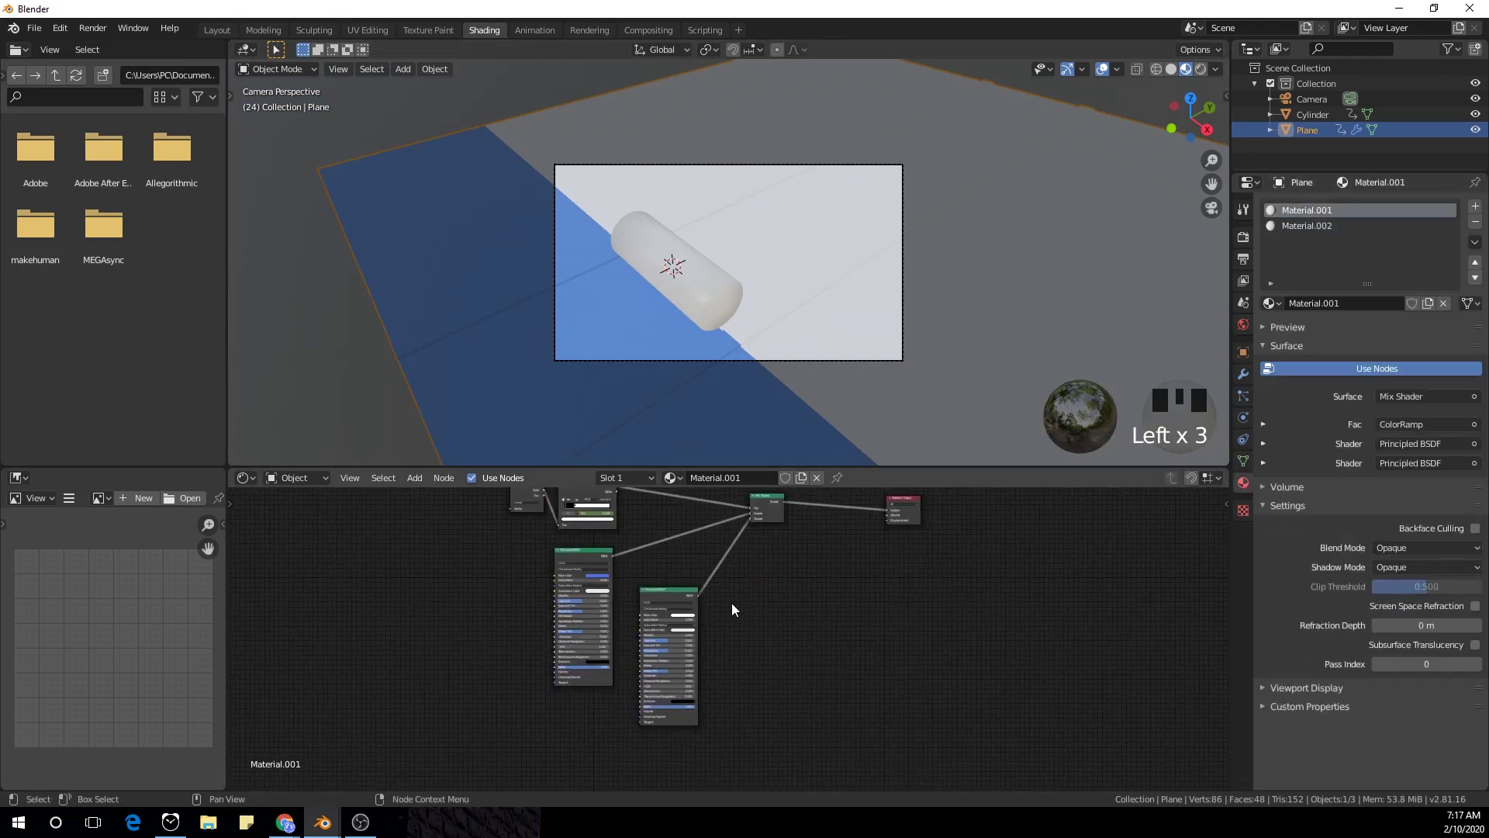
left_click(666, 596)
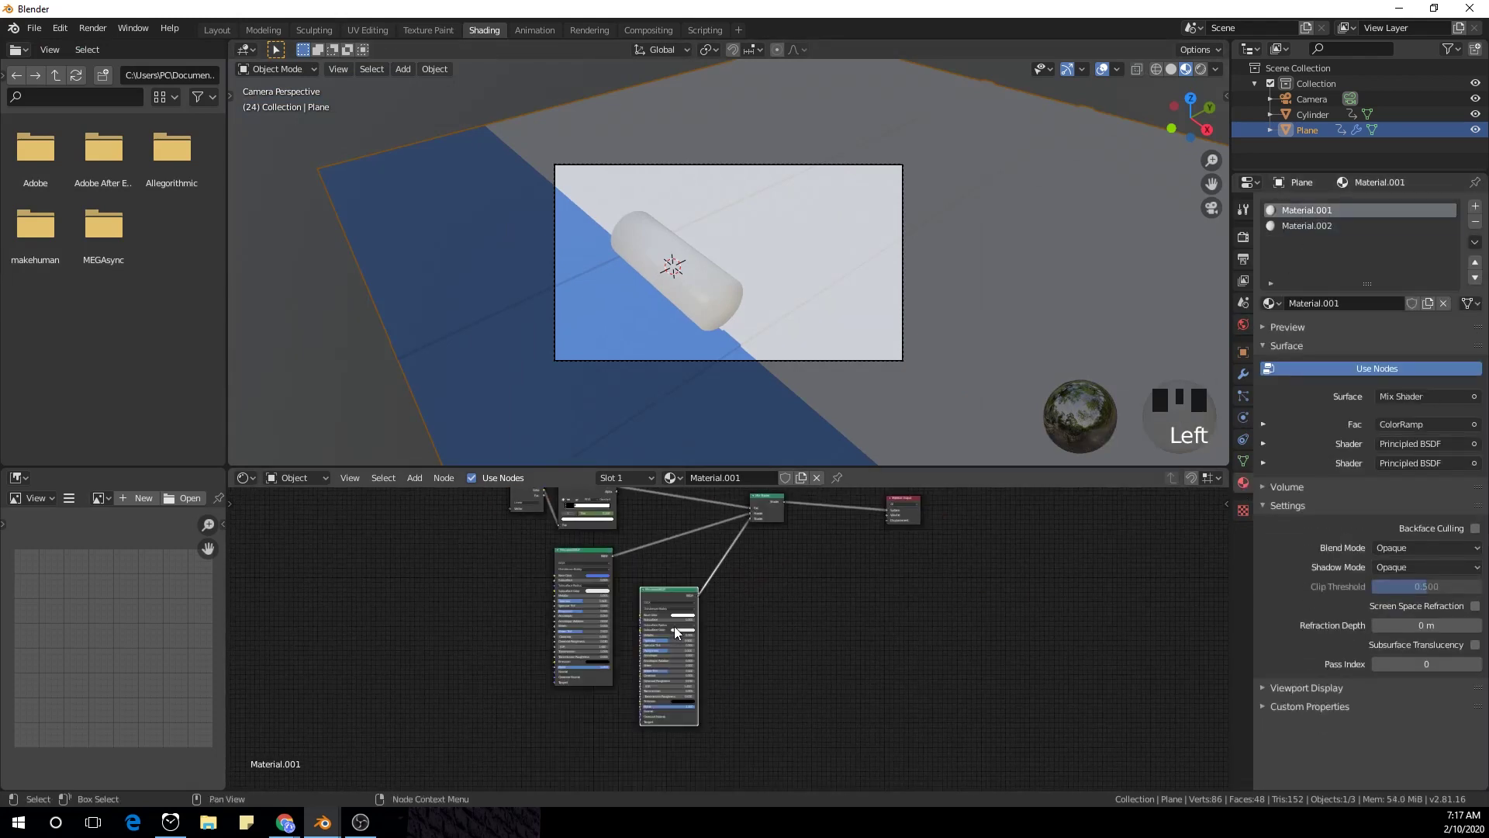
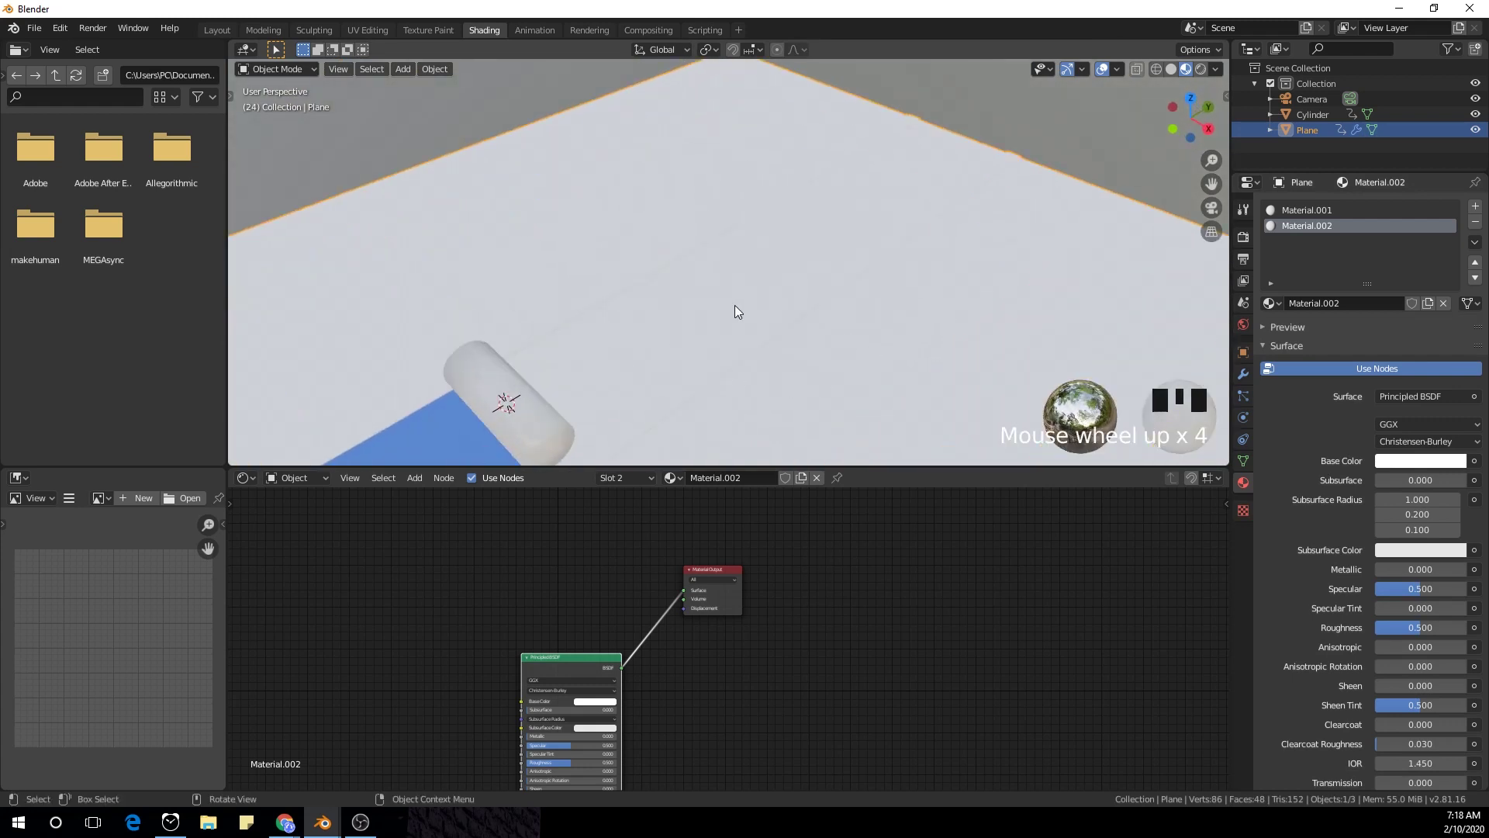
- Select the battery cylinder, enter Edit Mode and extrude its end face, viewed from above
left_click_drag(792, 249, 860, 240)
scroll("up", 3)
left_click_drag(808, 214, 750, 325)
left_click(750, 325)
key("Tab")
left_click_drag(791, 329, 745, 319)
left_click(745, 319)
scroll("up", 3)
left_click_drag(861, 249, 769, 329)
key("e")
scroll("up", 3)
scroll("down", 3)
- Add a series of closely spaced loop cuts near the cylinder's end with Ctrl+R
key("ctrl+z")
key("Tab")
left_click_drag(820, 265, 672, 269)
key("Tab")
key("ctrl+r")
key("KP_7")
scroll("down", 3)
middle_click(668, 222)
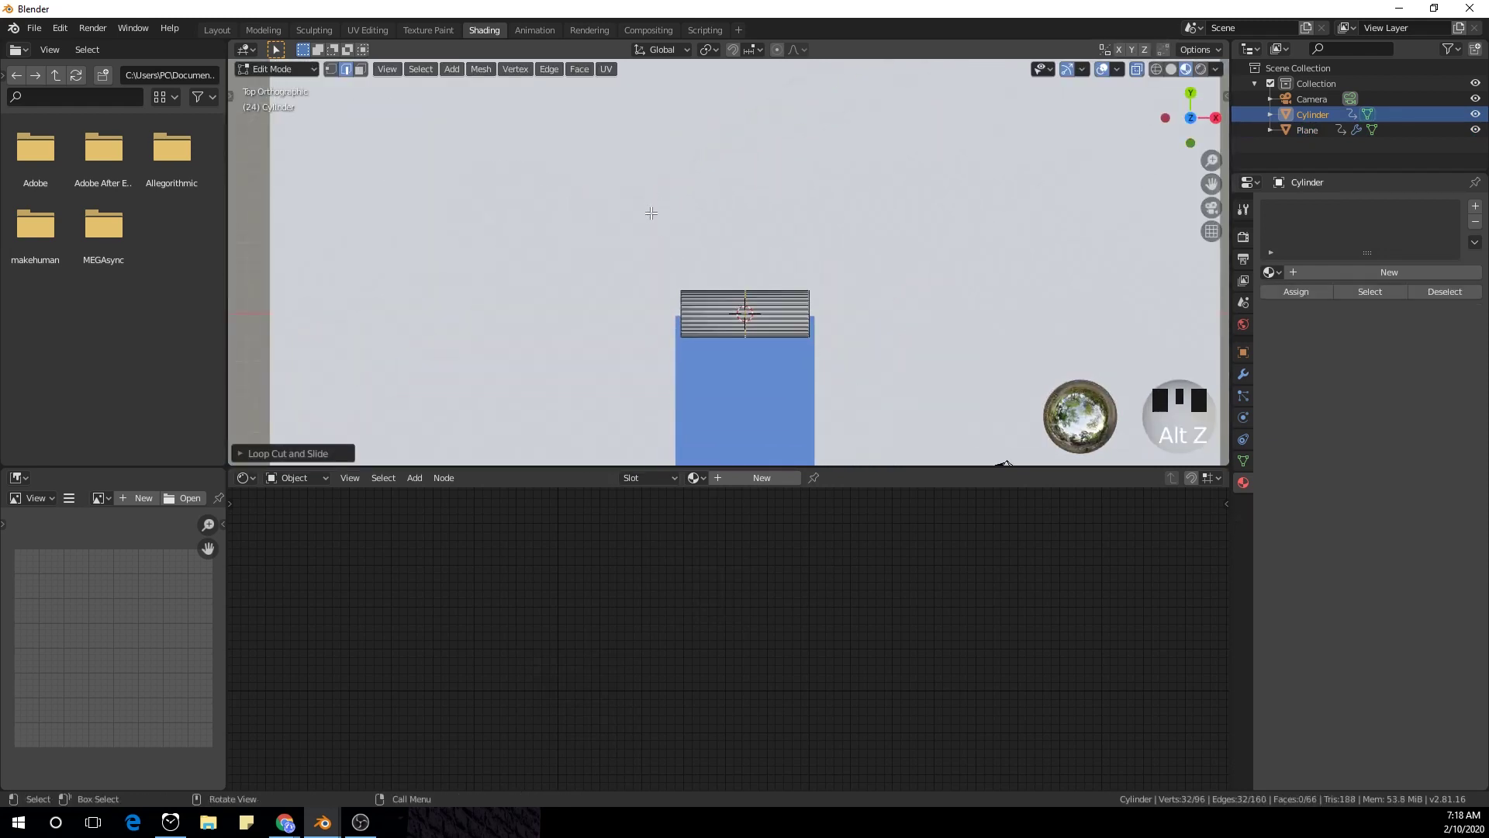
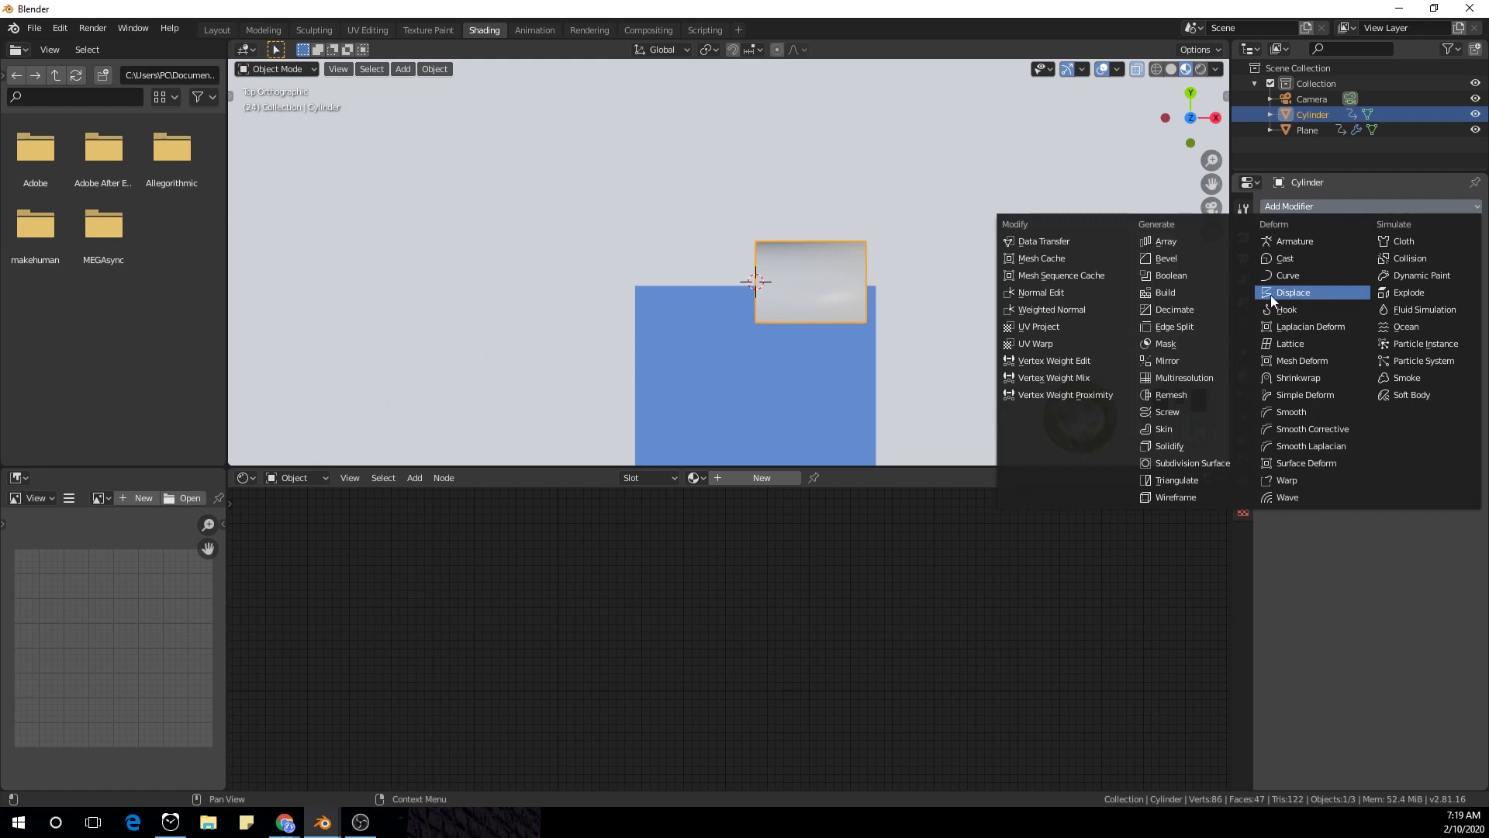
- Inspect the cylinder's end and select its end face in face-select mode
left_click_drag(1191, 366, 937, 280)
key("Tab")
key("Tab")
scroll("down", 3)
left_click_drag(918, 316, 770, 237)
scroll("up", 3)
left_click_drag(869, 259, 895, 253)
left_click_drag(703, 250, 789, 367)
scroll("up", 3)
left_click_drag(797, 377, 945, 343)
key("Tab")
key("3")
- Add a Mirror modifier to the cylinder and push the end face outward along X
left_click(861, 329)
middle_click(887, 317)
key("alt+z")
scroll("up", 3)
middle_click(893, 317)
- Extrude the battery's end face outward and scale it inward to form inset rings
key("e")
key("s")
key("e")
key("g")
key("g")
key("e")
key("s")
key("e")
key("g")
key("g")
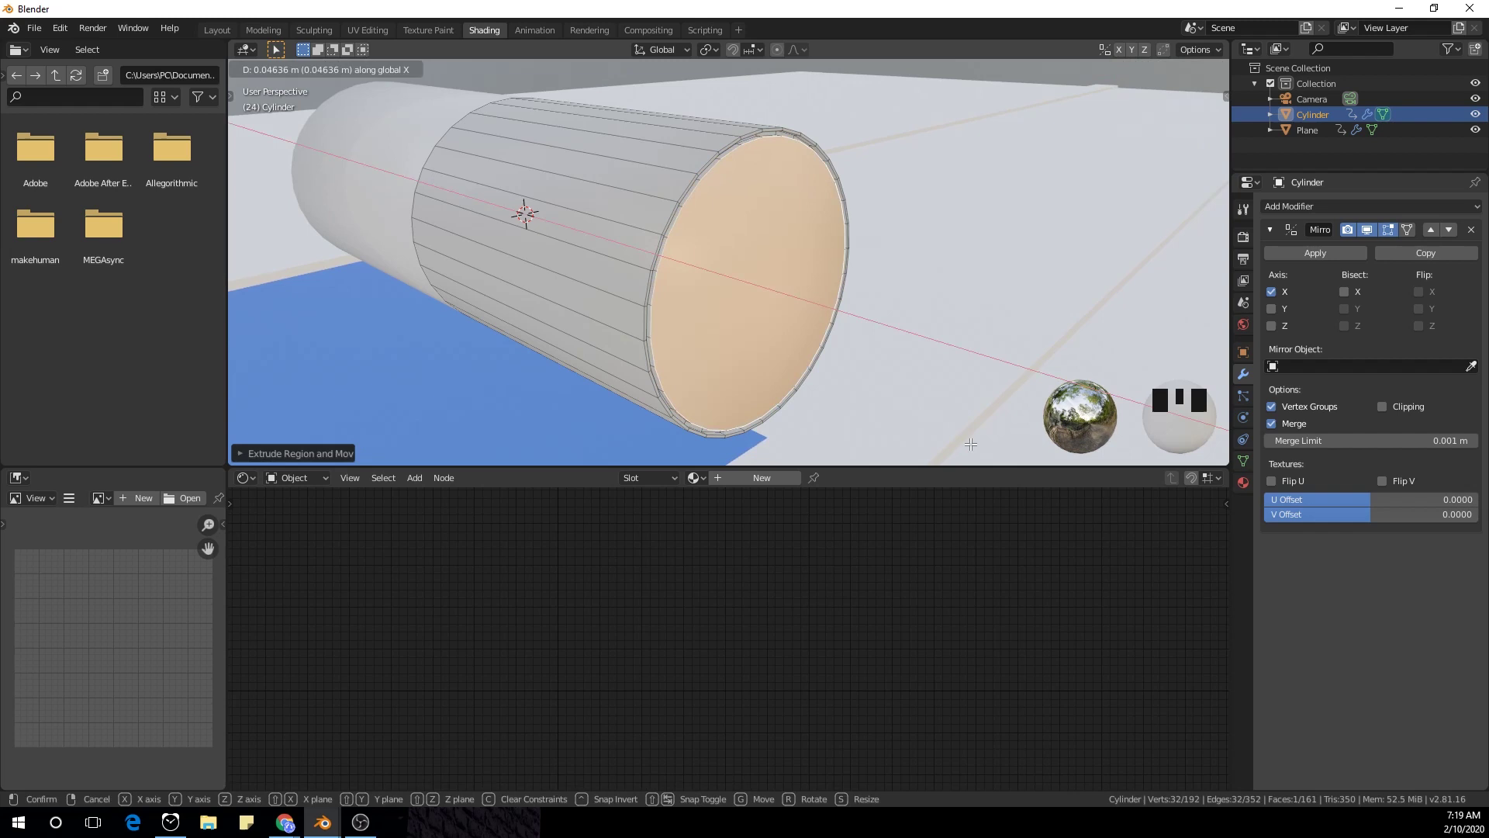
key("e")
key("s")
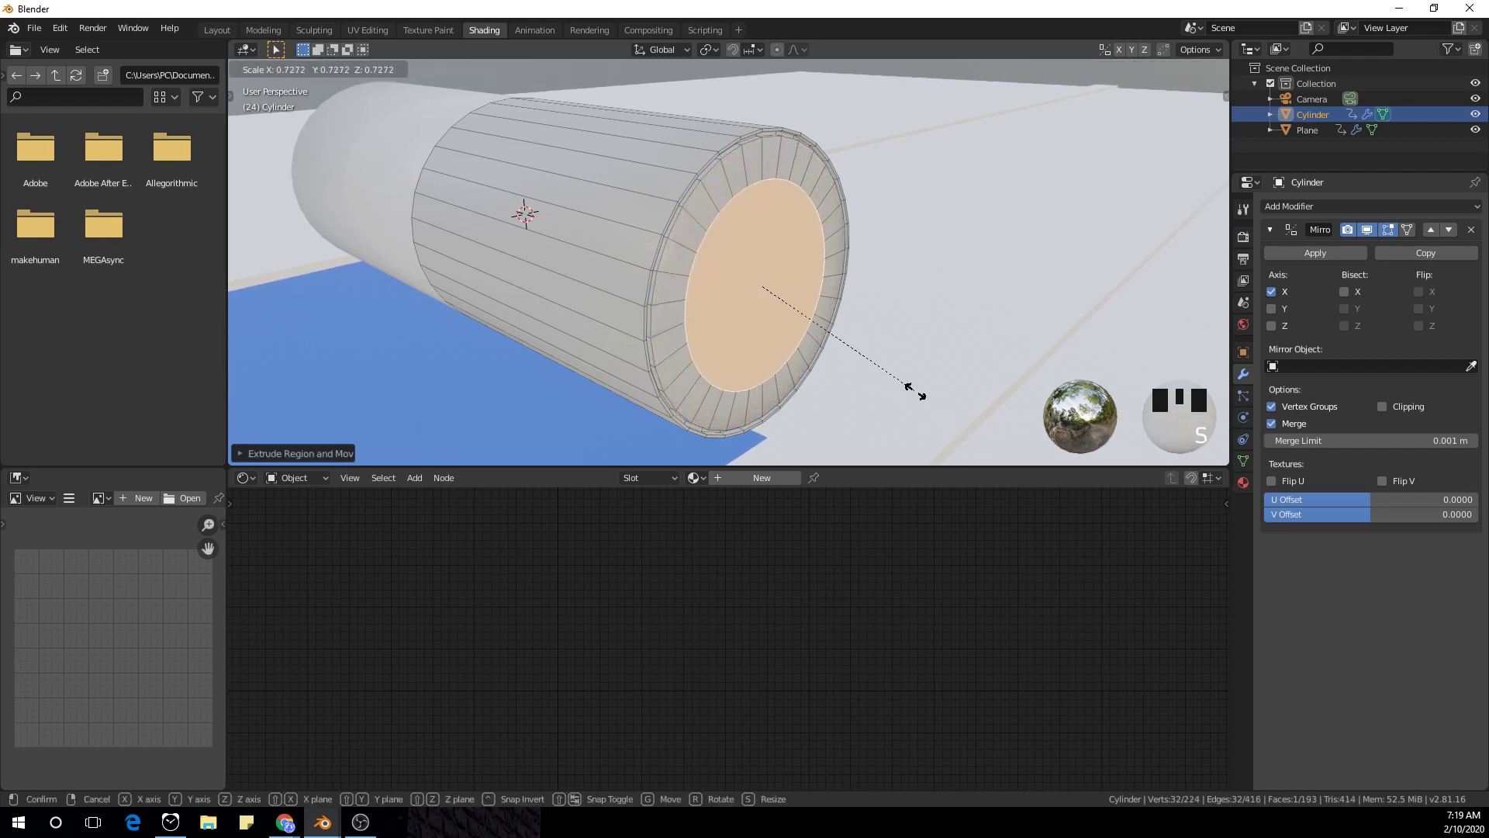
key("e")
left_click(973, 420)
- Inset the end face once more and cut an extra edge loop around the ring
key("g")
key("e")
key("s")
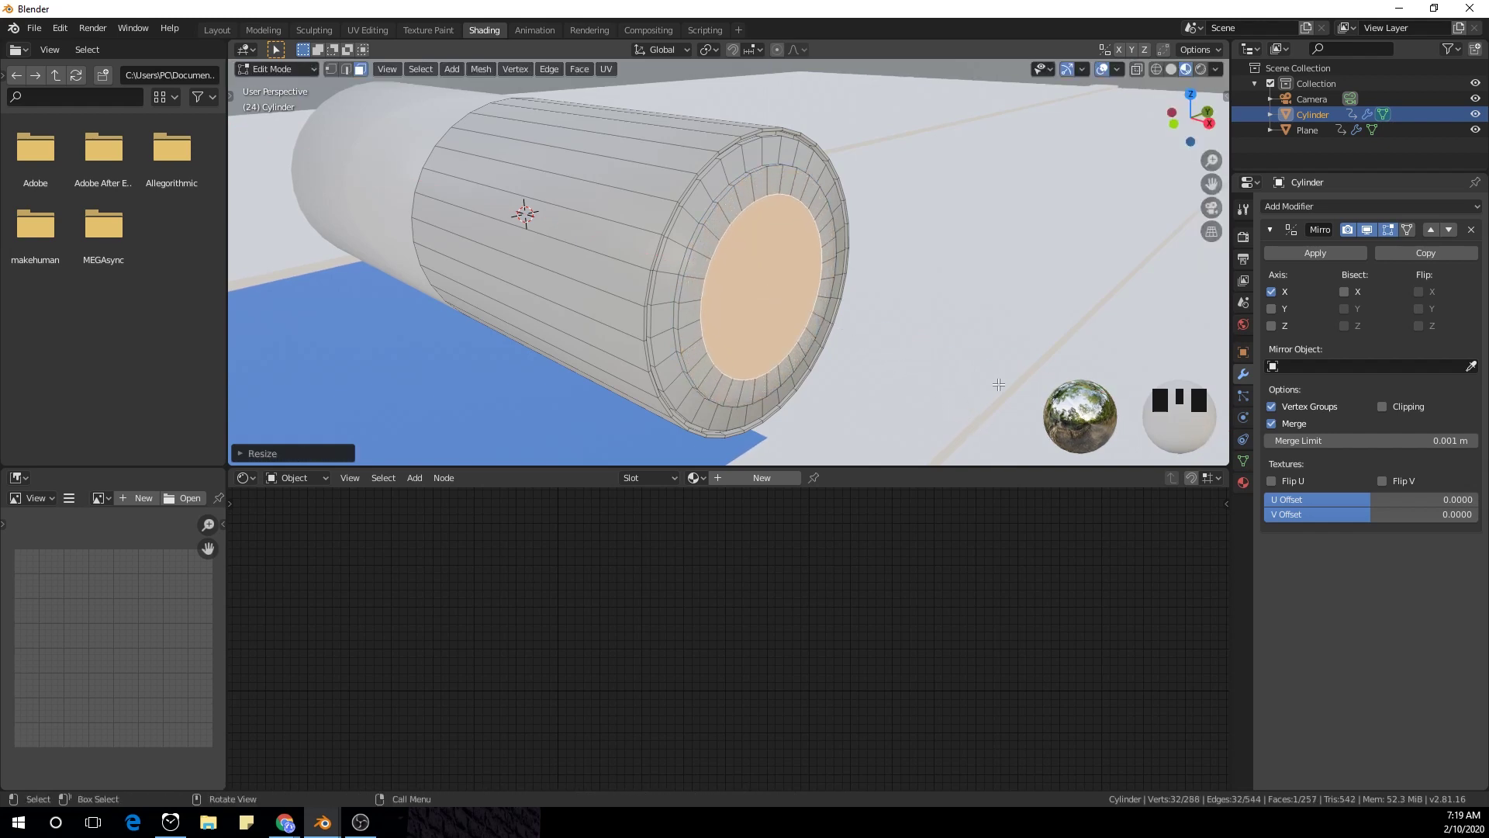
key("e")
key("g")
key("Tab")
key("ctrl+2")
key("Tab")
key("ctrl+r")
scroll("up", 3)
key("alt+Left")
- Bevel the ring edge loops (Ctrl+B) into a groove on the battery end
key("ctrl+b")
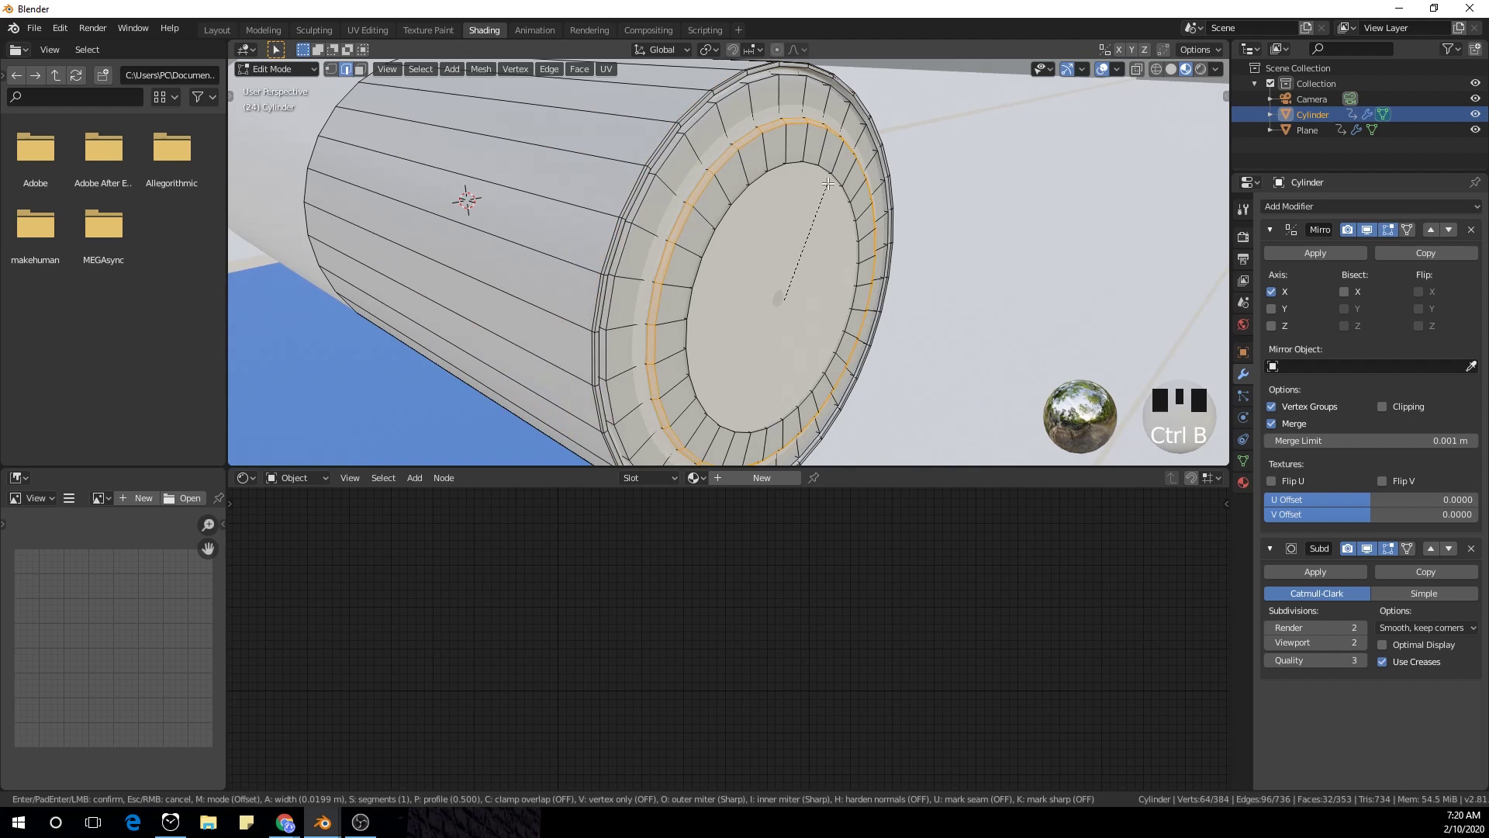
key("ctrl+b")
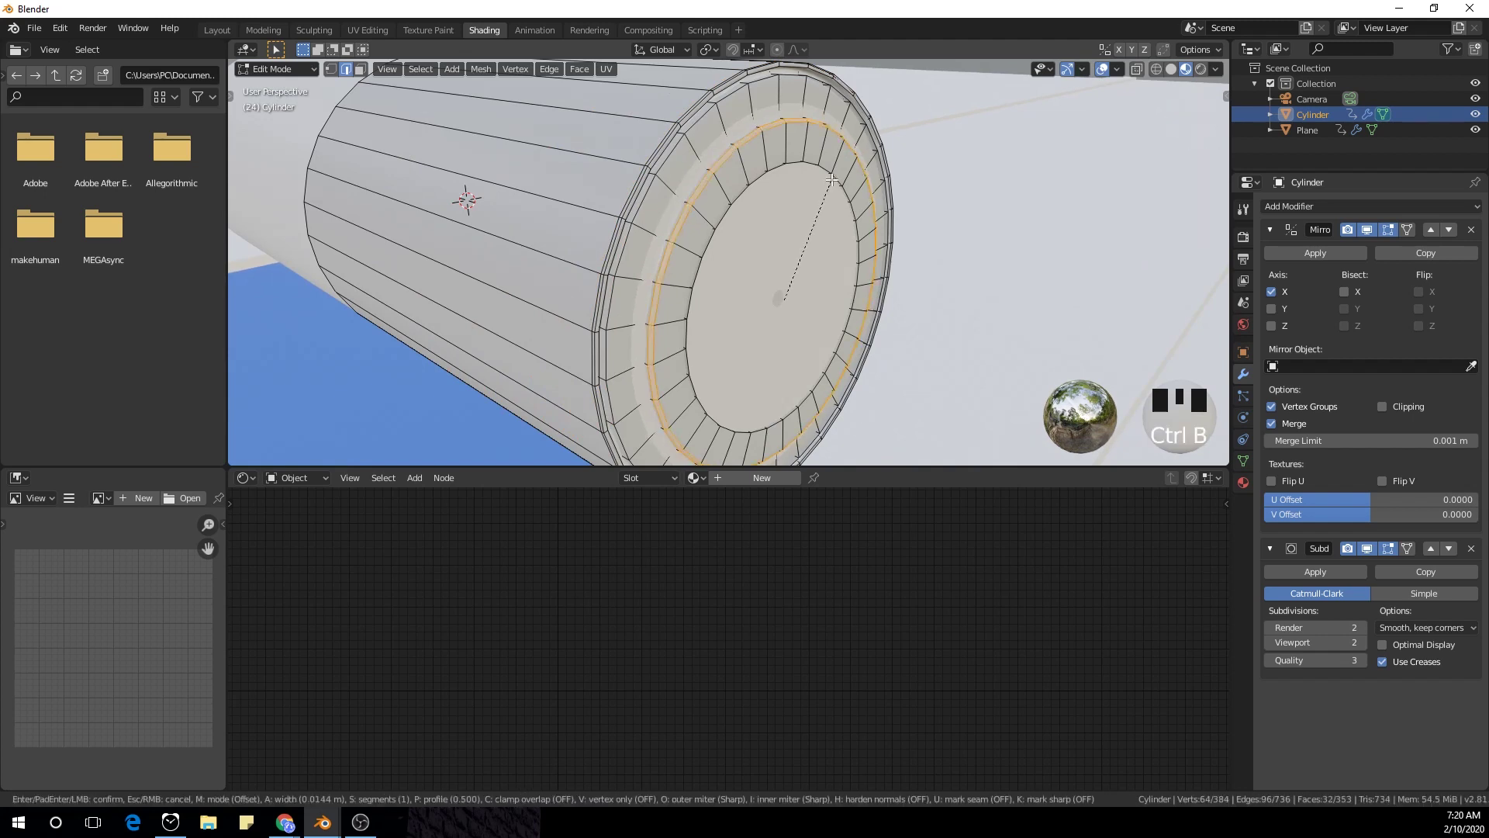
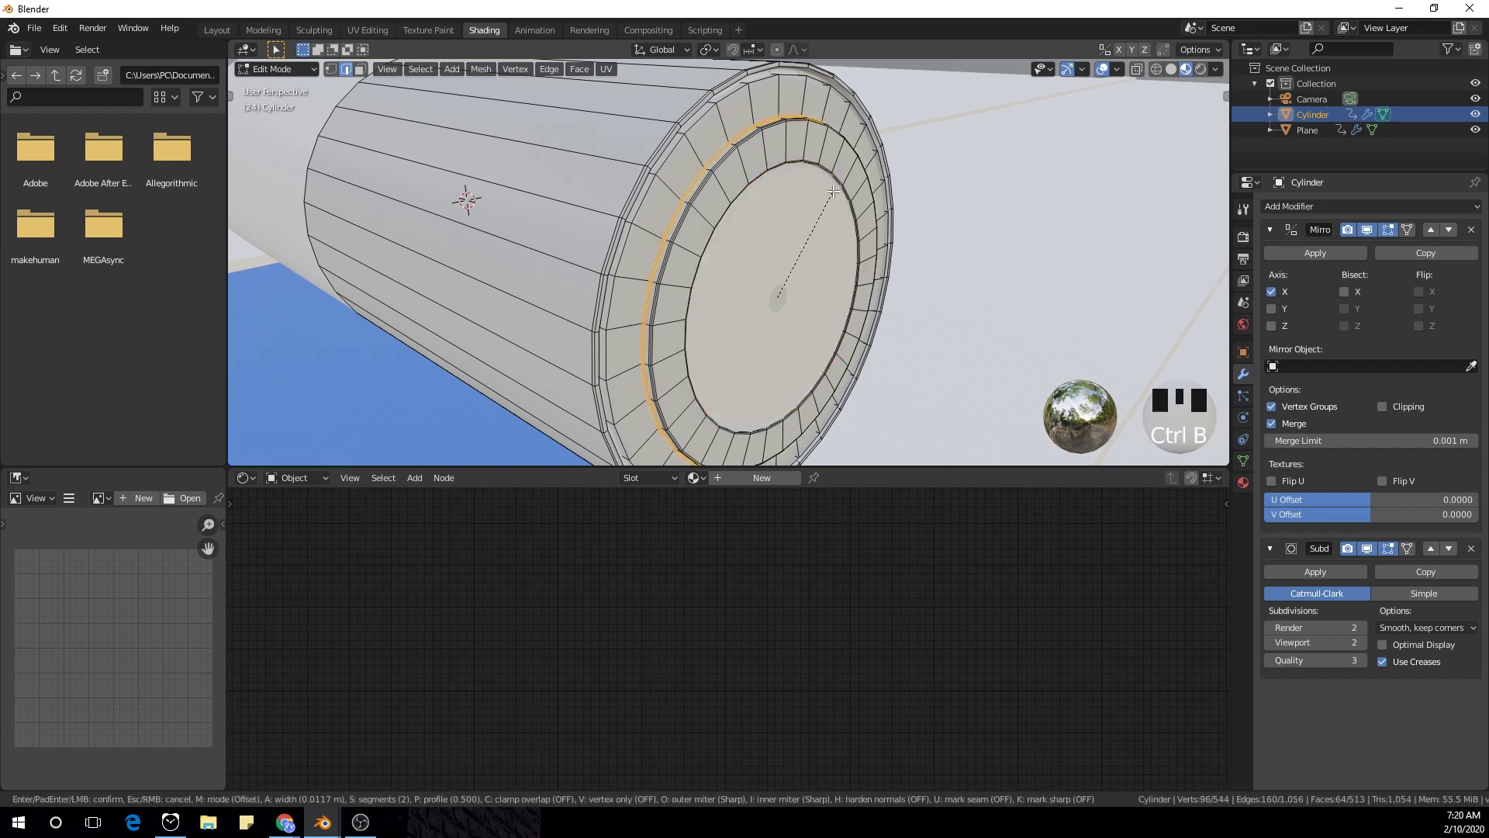
key("Tab")
key("Tab")
left_click(712, 106)
- Bevel a second ring edge and extrude-scale the centre face of the end
key("ctrl+b")
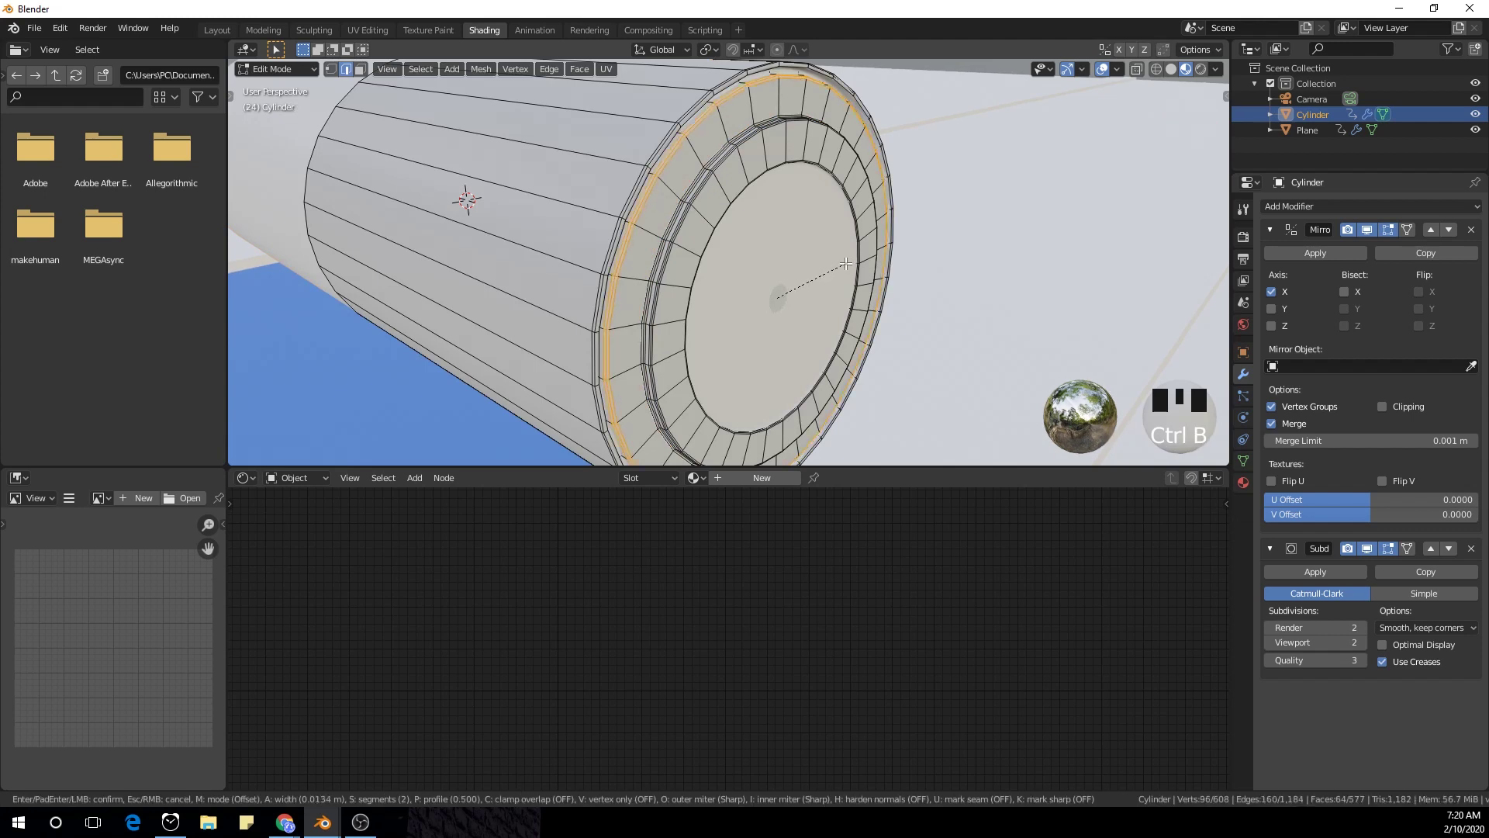
key("Tab")
key("Tab")
scroll("up", 3)
key("3")
left_click(843, 242)
scroll("down", 3)
key("e")
key("s")
scroll("up", 3)
left_click_drag(897, 327, 844, 292)
scroll("down", 3)
key("Tab")
- Inspect the end from several angles and select its centre faces for the terminal
scroll("down", 3)
scroll("up", 3)
left_click_drag(757, 184, 748, 219)
key("Tab")
scroll("down", 3)
key("Tab")
left_click_drag(874, 213, 706, 222)
scroll("down", 3)
left_click_drag(719, 219, 783, 263)
scroll("up", 3)
key("Tab")
left_click(728, 276)
scroll("up", 3)
- Duplicate the centre faces and separate them (P) into their own terminal-cap piece
key("shift+d")
key("p")
key("Tab")
left_click(742, 290)
key("Tab")
scroll("up", 3)
left_click(752, 297)
key("e")
key("g")
left_click(746, 305)
- Extrude the terminal cap outward and shrink its end face
key("g")
key("g")
key("e")
key("s")
scroll("up", 3)
left_click_drag(839, 334, 809, 266)
scroll("down", 3)
left_click(683, 212)
key("s")
key("e")
key("g")
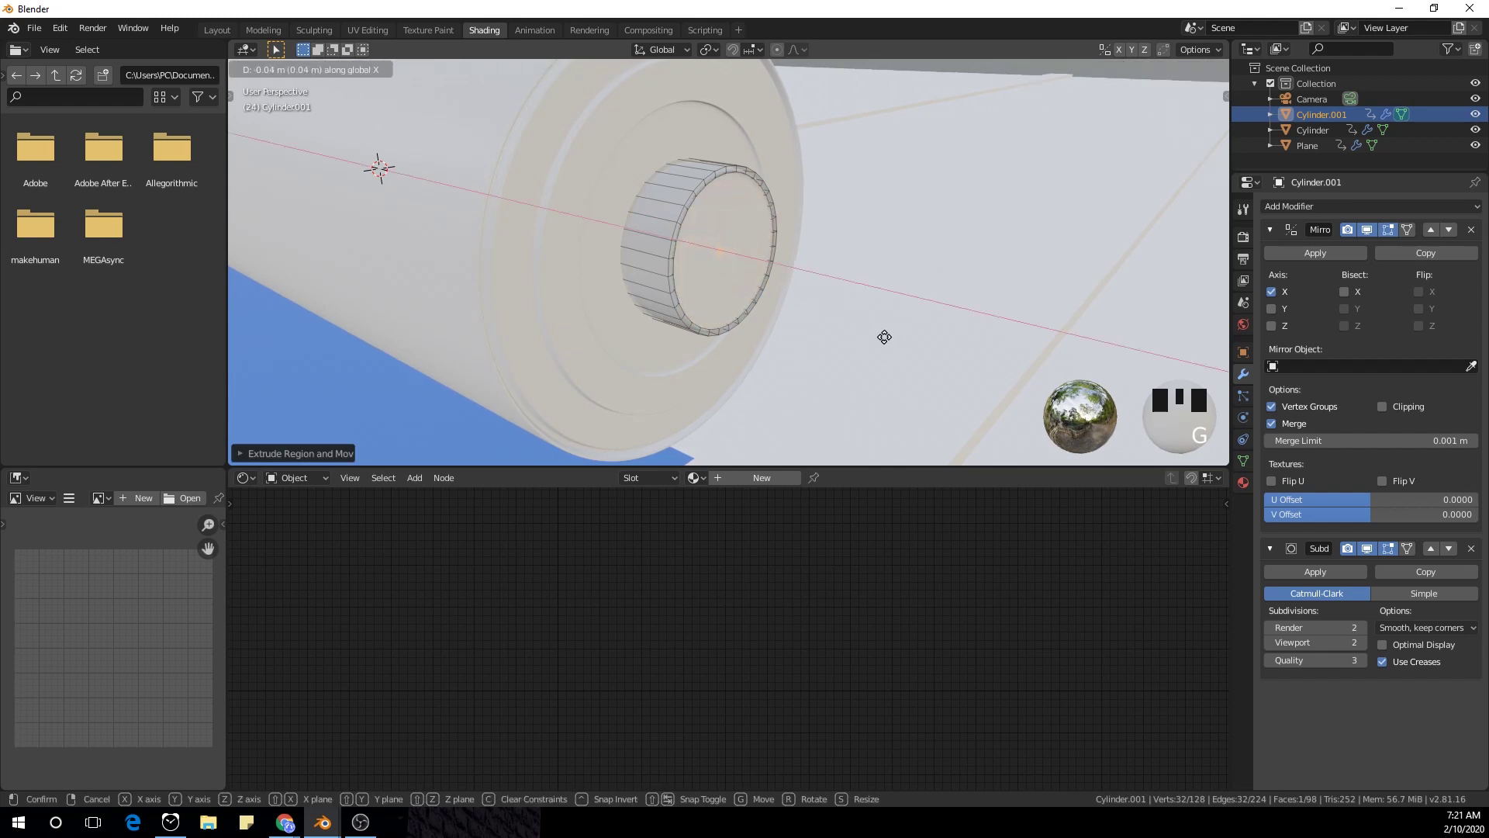
key("e")
key("s")
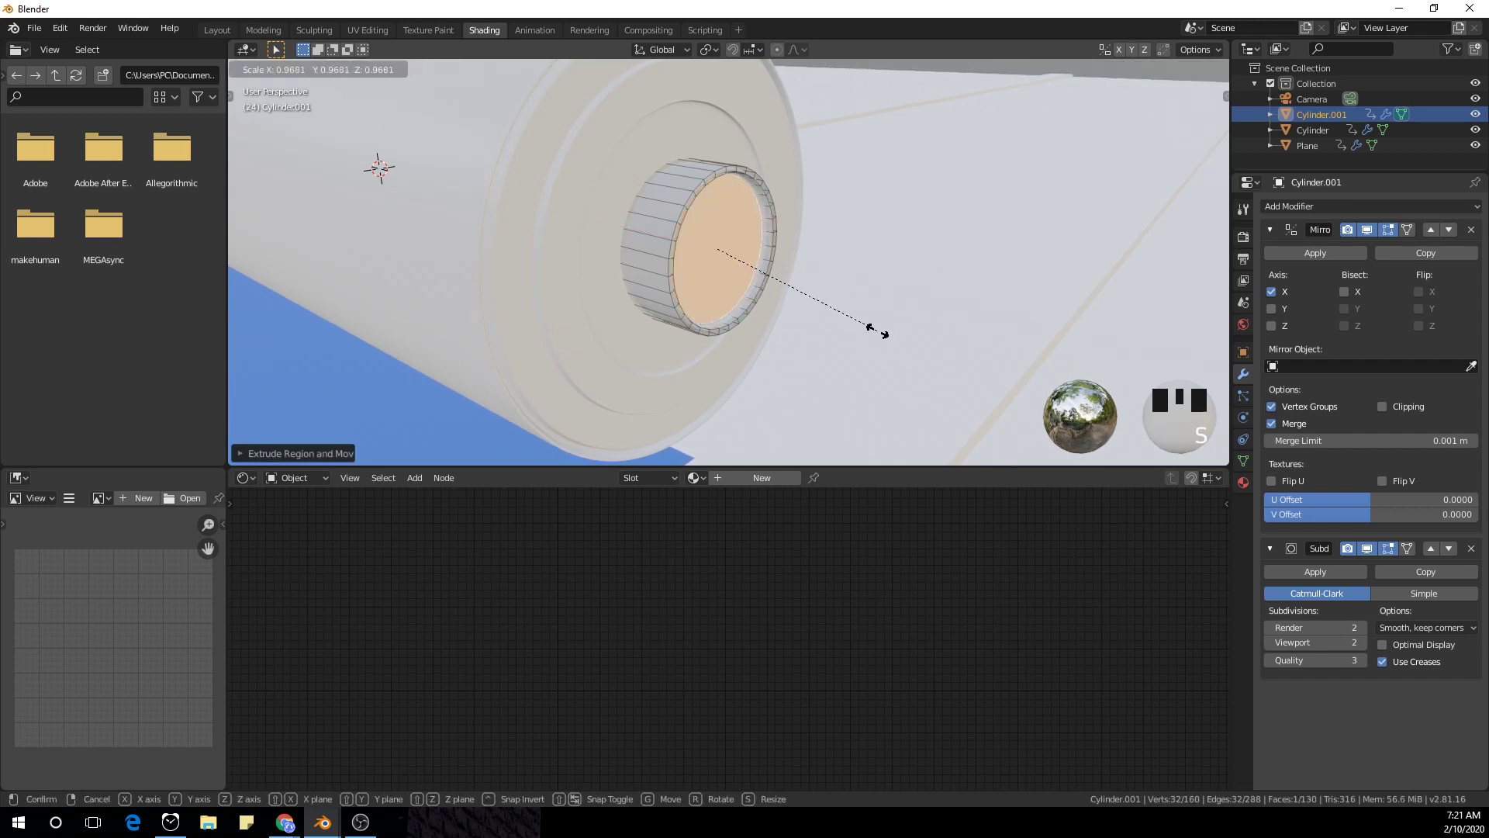
key("e")
key("g")
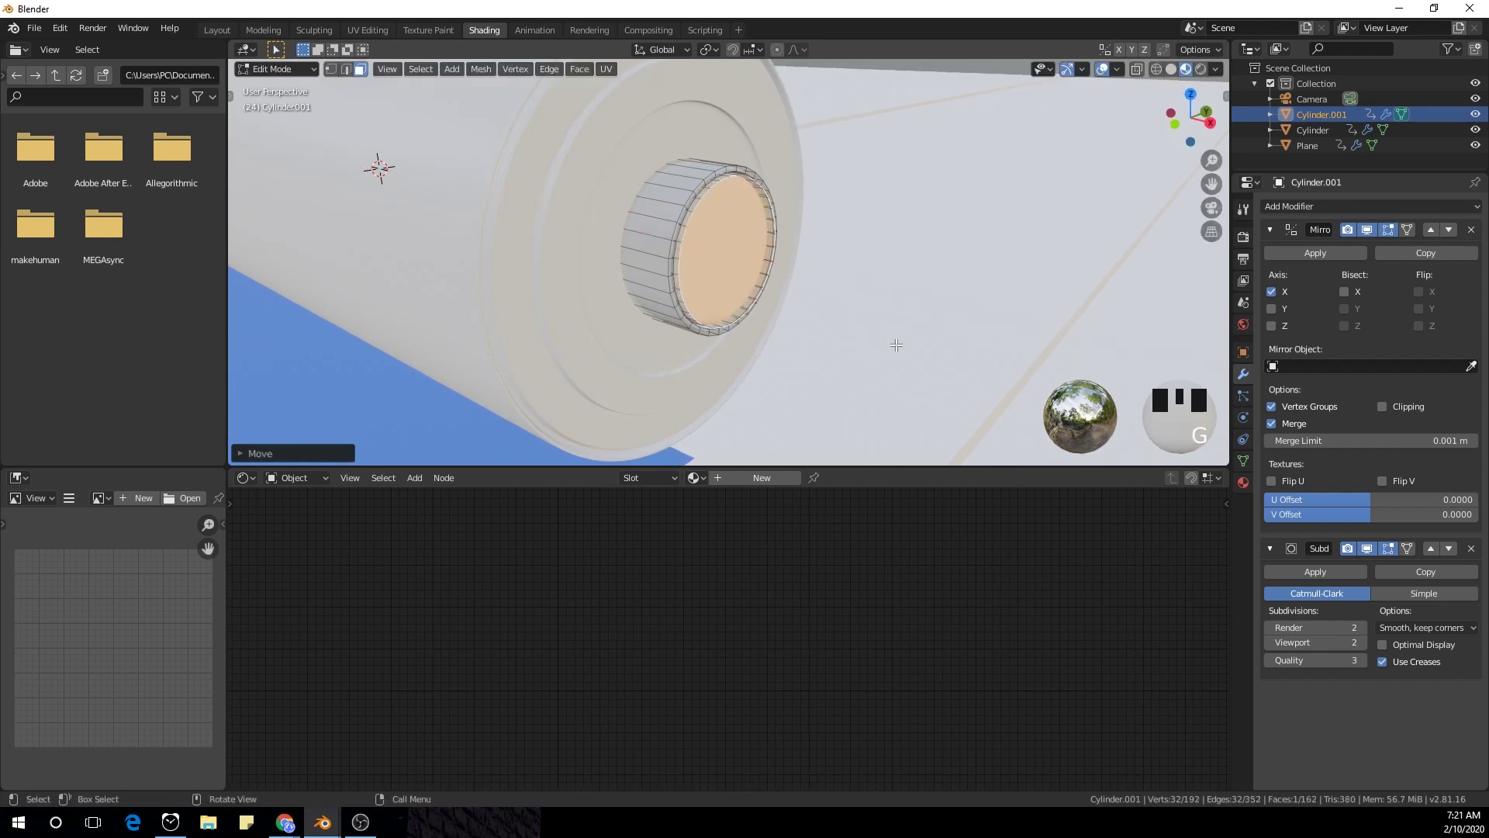
key("s")
- Slide edge loops along the cap (GG) and scale alternate loops to form ridges
key("Tab")
scroll("up", 3)
scroll("down", 3)
key("Tab")
key("ctrl+r")
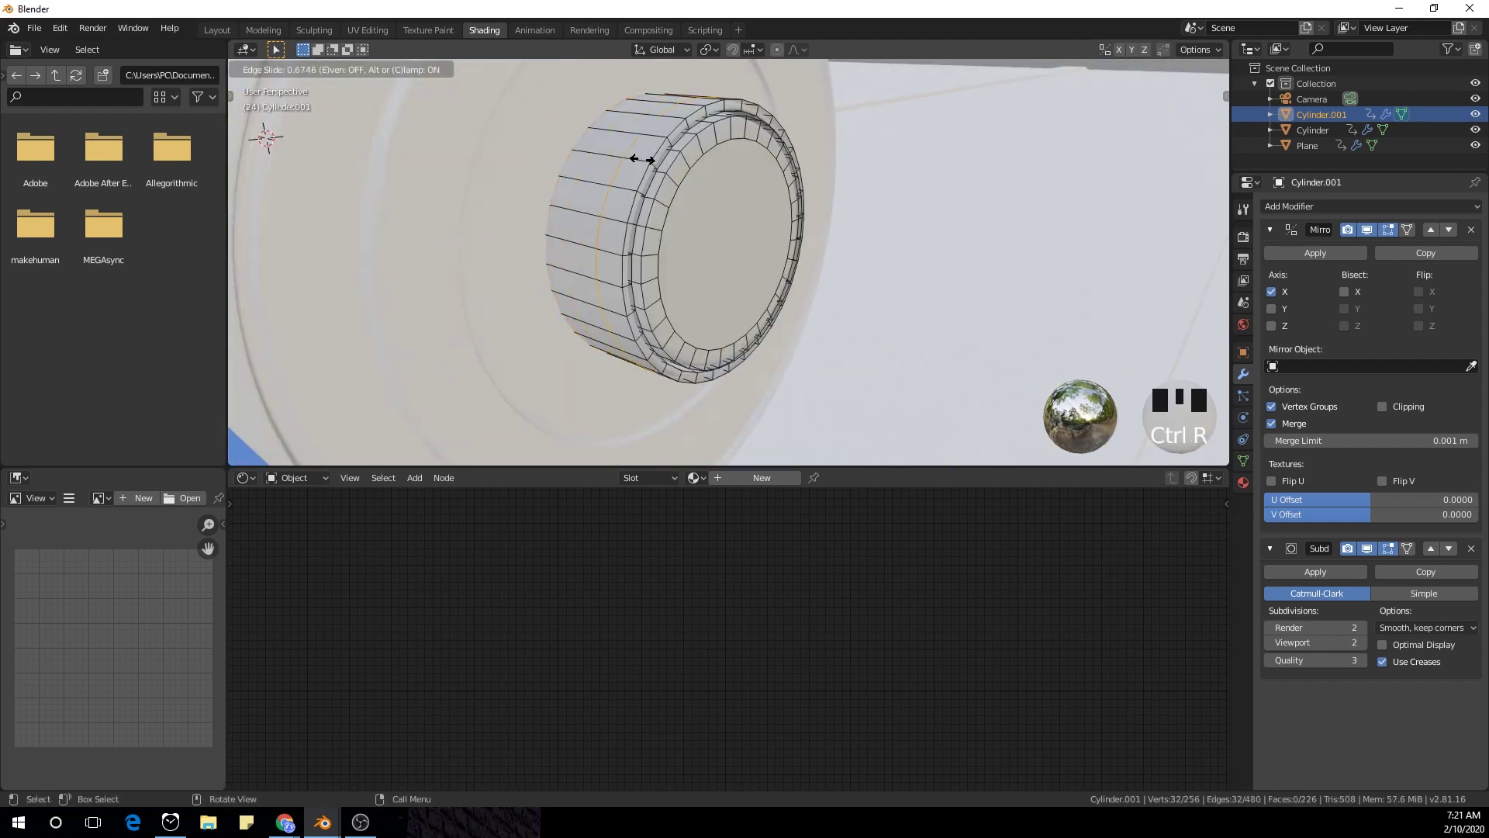
key("ctrl+r")
key("ctrl+r")
key("s")
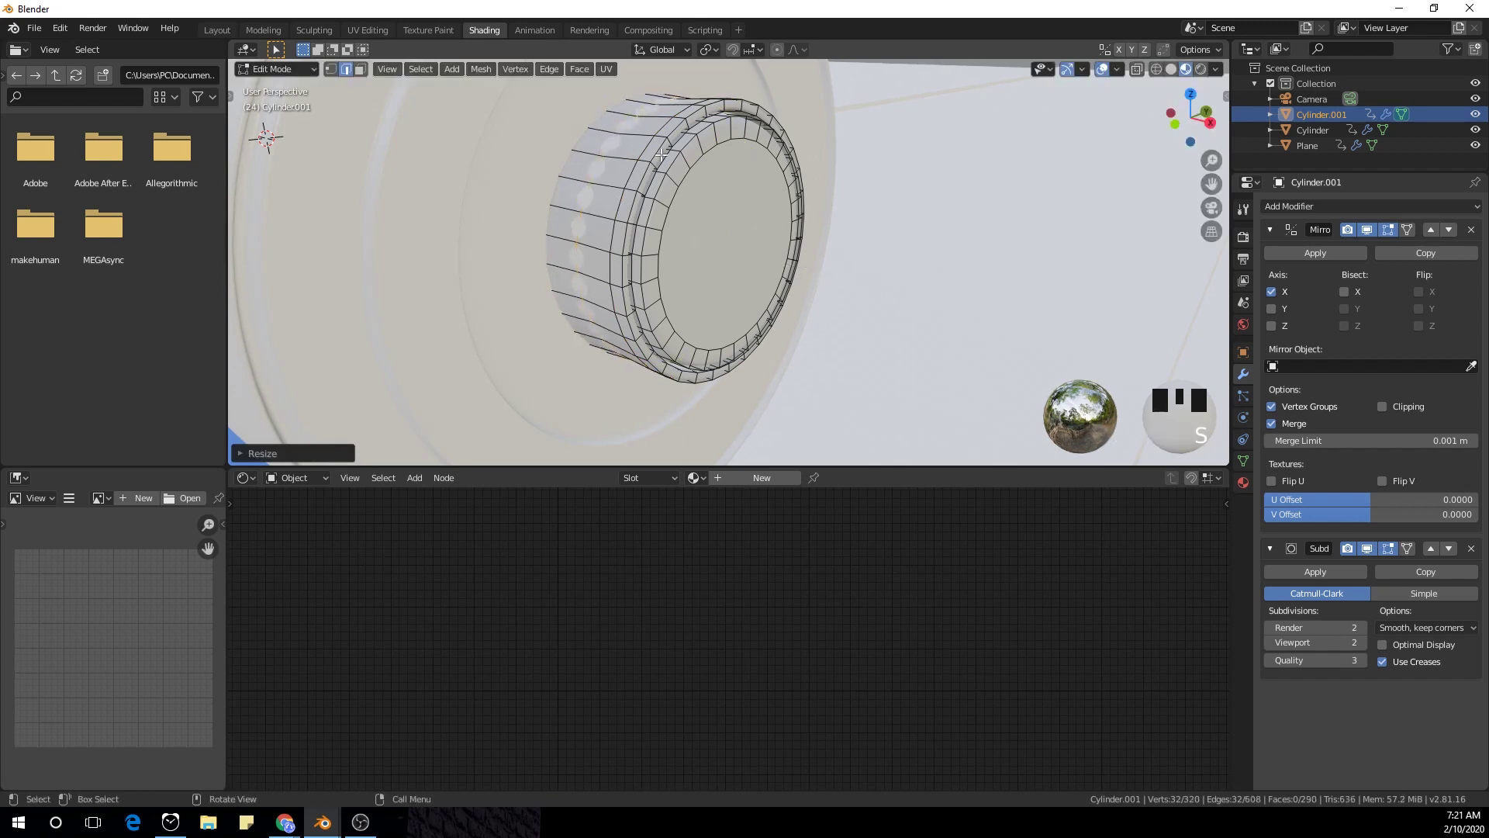
key("ctrl+r")
key("s")
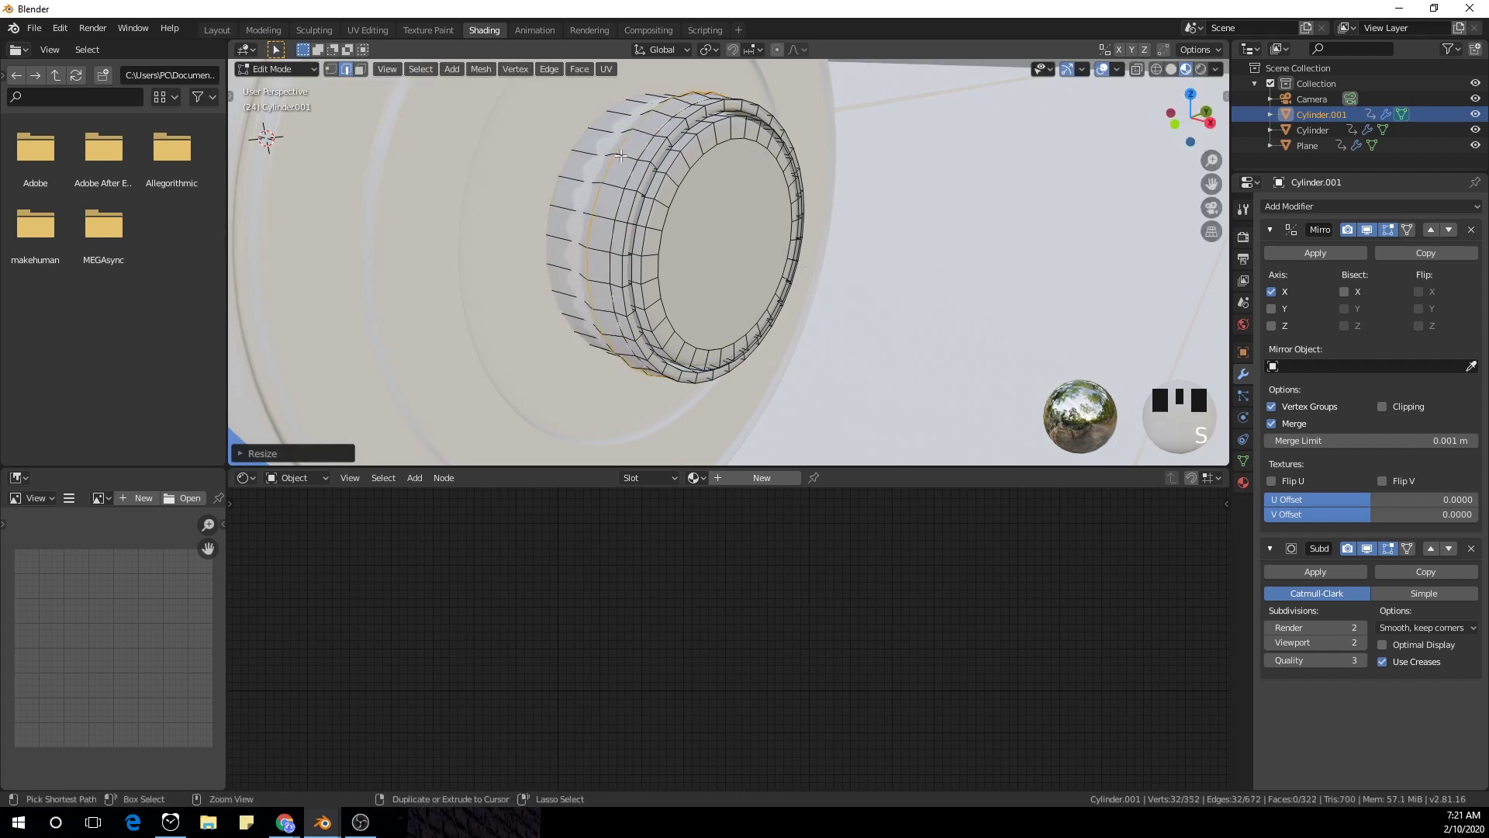
key("ctrl+r")
key("s")
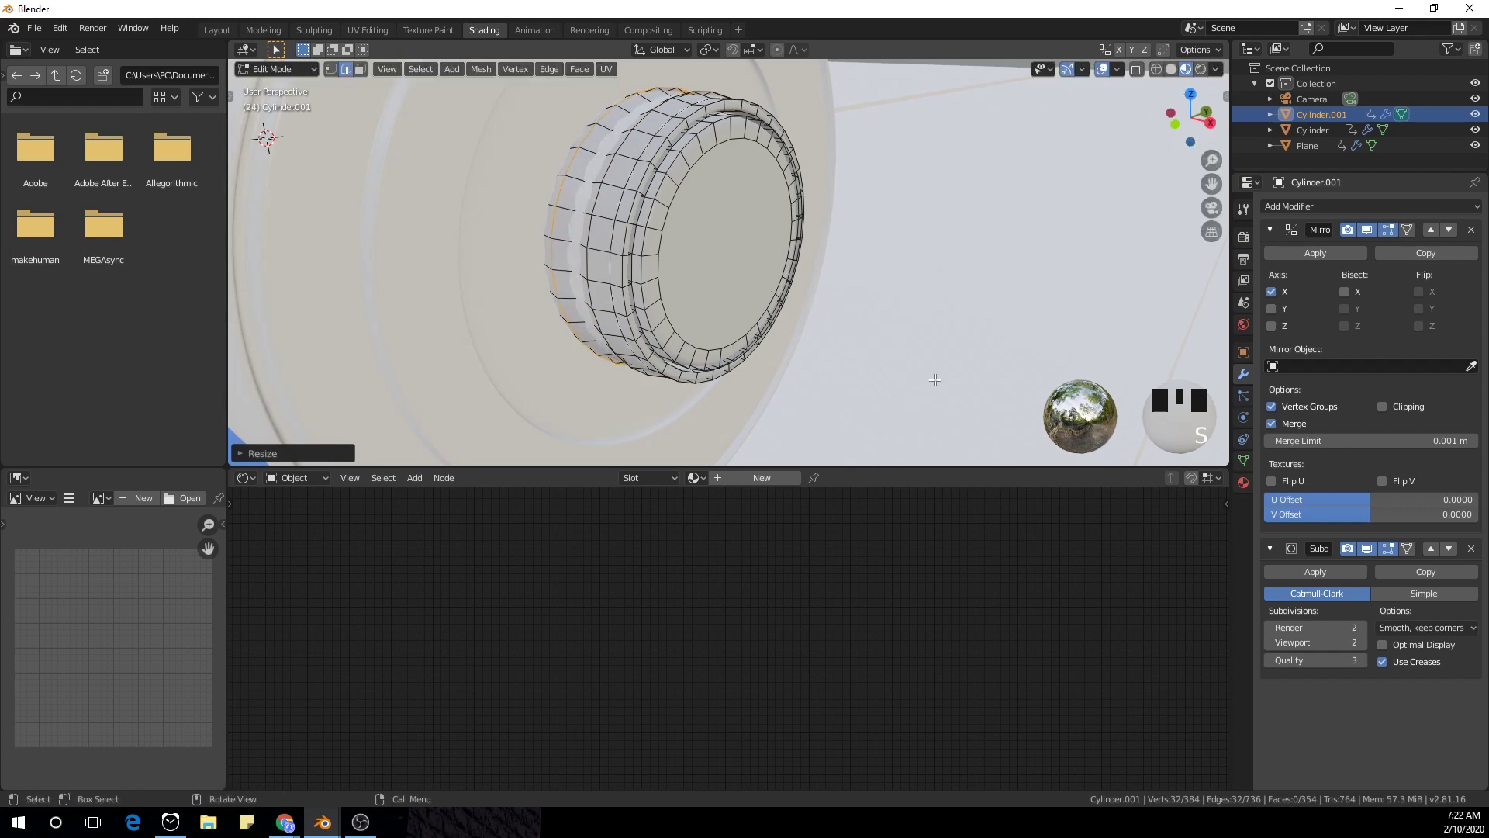
- Stretch the terminal cap along X and move it along the battery axis into place
key("Tab")
scroll("down", 3)
scroll("up", 3)
scroll("down", 3)
left_click_drag(748, 231, 849, 235)
key("Tab")
key("a")
scroll("up", 3)
left_click_drag(951, 240, 904, 311)
key("s")
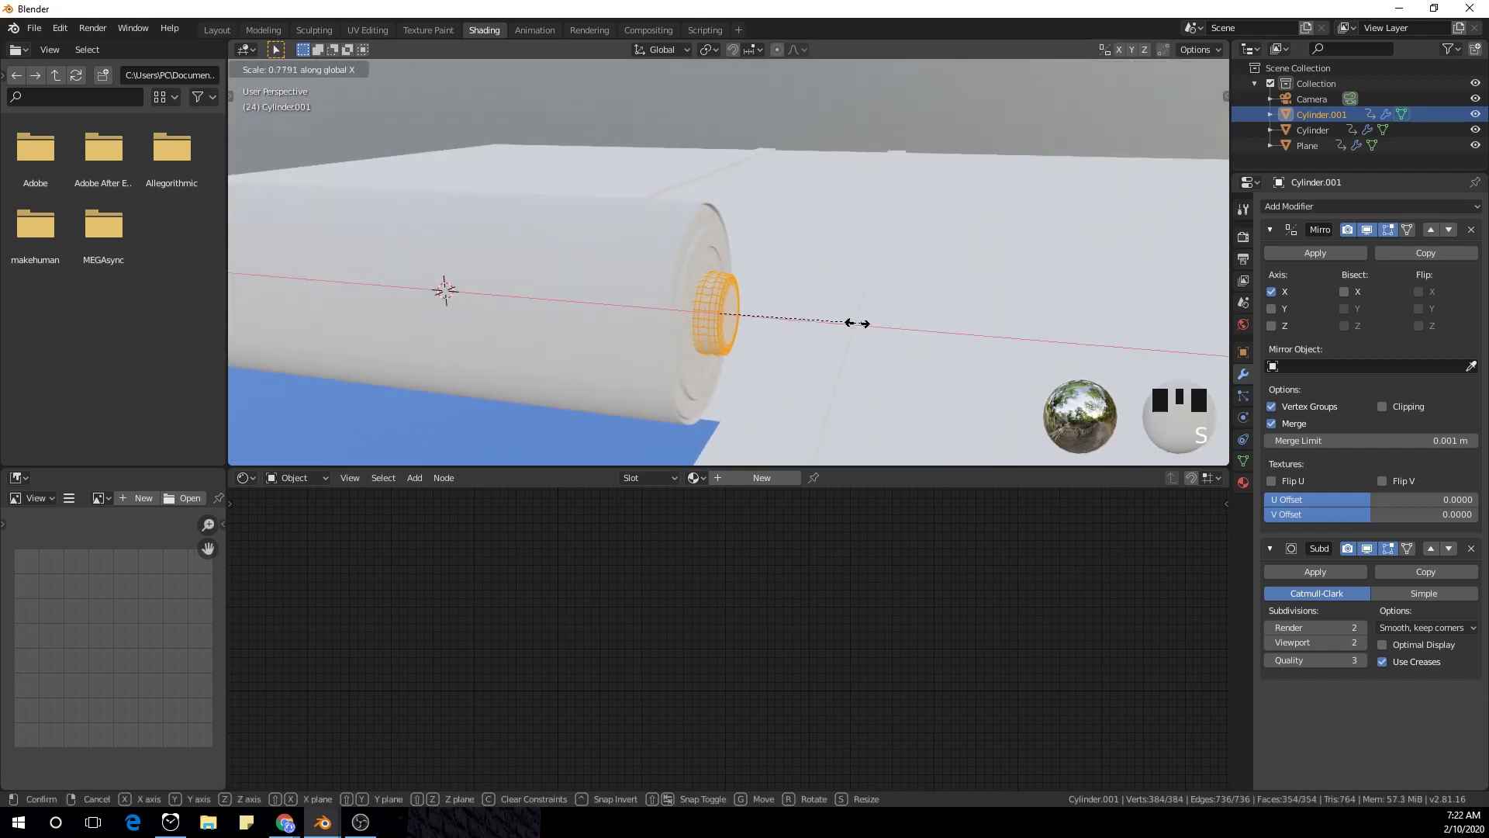
key("s")
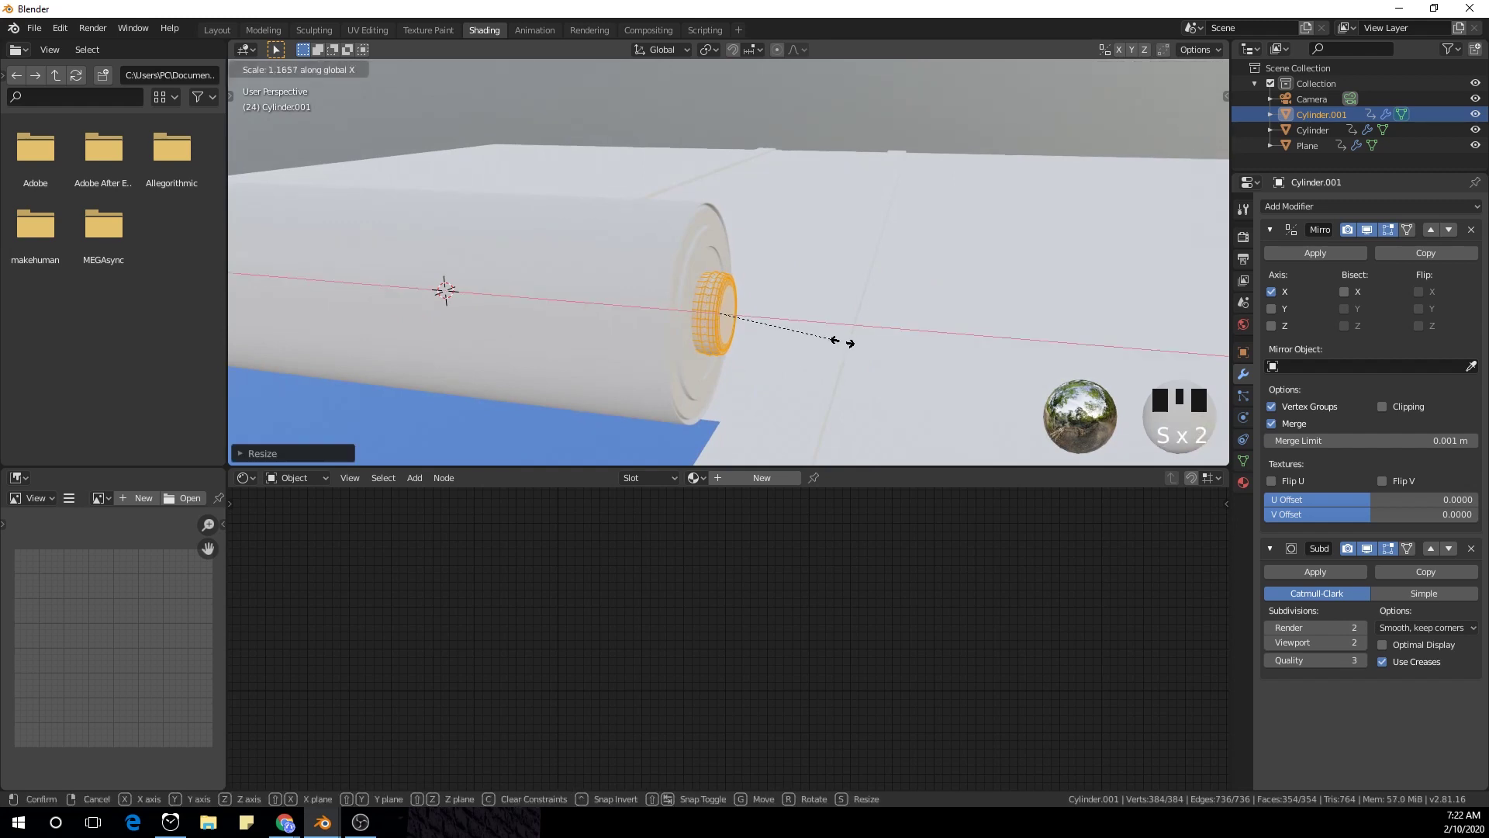
key("g")
key("g")
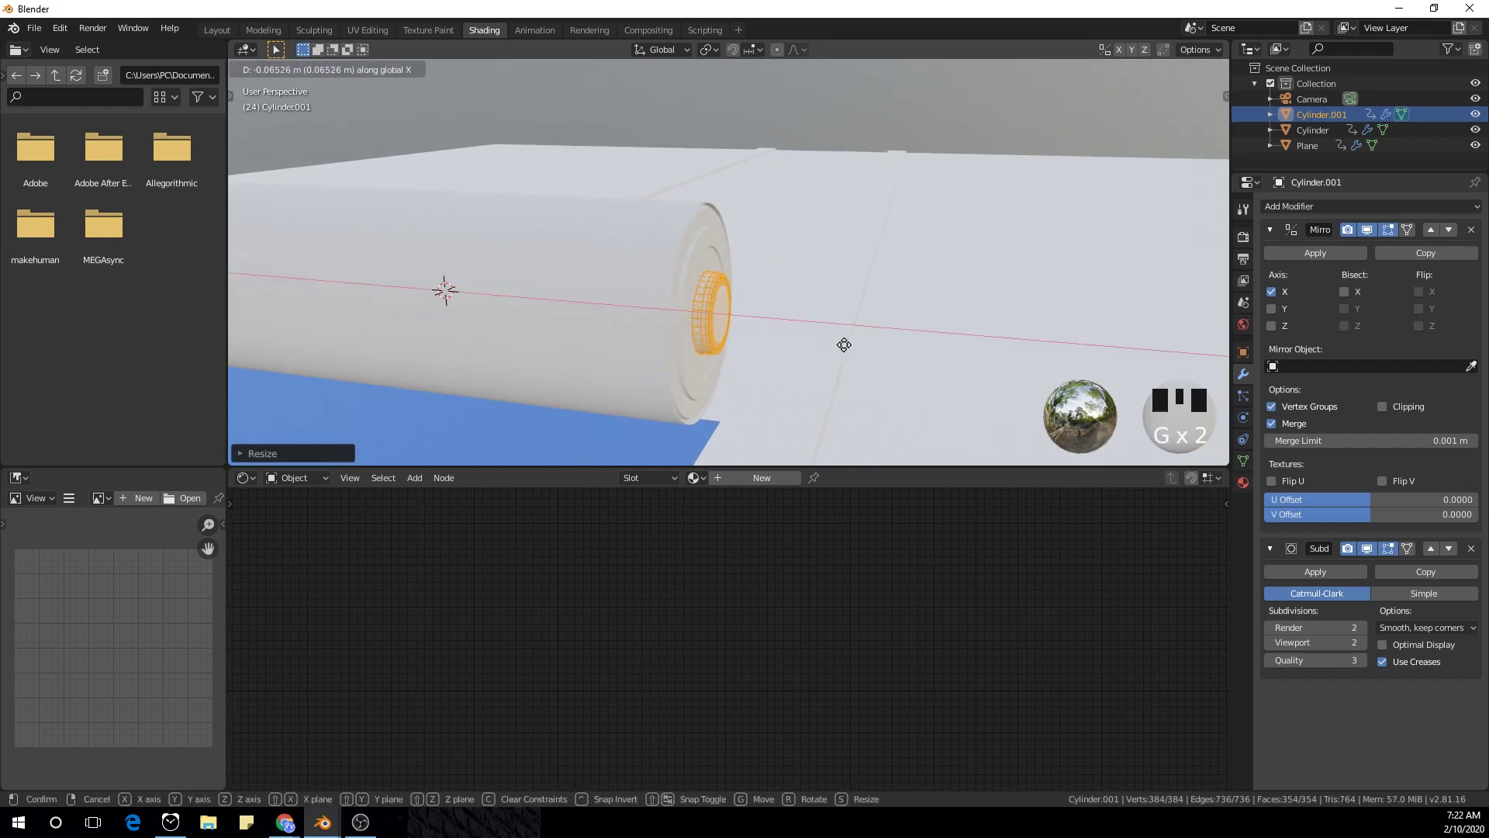
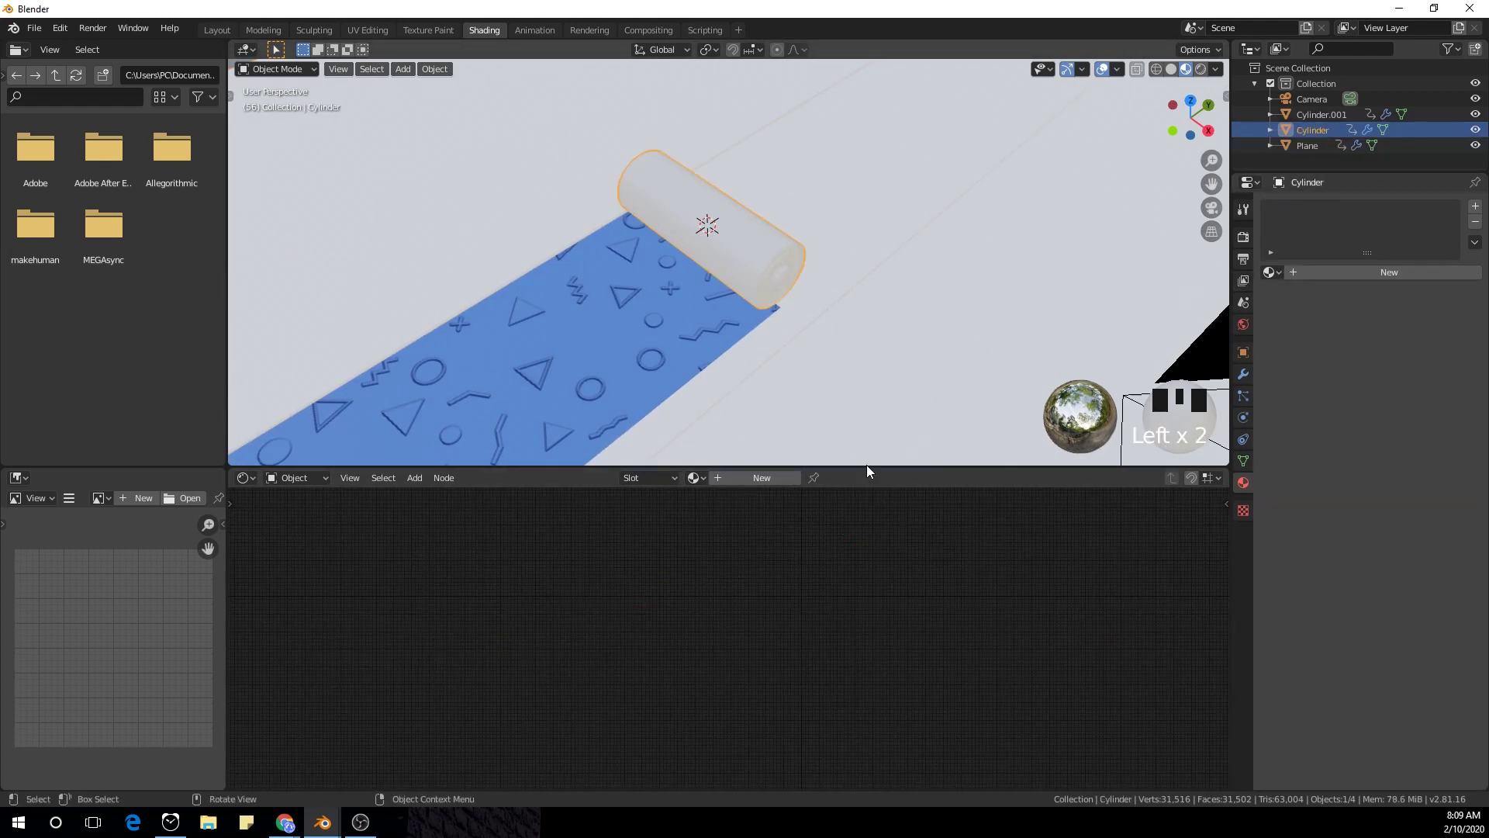
- Create a second material for the cylinder body and frame its texture nodes in the node editor
left_click(771, 482)
left_click_drag(1328, 310, 1305, 314)
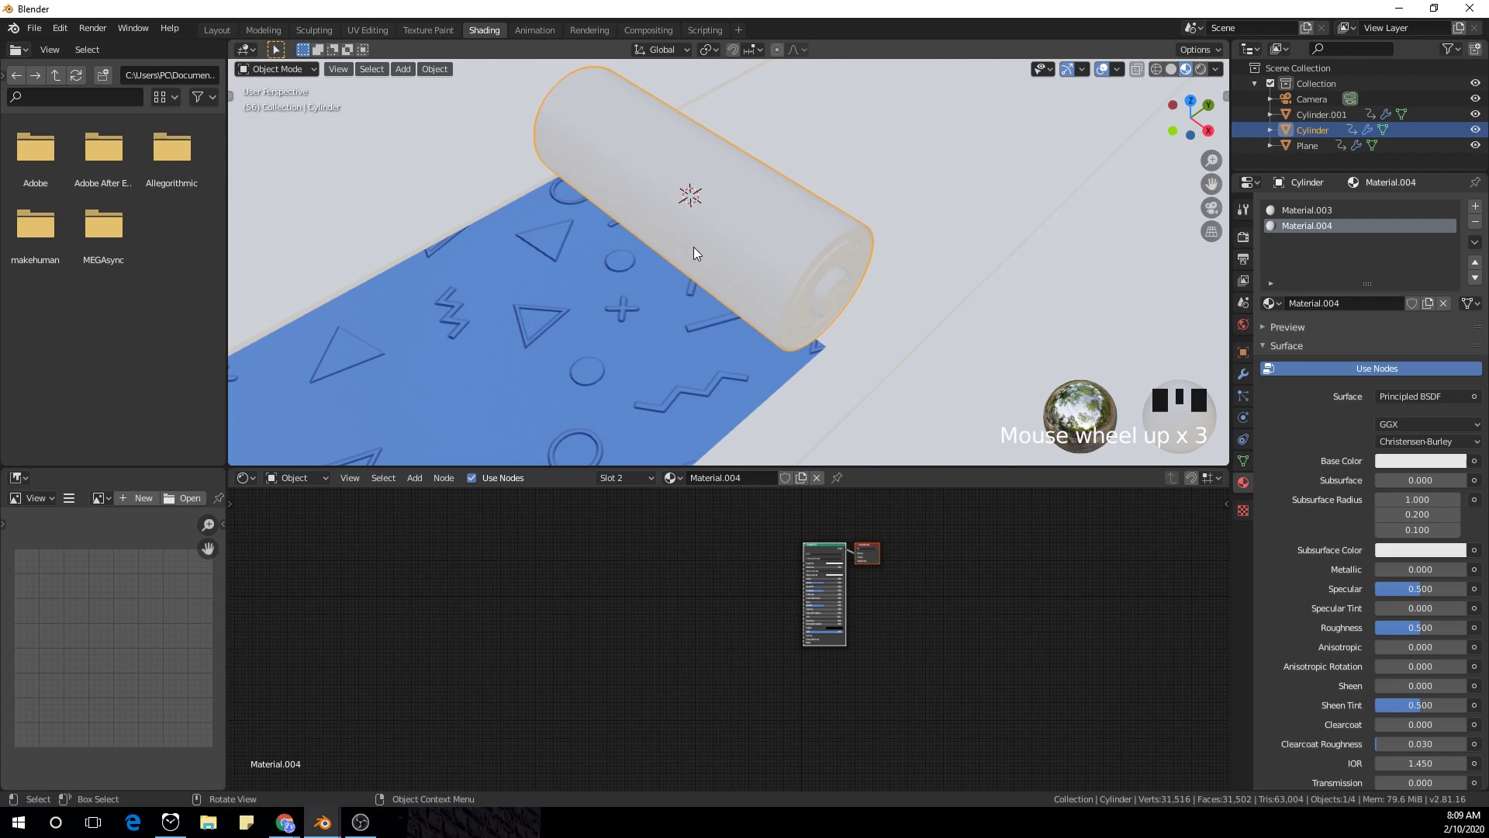
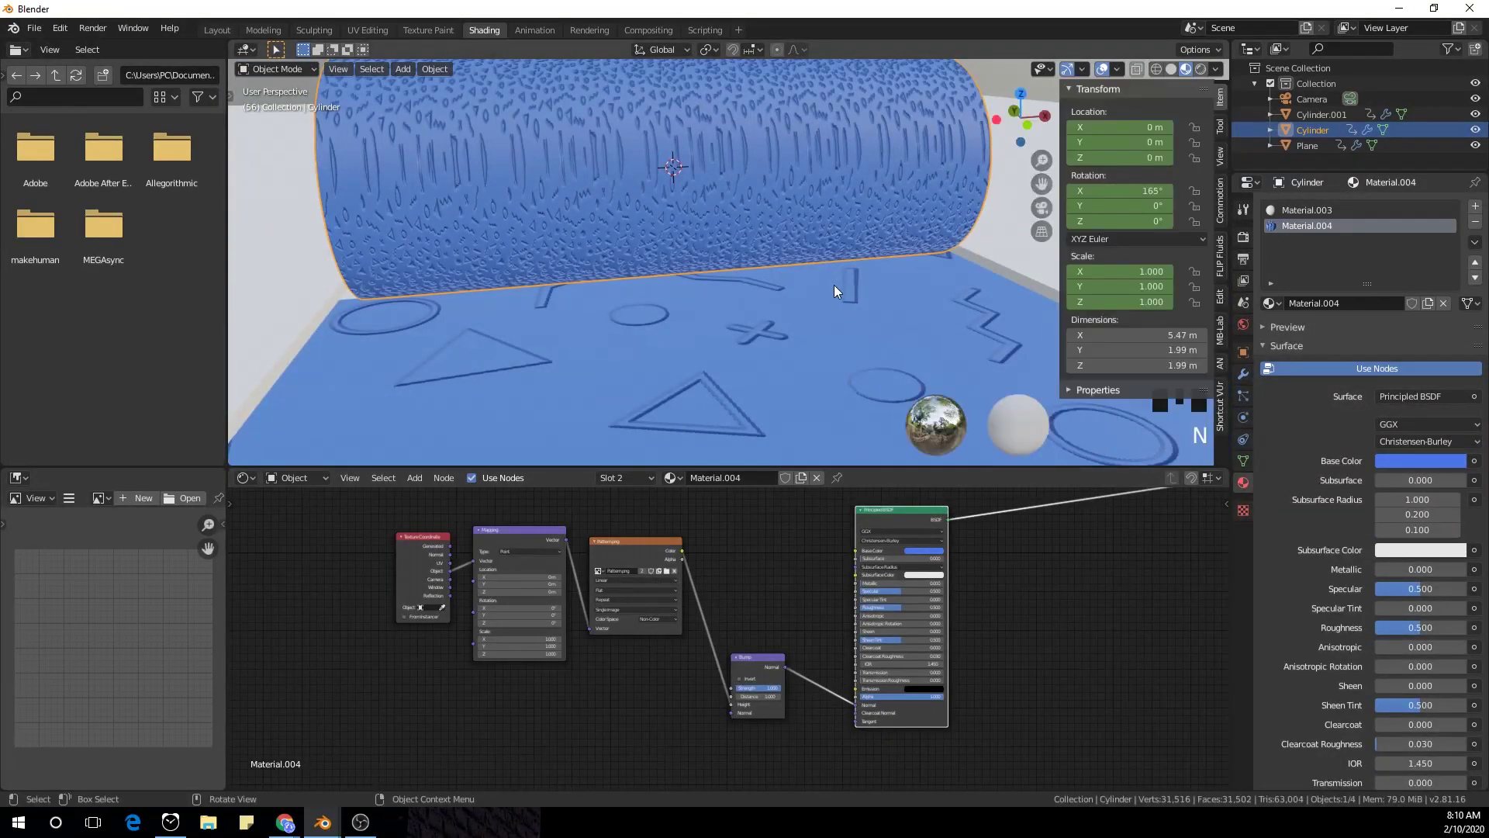
key("n")
key("n")
left_click(780, 338)
key("n")
scroll("down", 3)
left_click(734, 251)
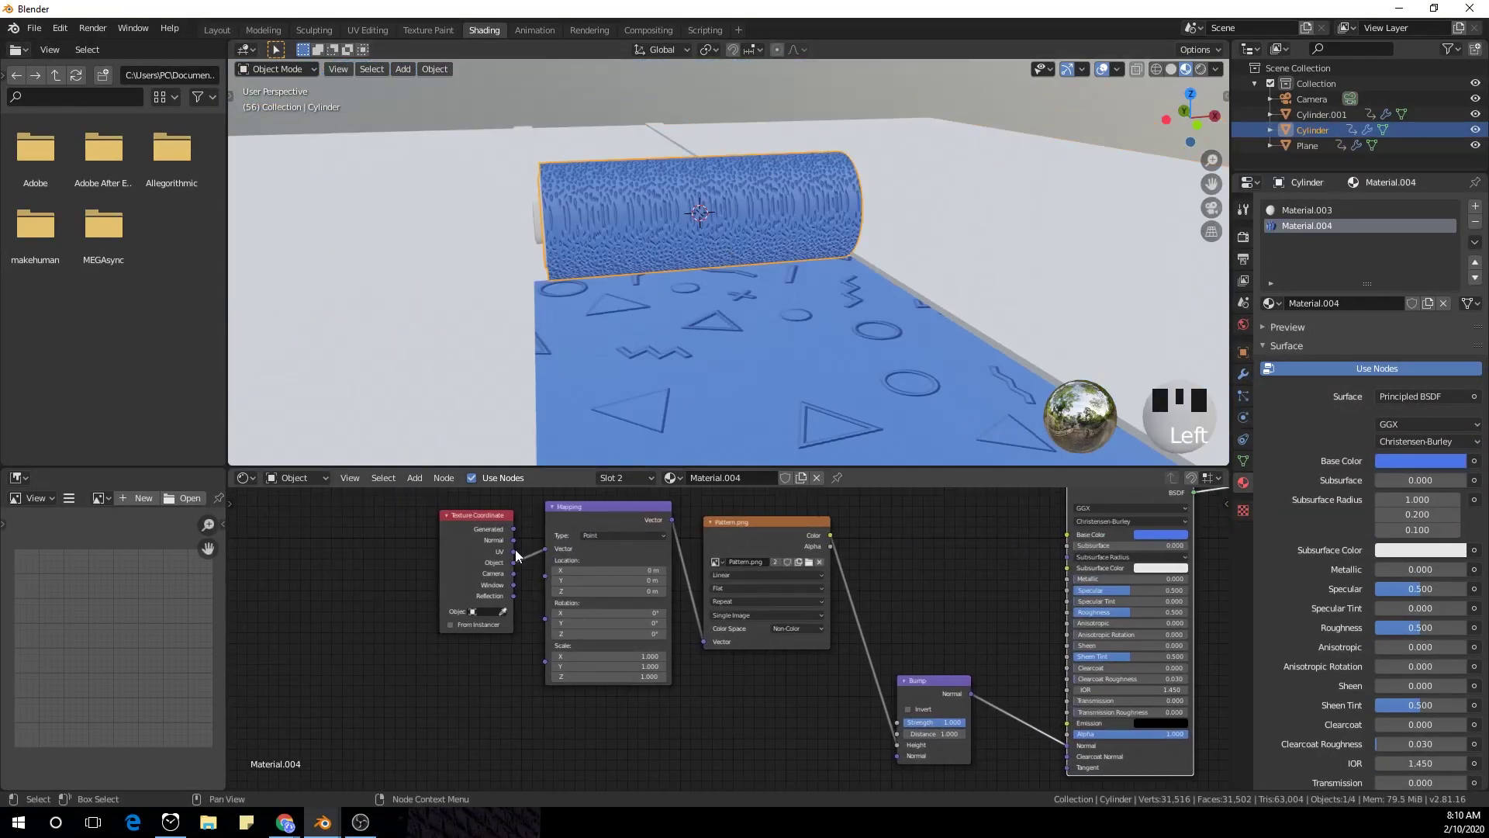
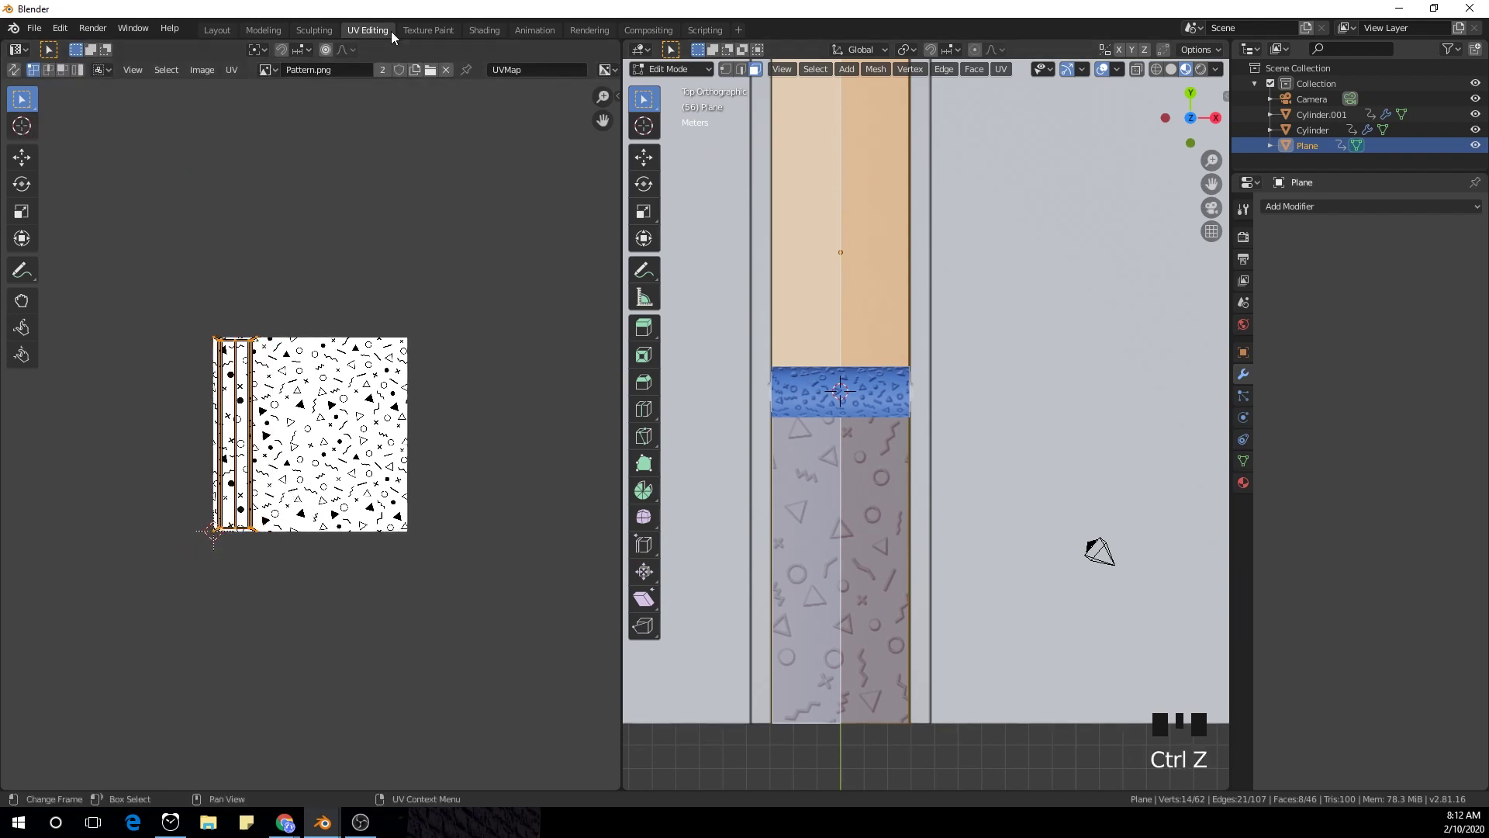
- Return to the Shading workspace and select the ground plane's material
left_click(484, 31)
left_click(563, 552)
scroll("down", 3)
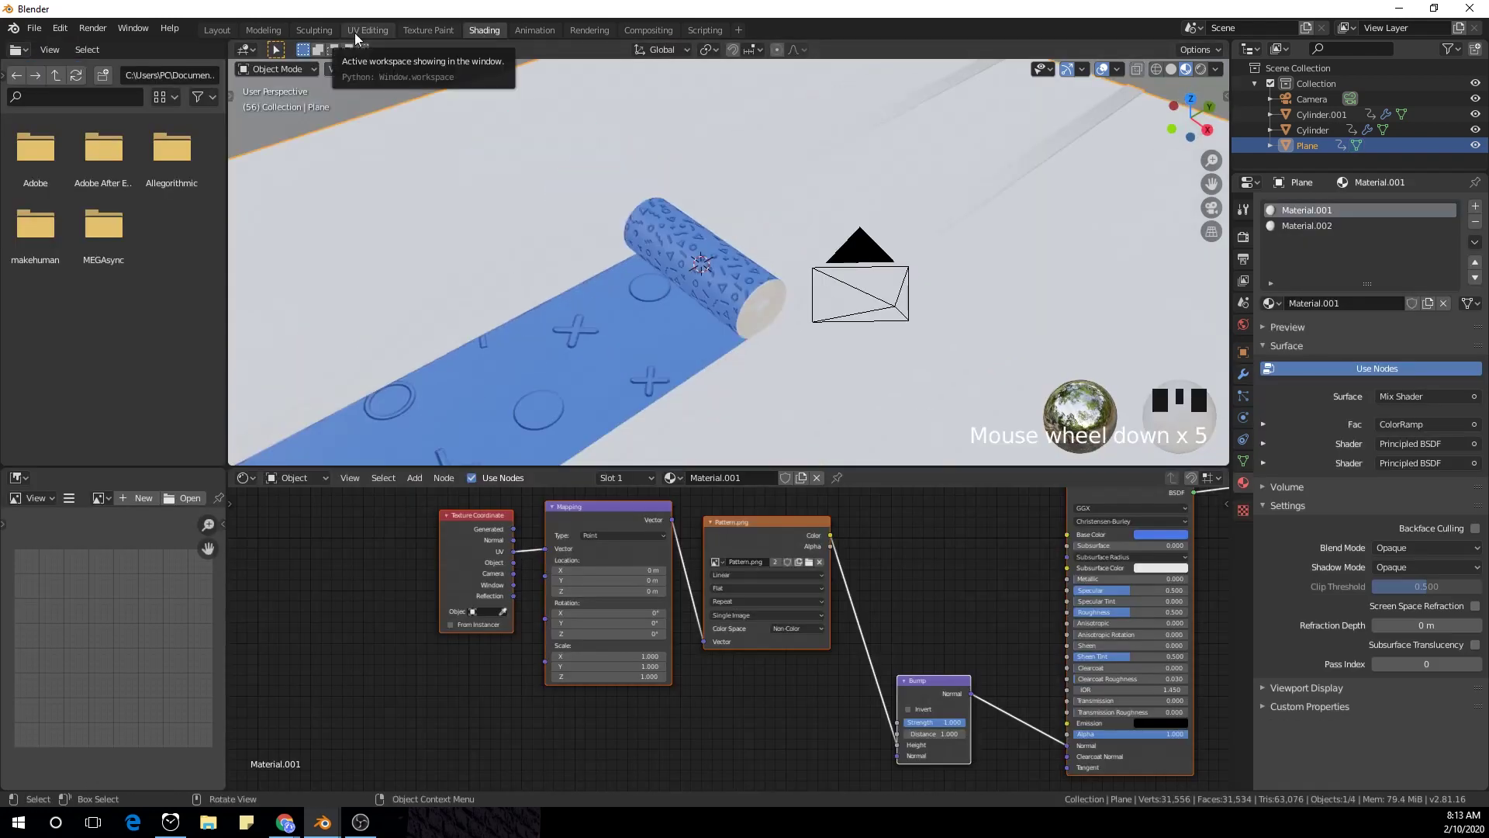
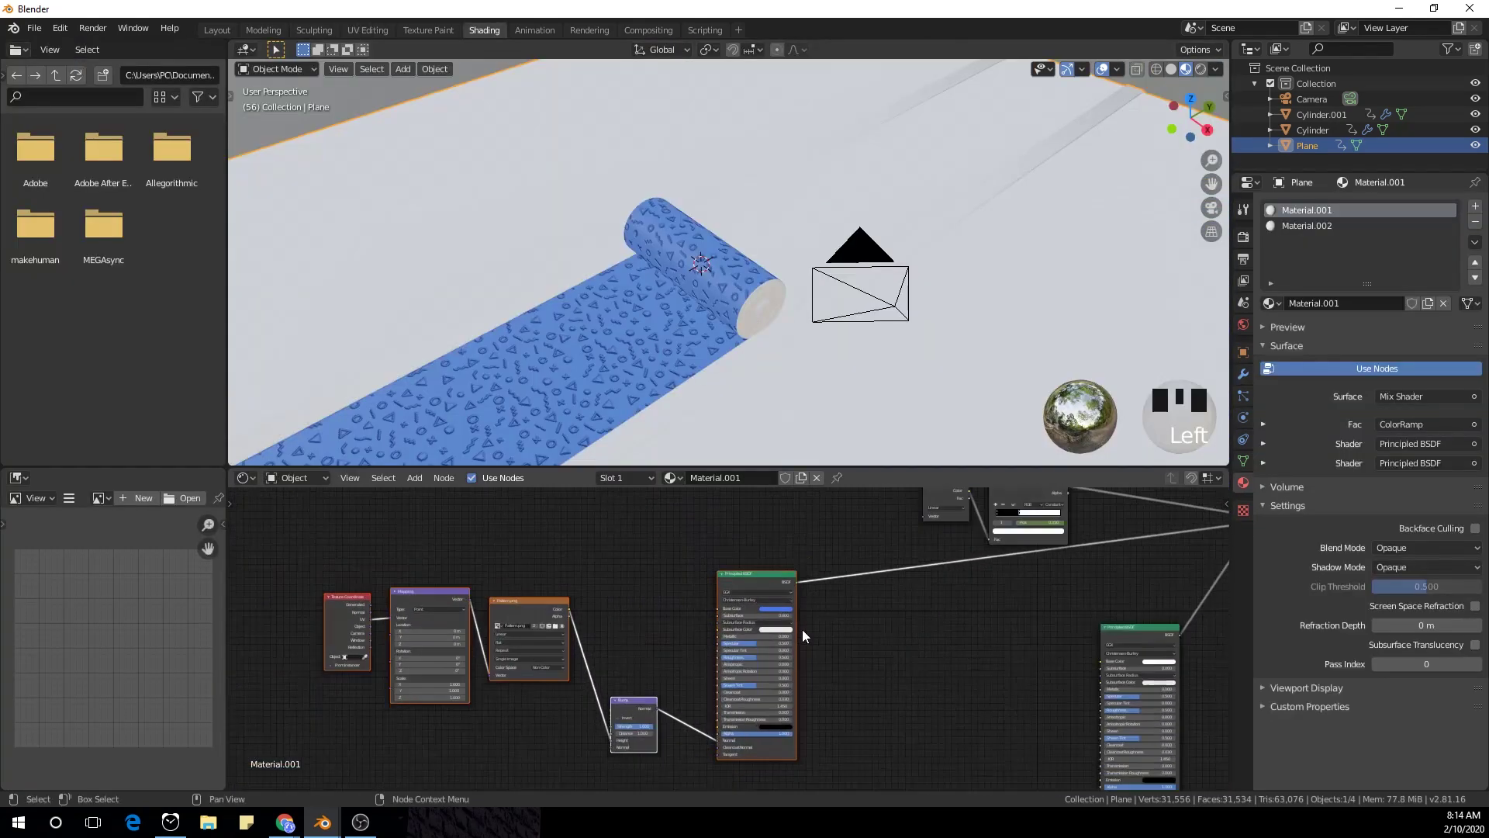
- Duplicate the Principled BSDF and blend both through a Mix Shader using the pattern image as factor, into the output
key("shift+d")
left_click(953, 558)
key("shift+a")
left_click(818, 606)
left_click(889, 582)
left_click(414, 614)
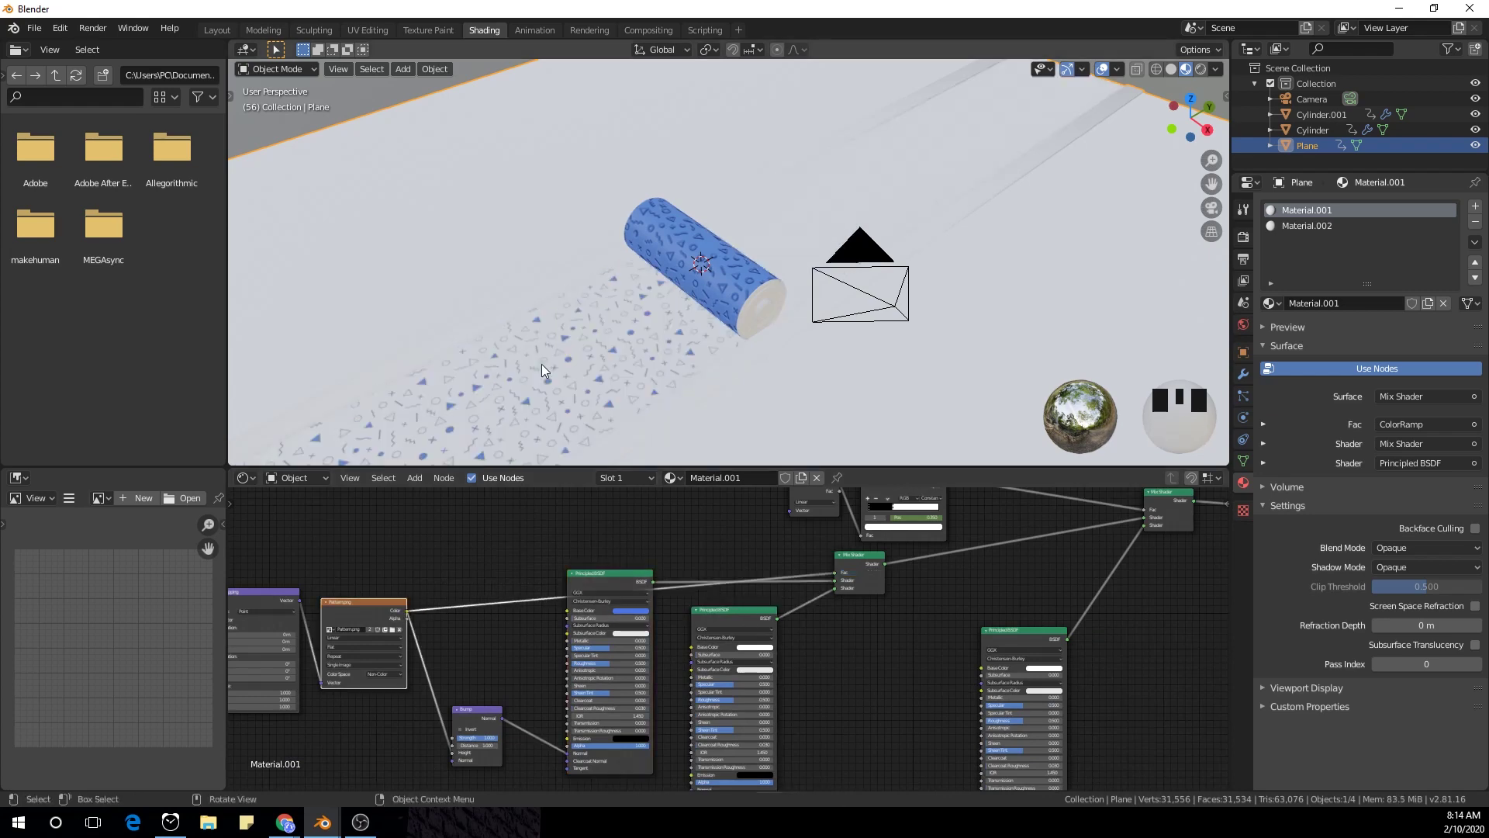
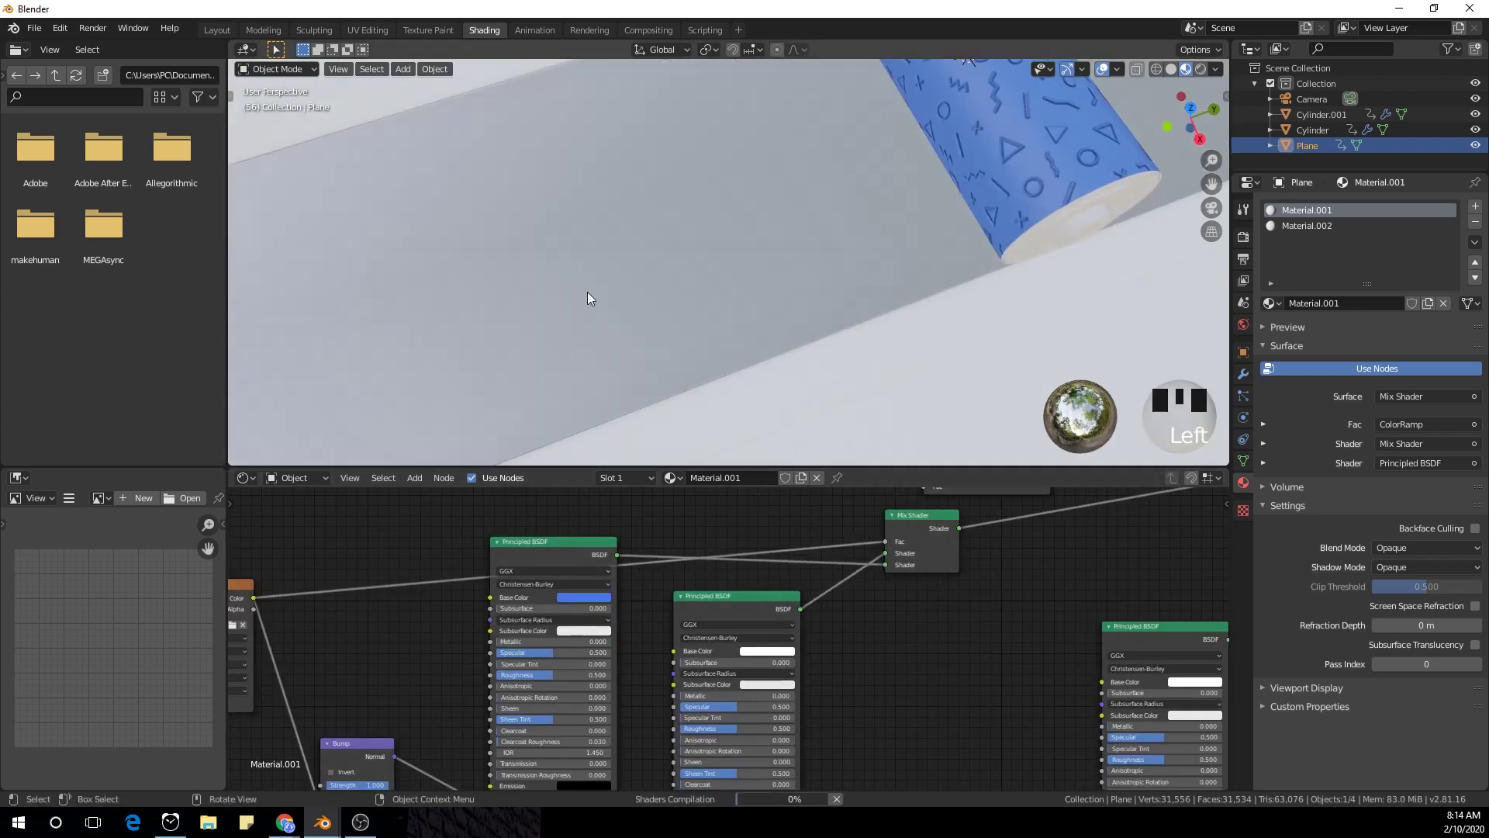
- Return to the Layout workspace and view the battery on the plane from the top
middle_click(626, 301)
left_click(1160, 102)
left_click_drag(957, 342, 662, 201)
left_click(662, 201)
key("KP_0")
key("space")
scroll("up", 3)
key("space")
- Select both cylinders, jump to the start frame and insert a LocRotScale keyframe
left_click(662, 319)
left_click(235, 32)
scroll("up", 3)
middle_click(630, 523)
left_click(57, 768)
key("s")
left_click(693, 352)
key("s")
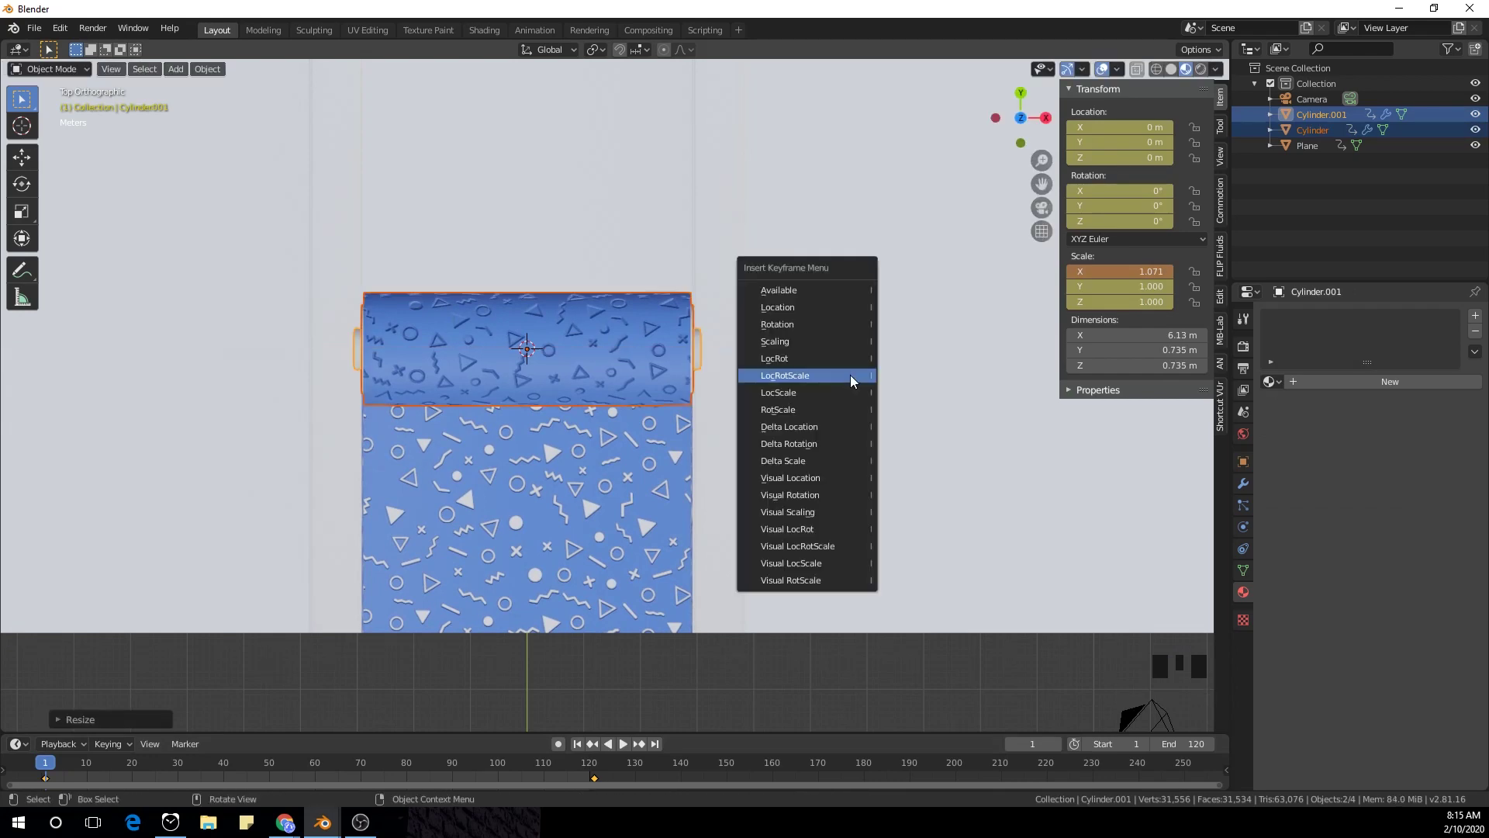
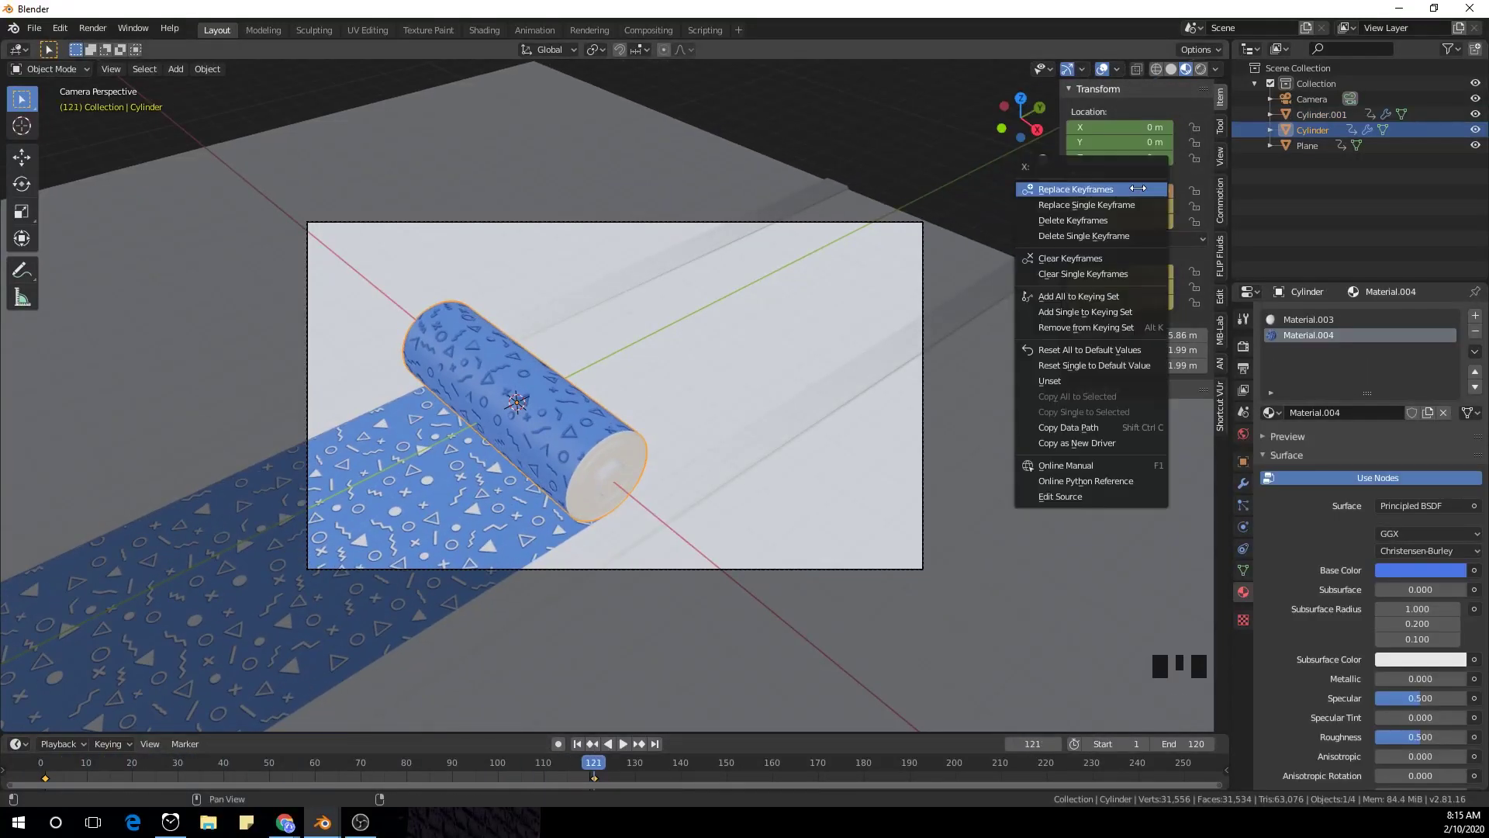
- Play back the rolling animation to check it, then stop playback
key("space")
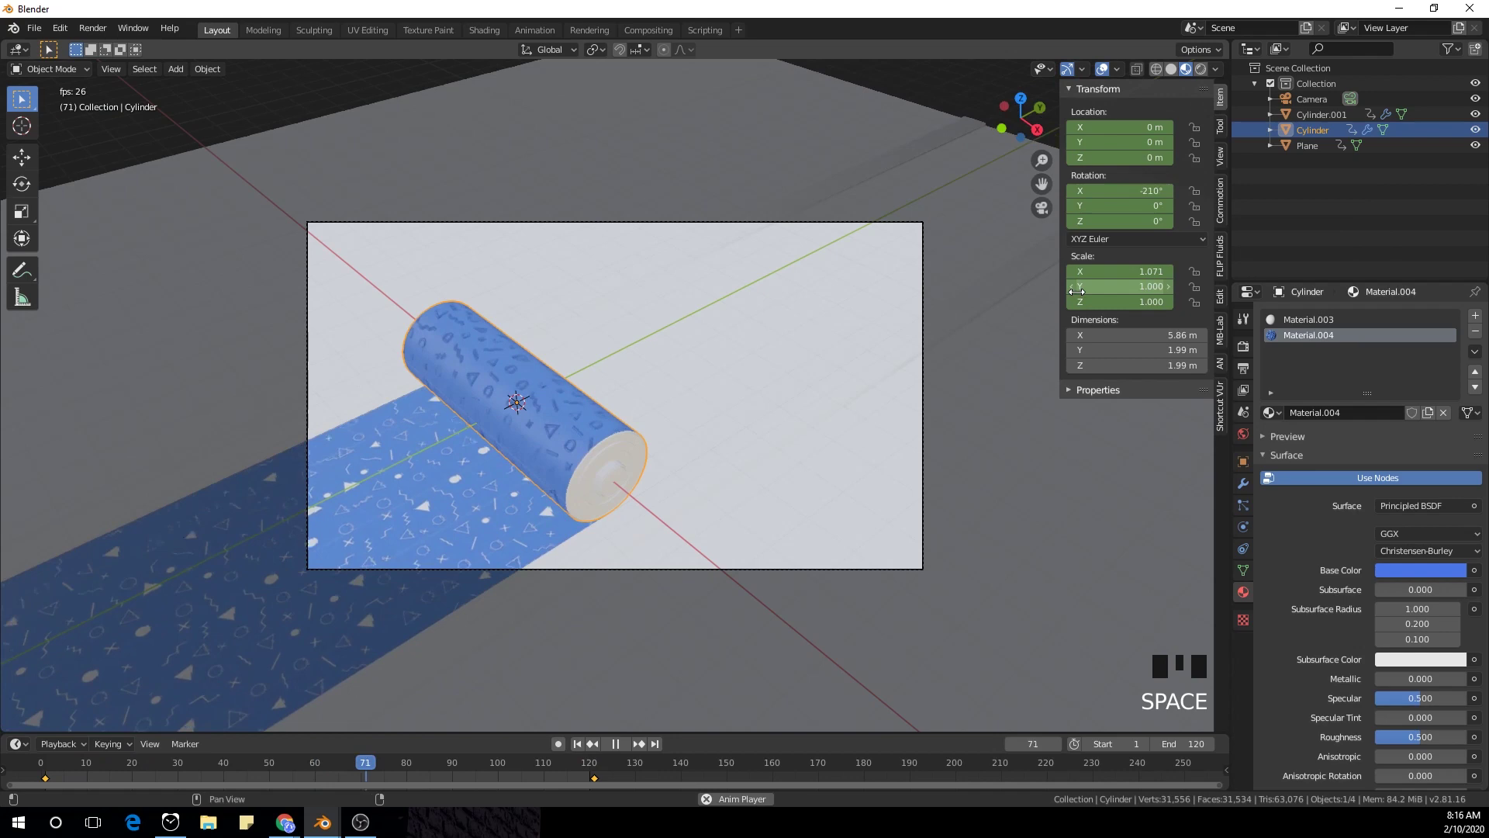
scroll("up", 3)
key("space")
scroll("down", 3)
scroll("up", 3)
scroll("down", 3)
left_click(591, 460)
scroll("up", 3)
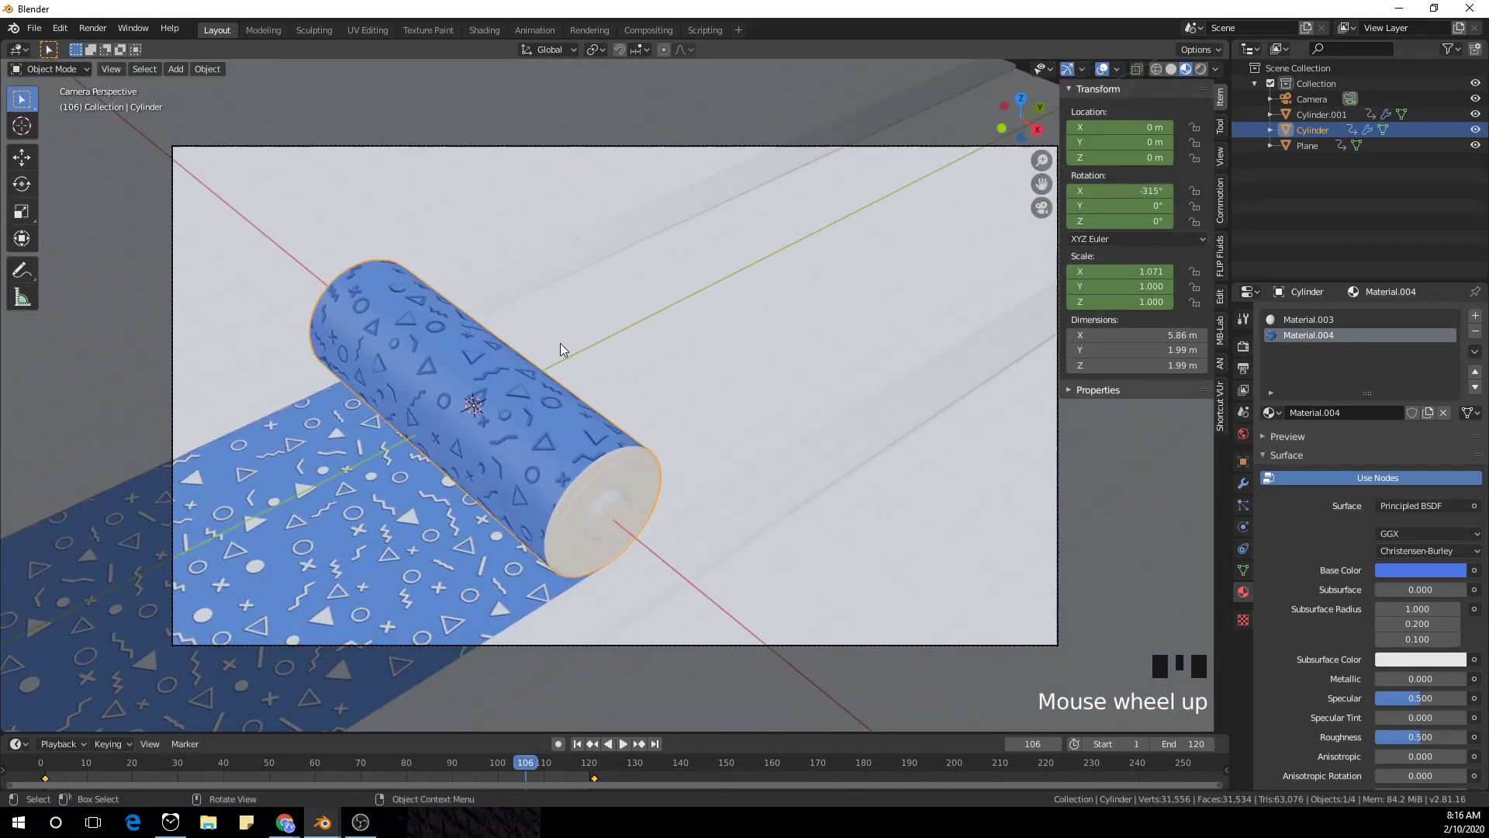
left_click(486, 31)
- Add an area light with Shift+A and enlarge it over the battery
scroll("down", 3)
middle_click(854, 263)
key("shift+a")
key("g")
key("KP_0")
key("s")
key("s")
key("r")
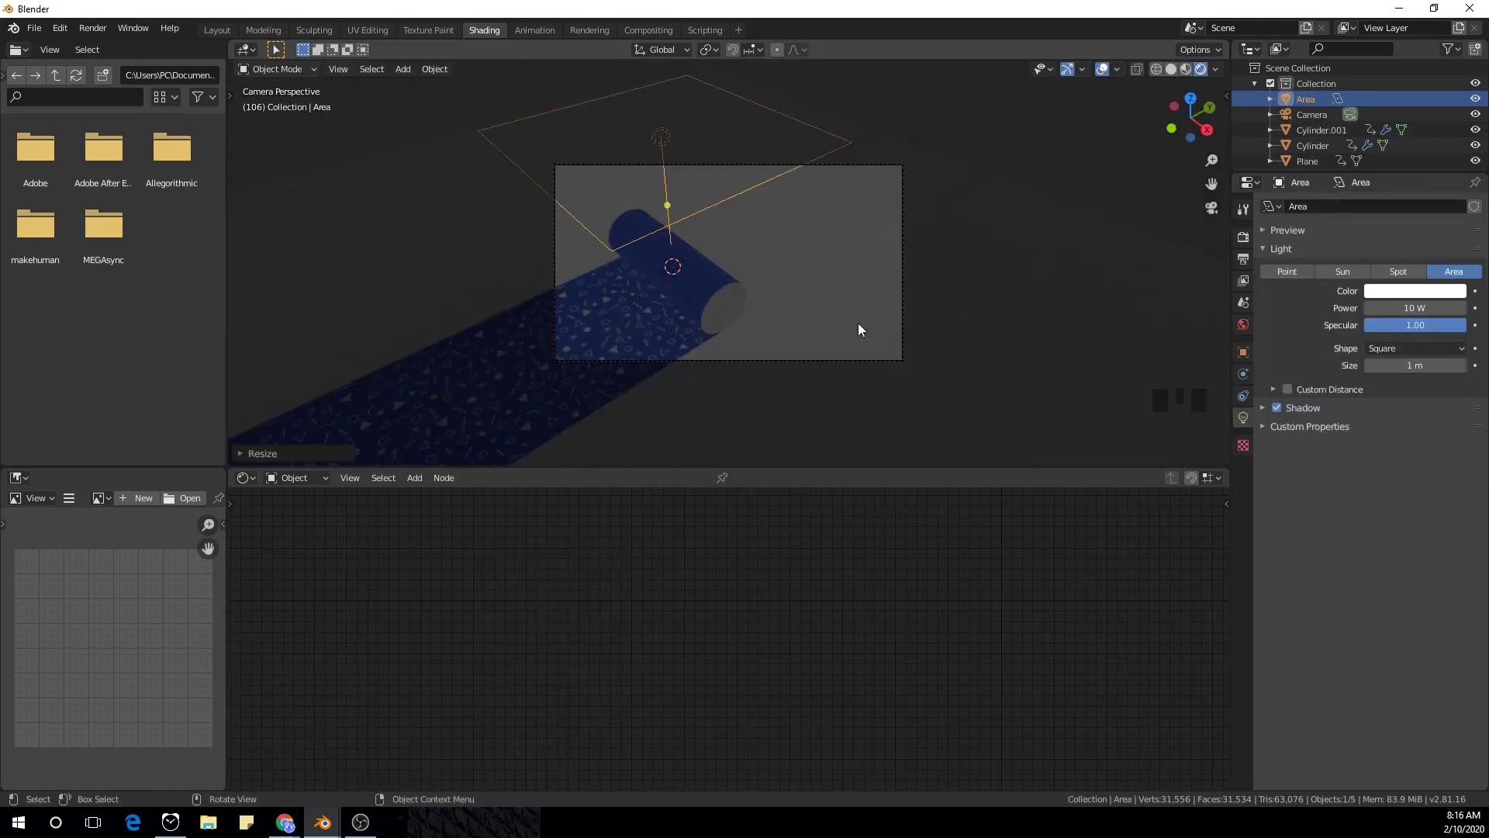
key("r")
- Raise and reposition the area light above the battery, checking through the camera
key("g")
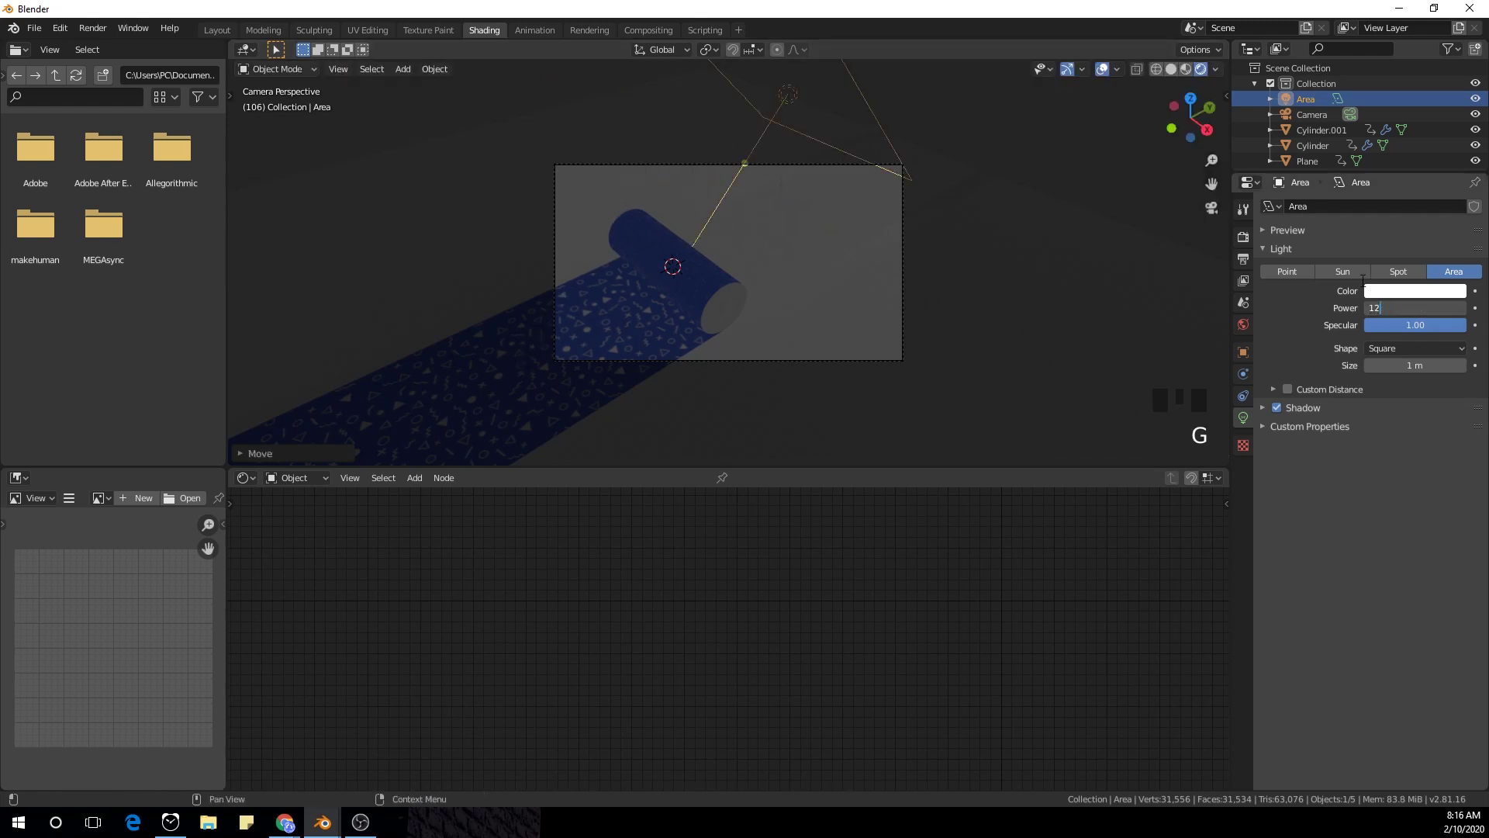
key("KP_0")
scroll("up", 3)
key("r")
key("g")
key("g")
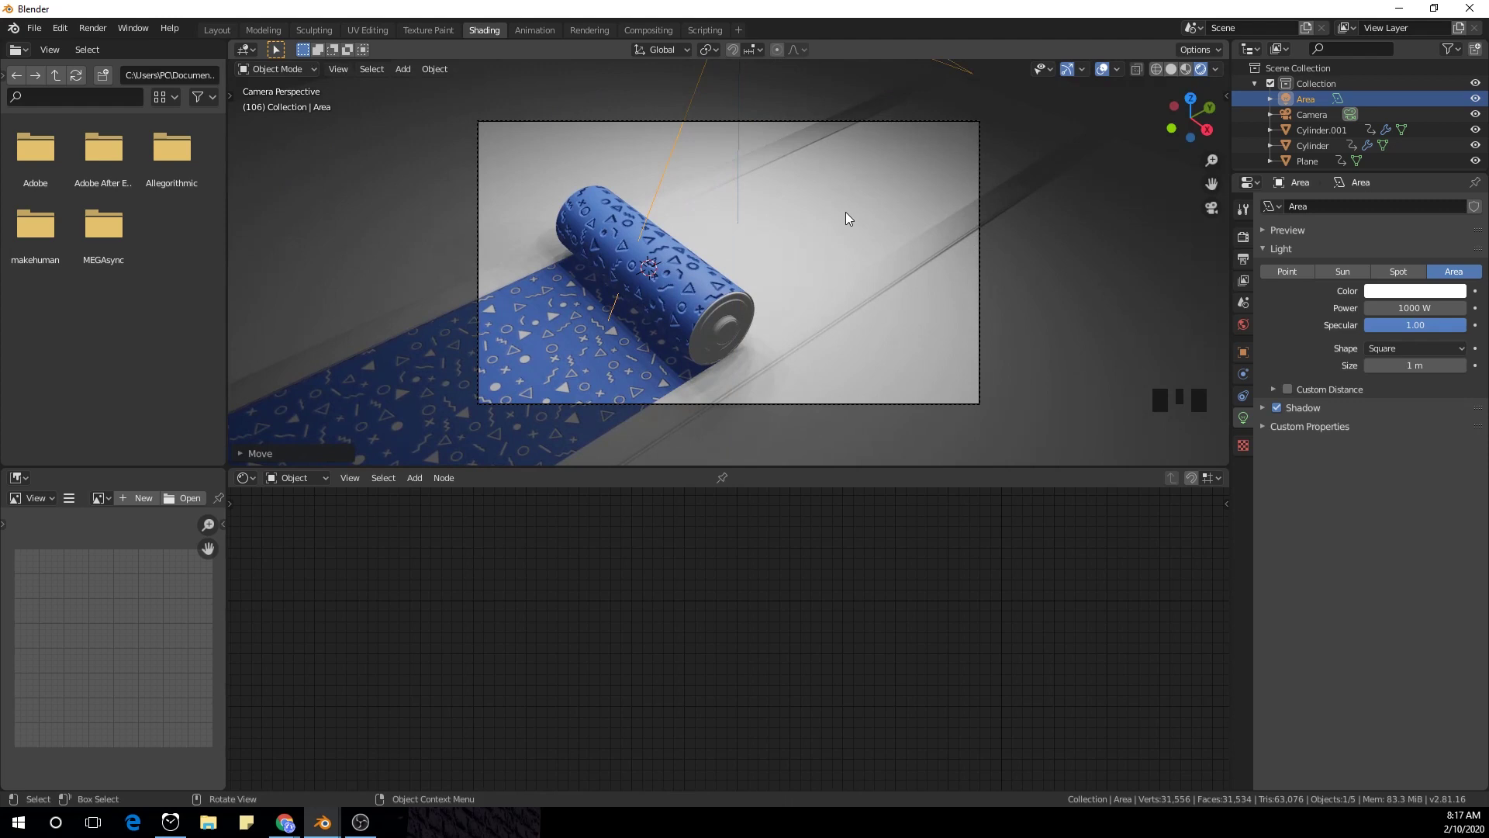
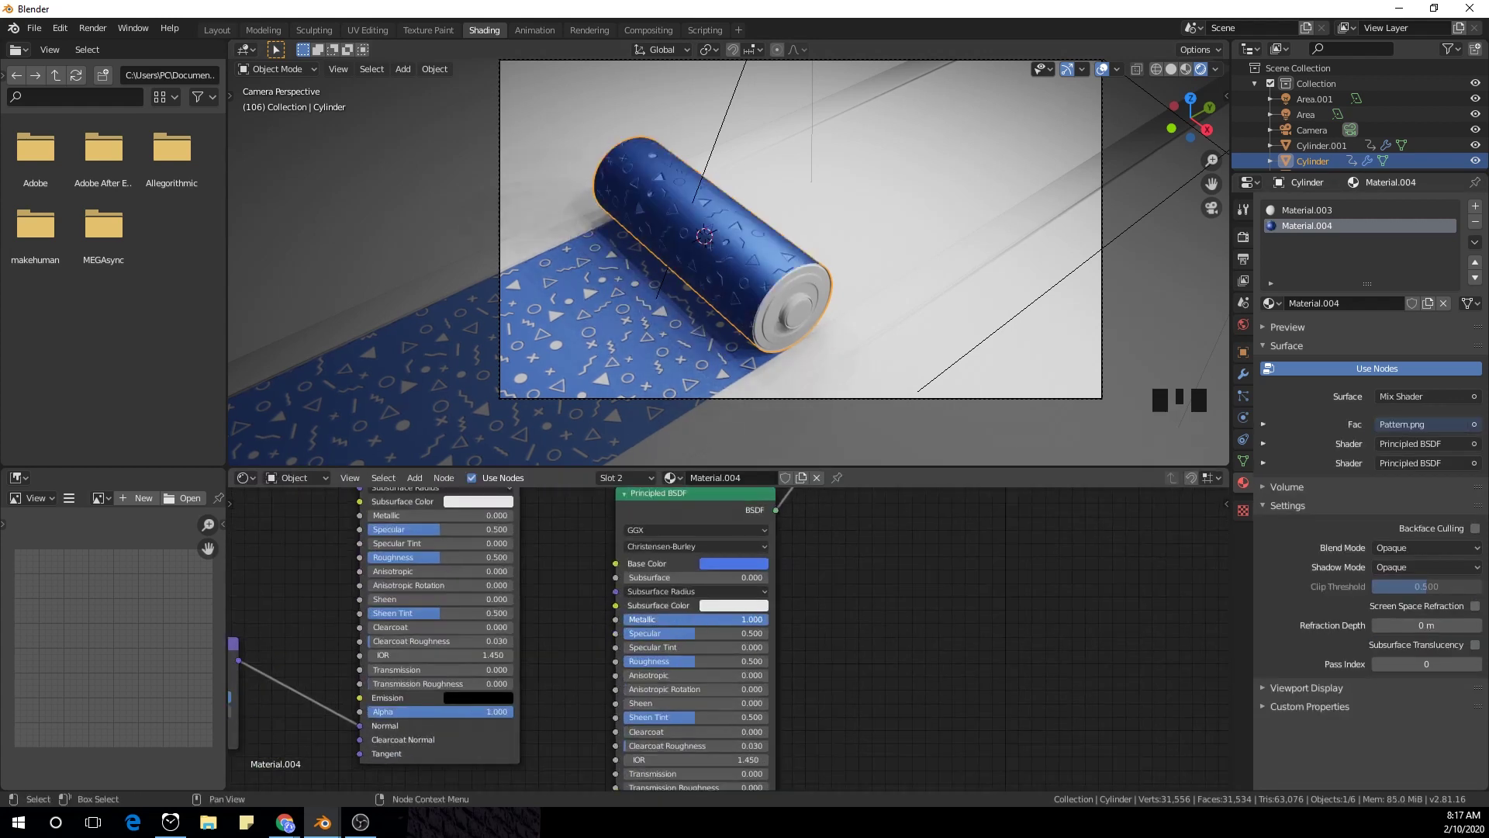
- Bring the battery's Principled BSDF and mix shader nodes into view
left_click_drag(701, 666, 802, 619)
left_click_drag(802, 619, 810, 658)
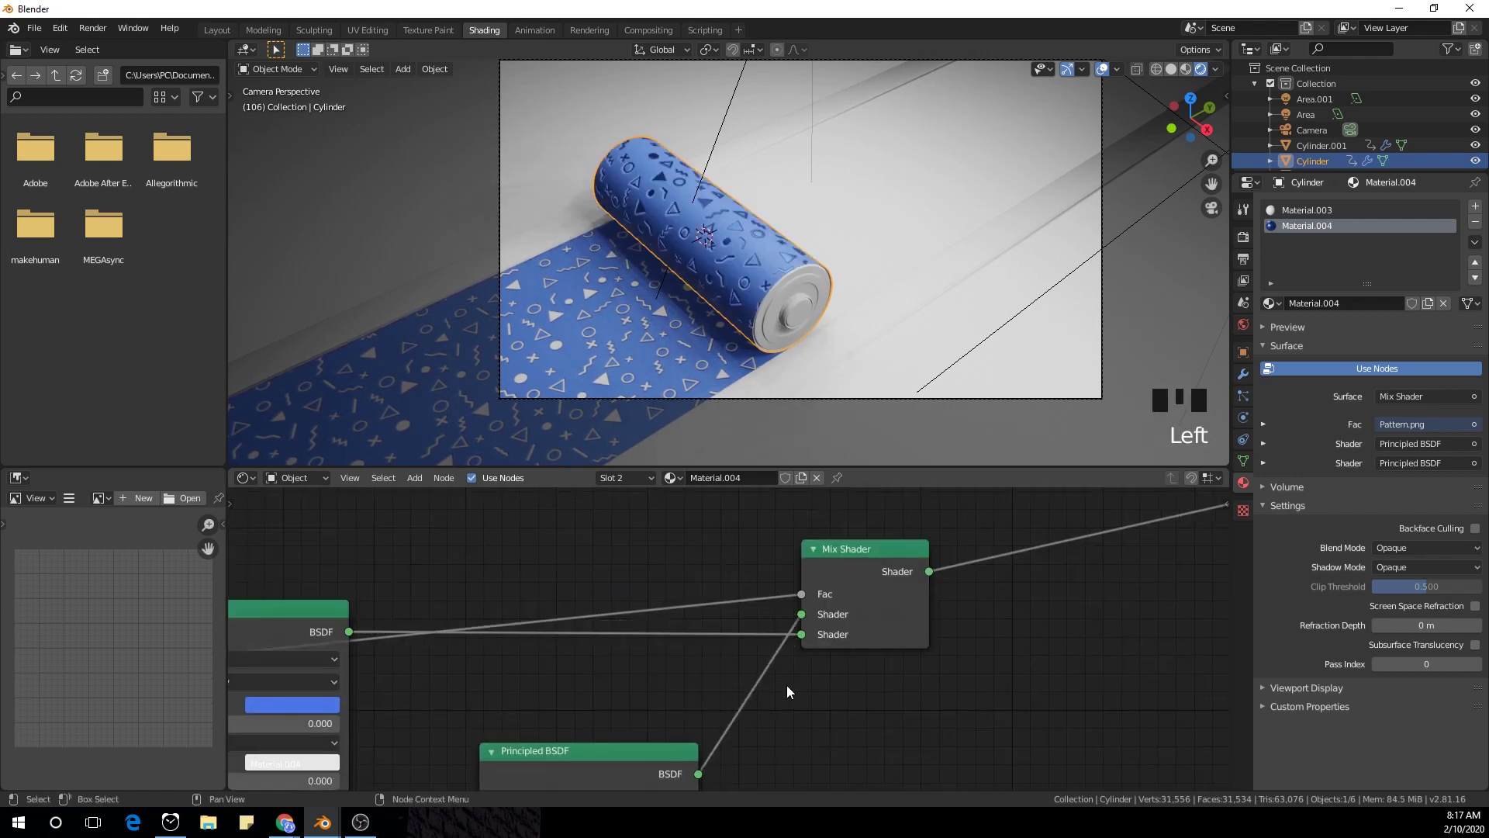
scroll("up", 3)
scroll("down", 3)
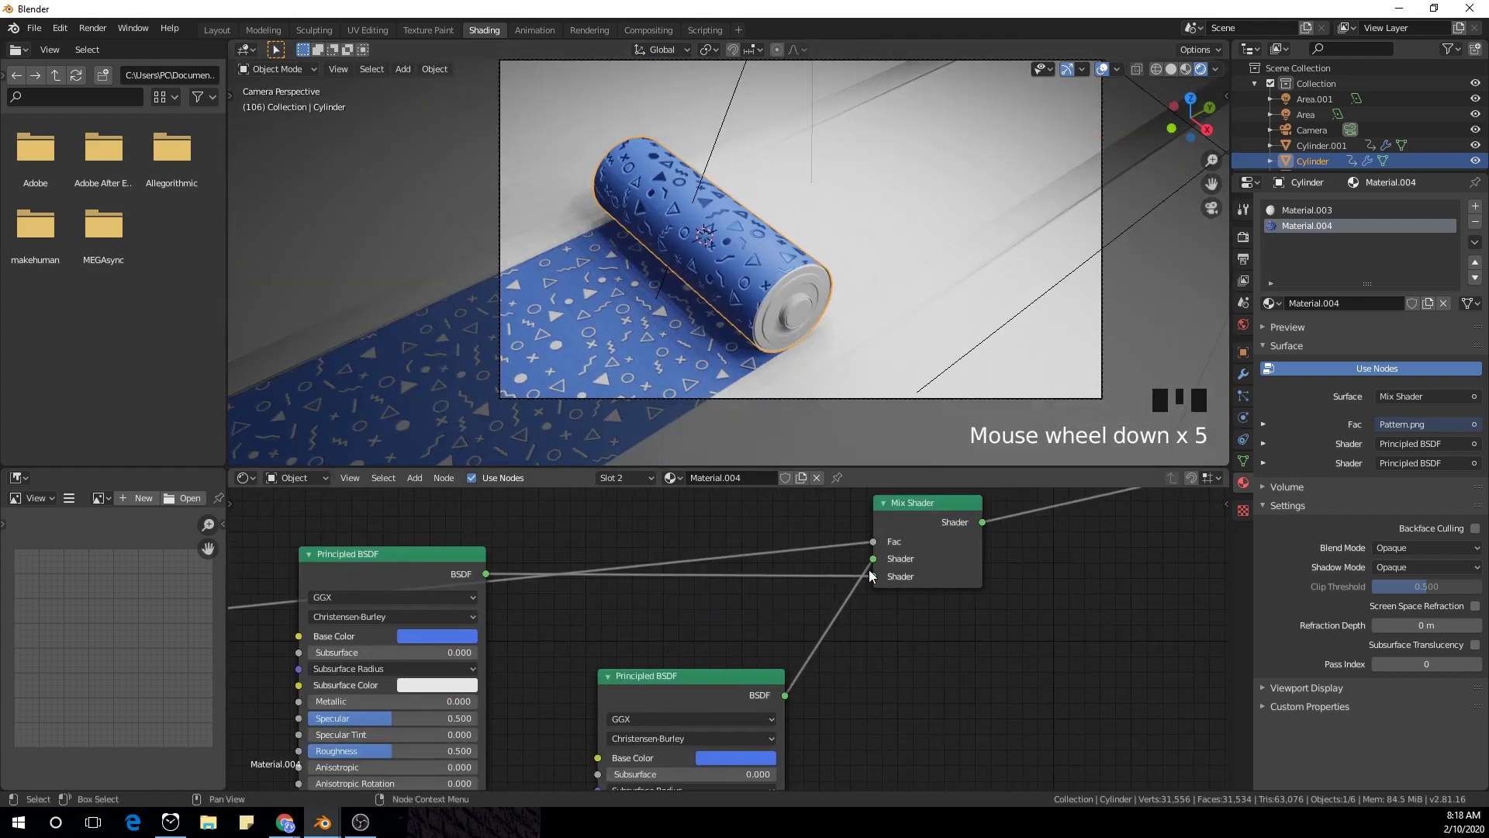
left_click(879, 578)
middle_click(815, 726)
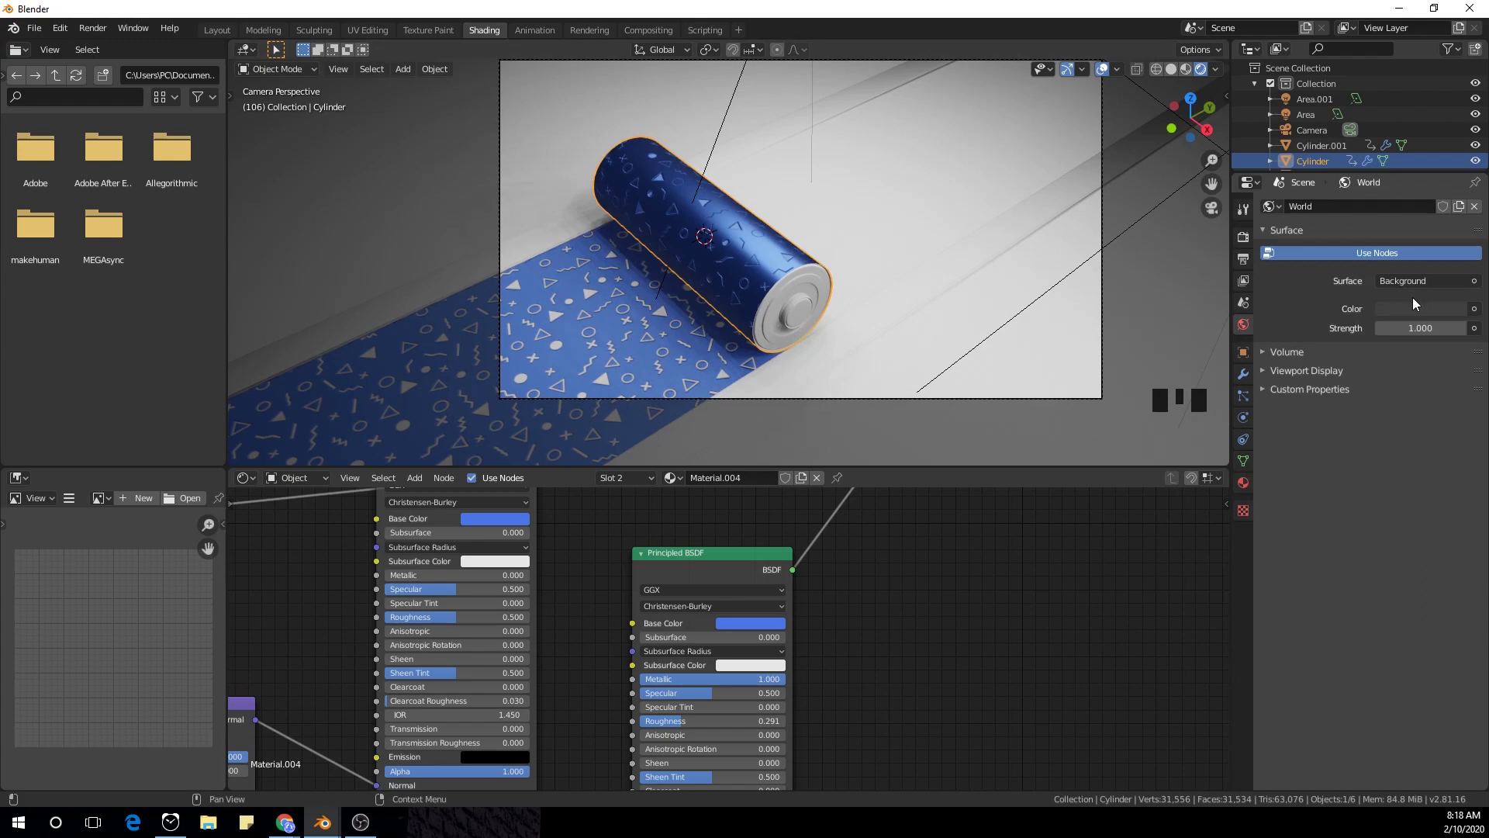
- Lower the metallic material's Roughness to 0.291 and switch the render engine to Cycles
double_click(1453, 386)
left_click_drag(1205, 416, 32, 492)
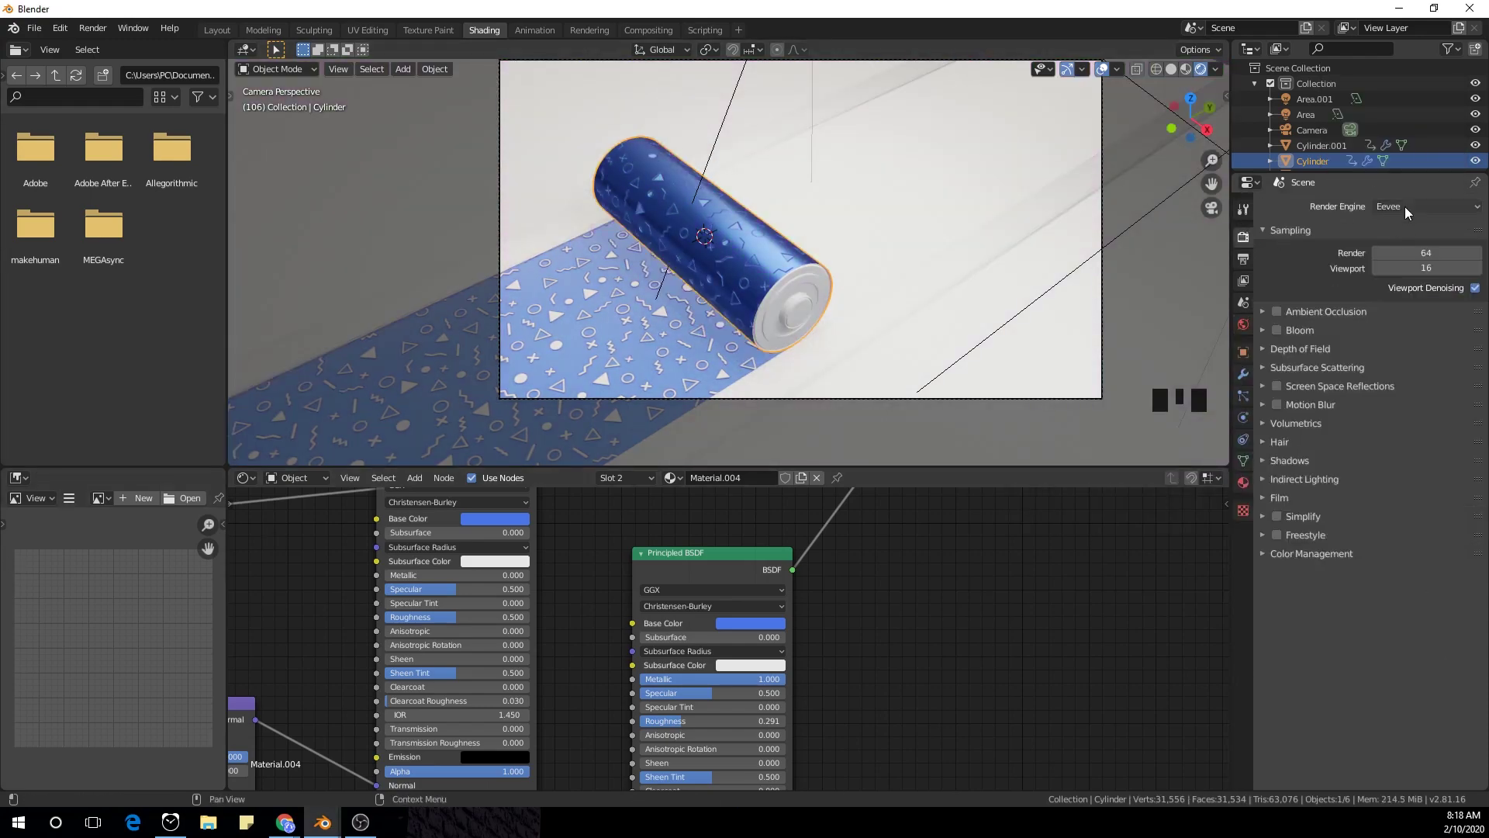
left_click_drag(1415, 257, 1417, 265)
left_click(1426, 246)
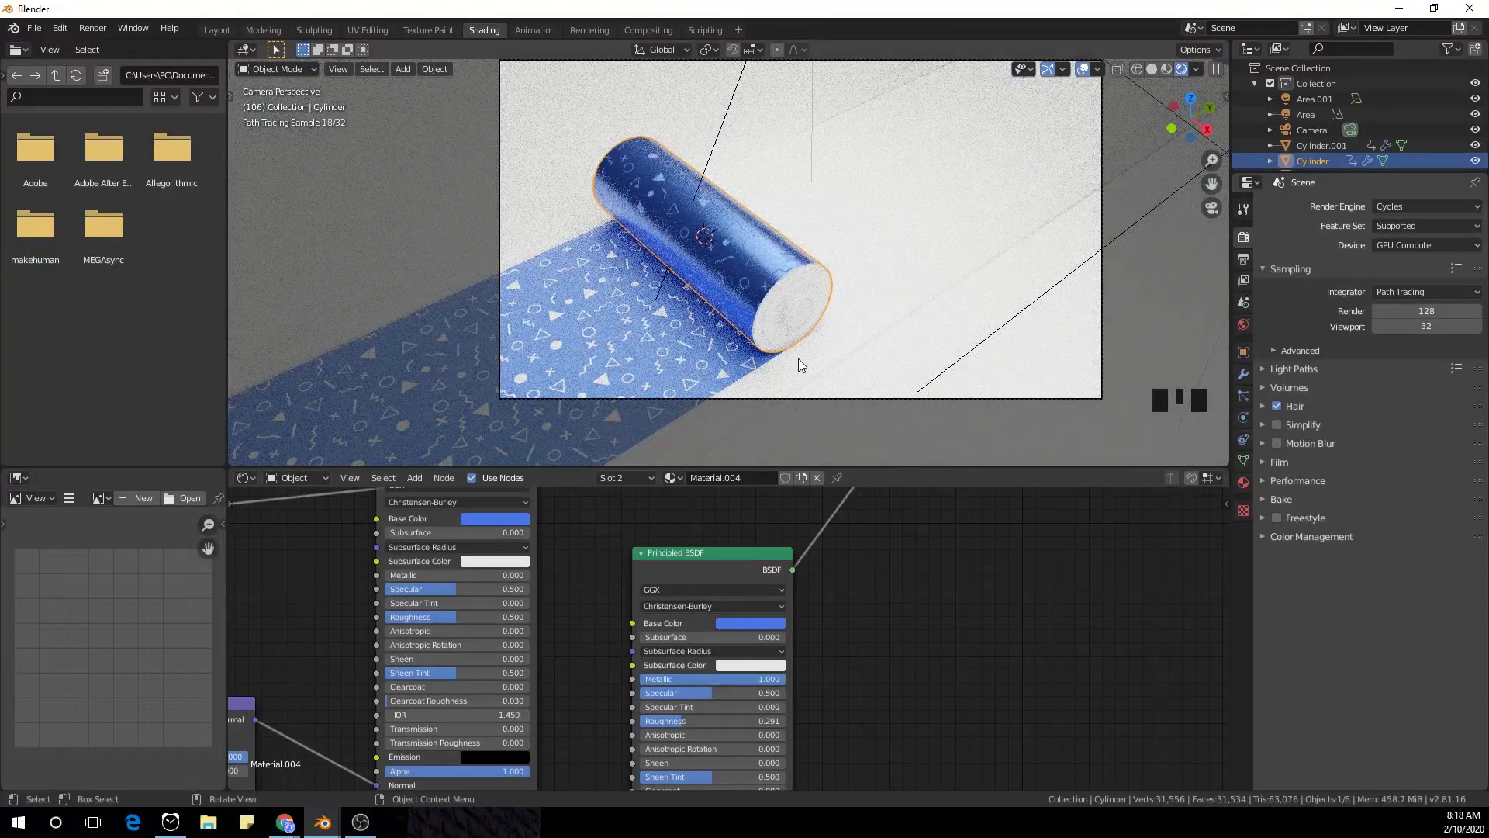
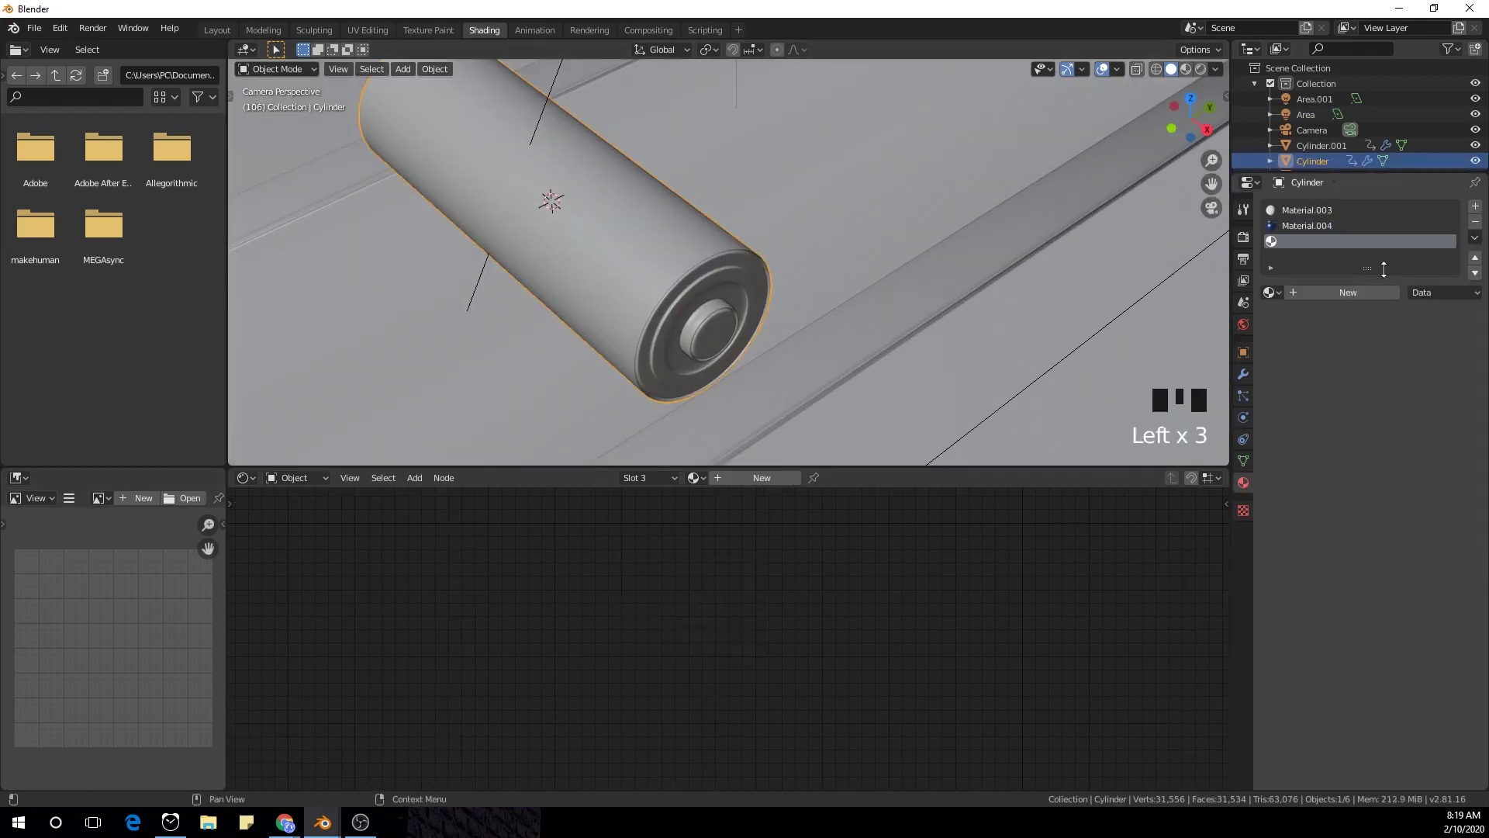
- In Edit Mode grow the selection to the end-cap faces and assign them a new material
scroll("up", 3)
key("Tab")
scroll("down", 3)
key("ctrl+KP_Add")
key("ctrl+KP_Add")
key("ctrl+KP_Add")
key("ctrl+KP_Add")
left_click(1284, 292)
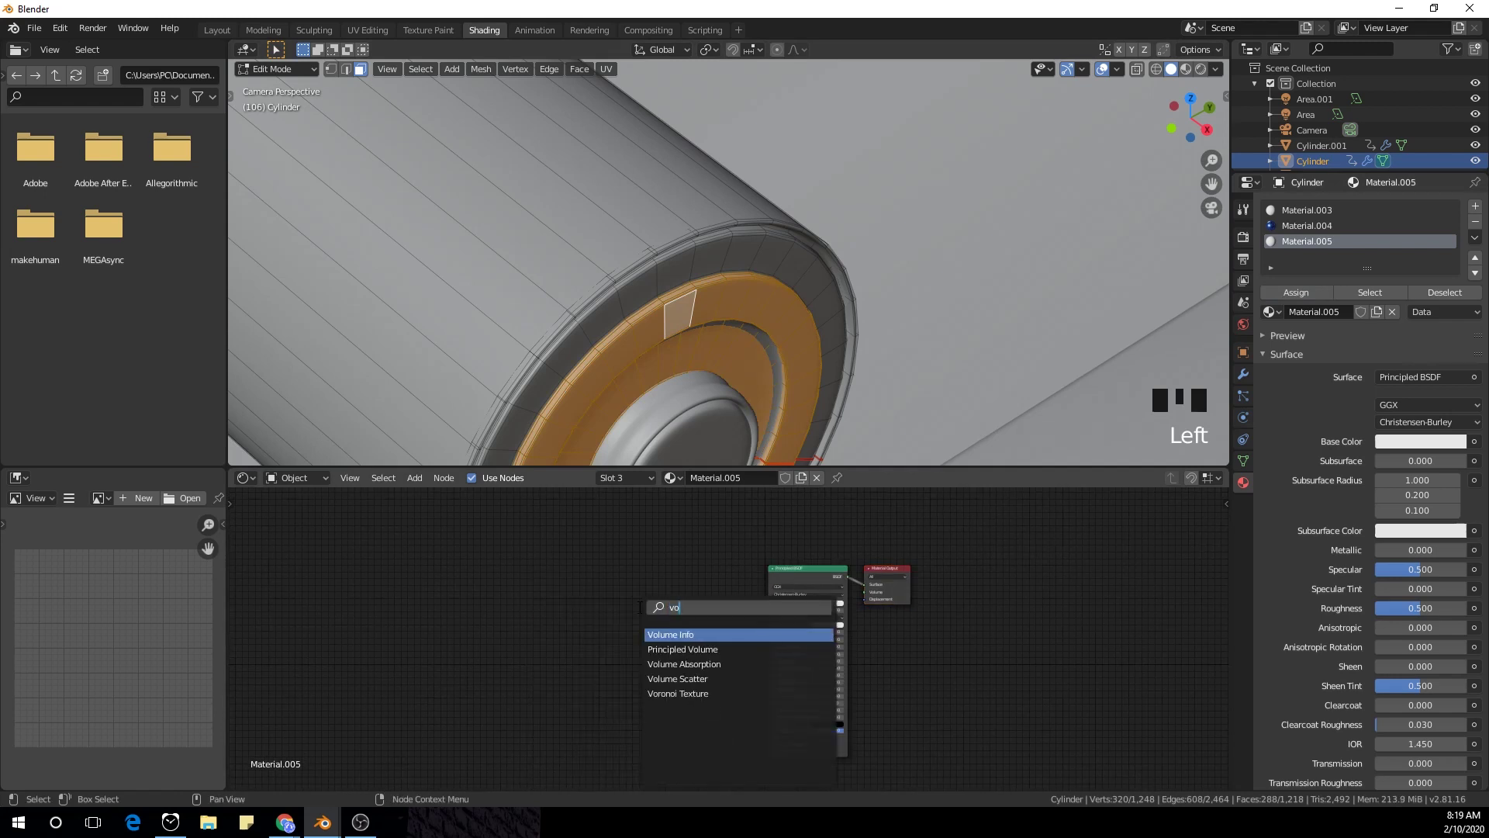
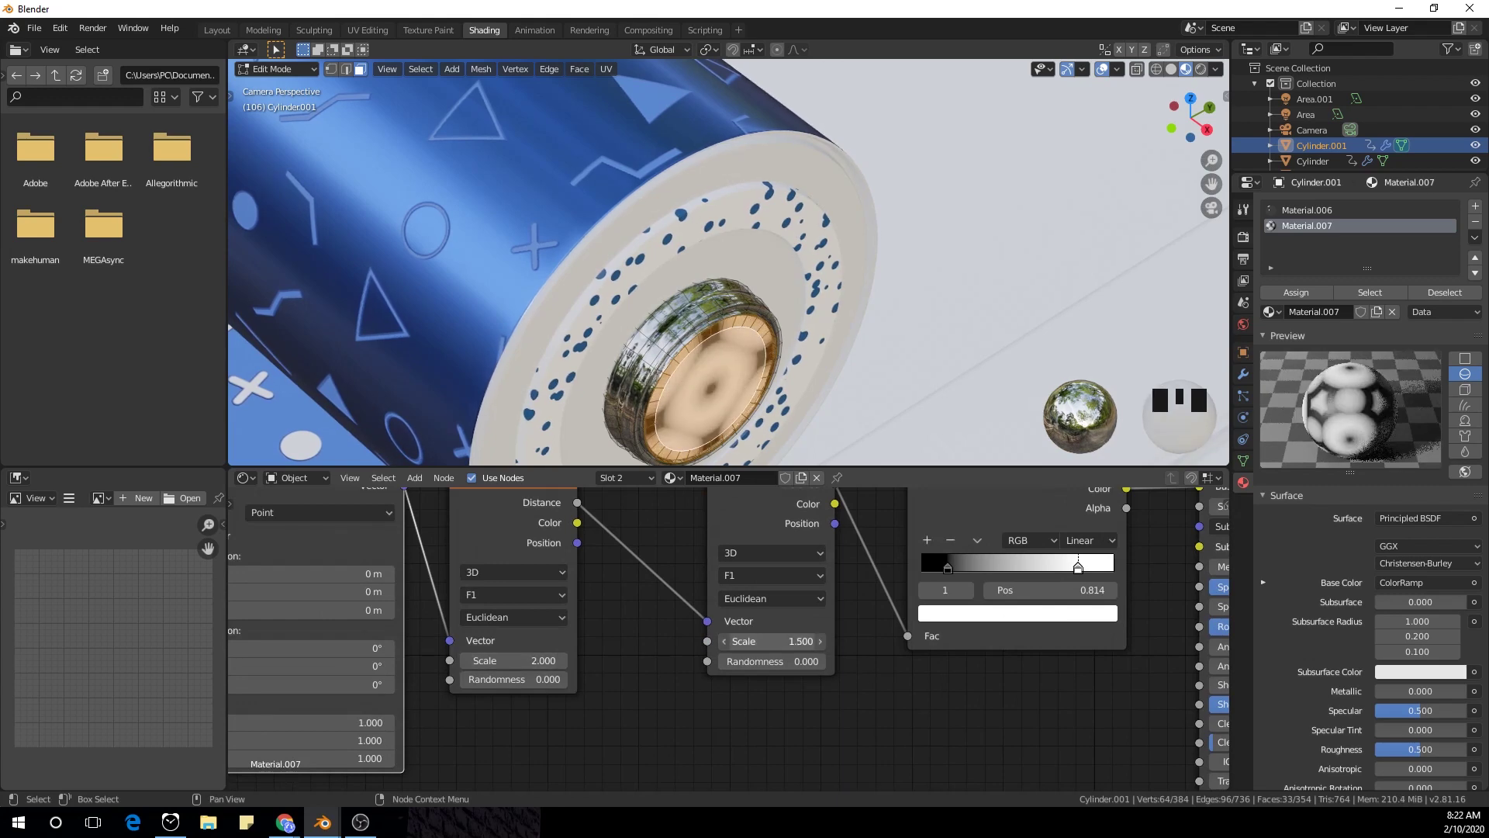
- Set the second Voronoi texture's scale to 7, pick gold colours on the ColorRamp, and search for a Noise Texture node
key("Tab")
scroll("down", 3)
scroll("up", 3)
double_click(769, 494)
left_click(731, 611)
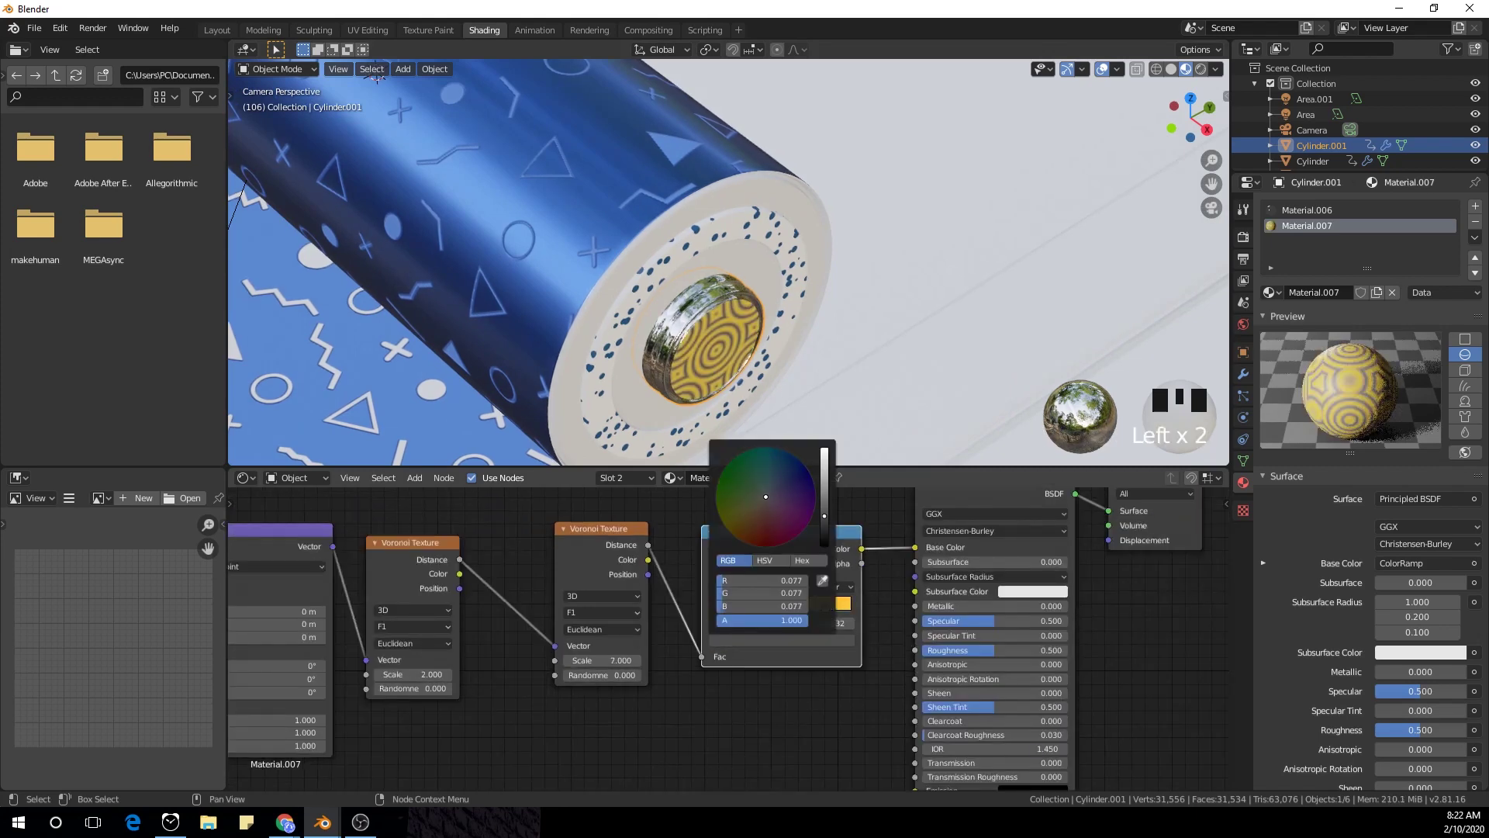
scroll("down", 3)
left_click_drag(674, 594, 723, 572)
left_click(768, 666)
key("shift+a")
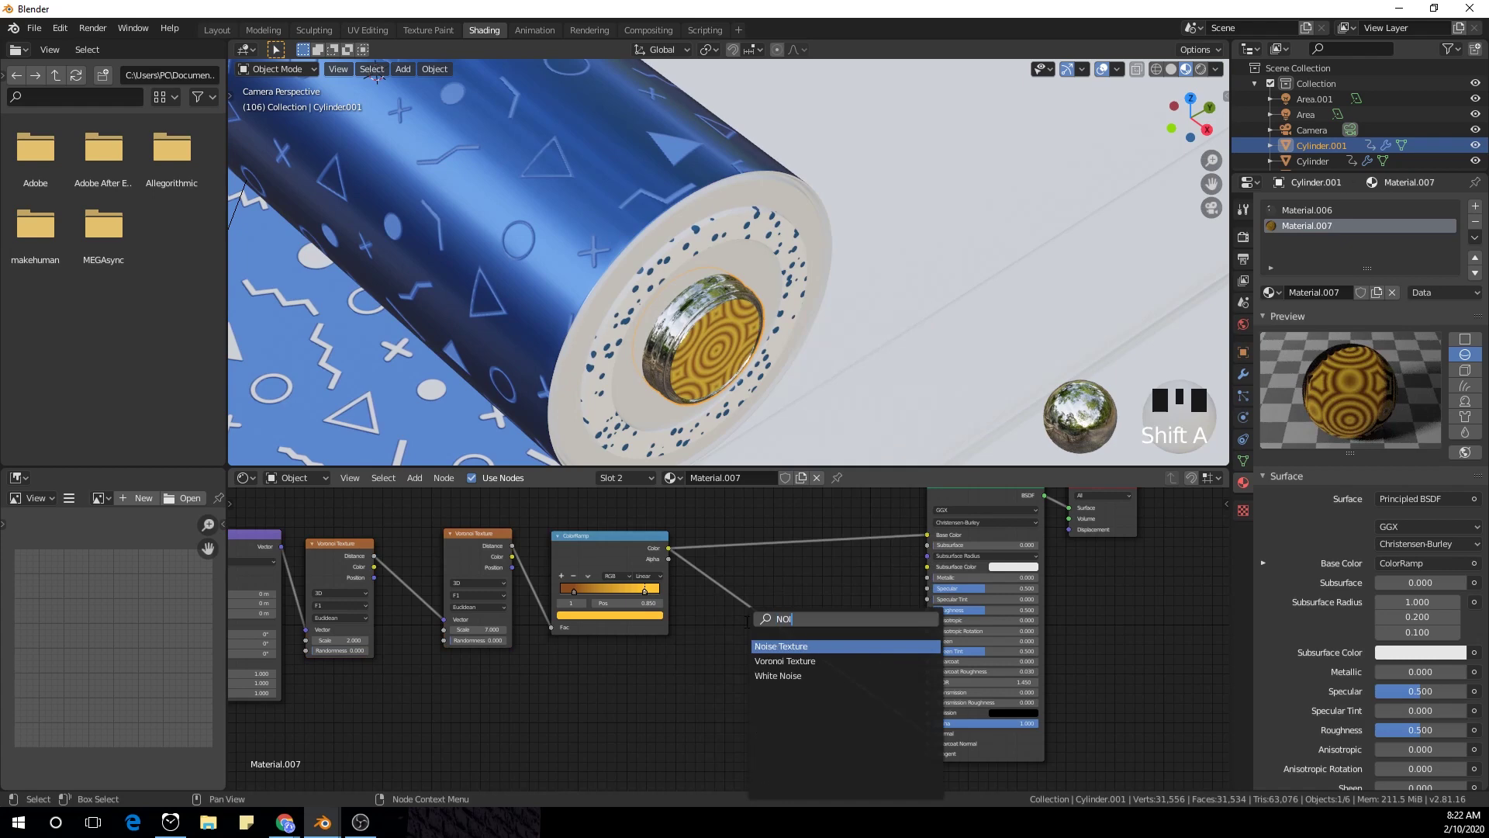